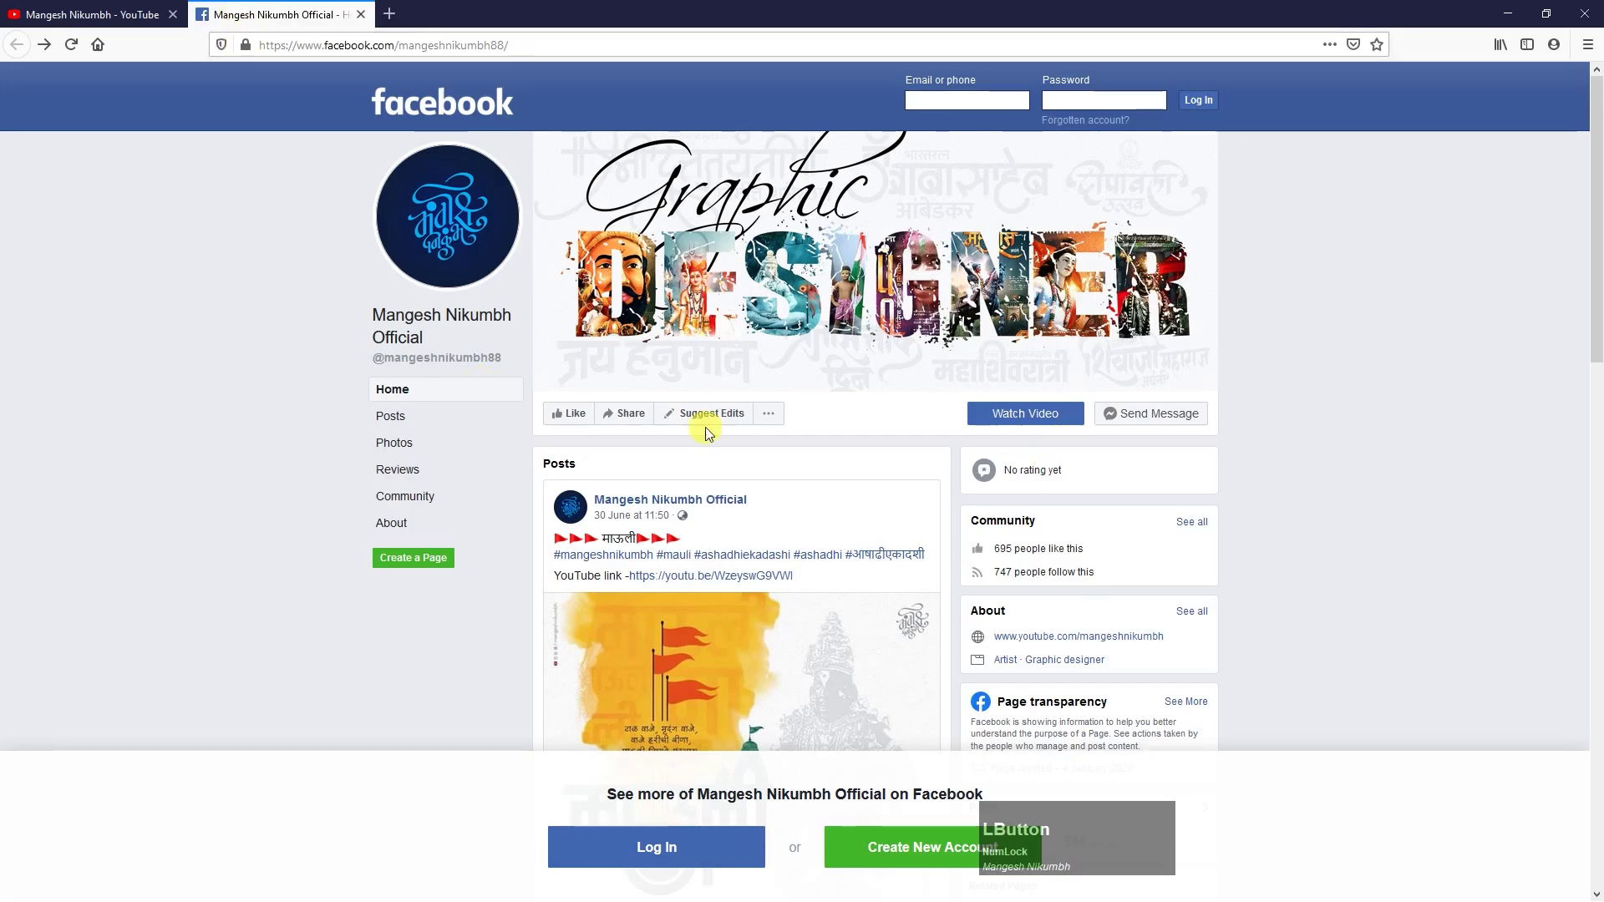
# Step: Review the Facebook page, switch to the YouTube channel's Videos page, and confirm deleting the old artwork layer
pyautogui.scroll(-3)
pyautogui.scroll(3)
pyautogui.click(365, 25)
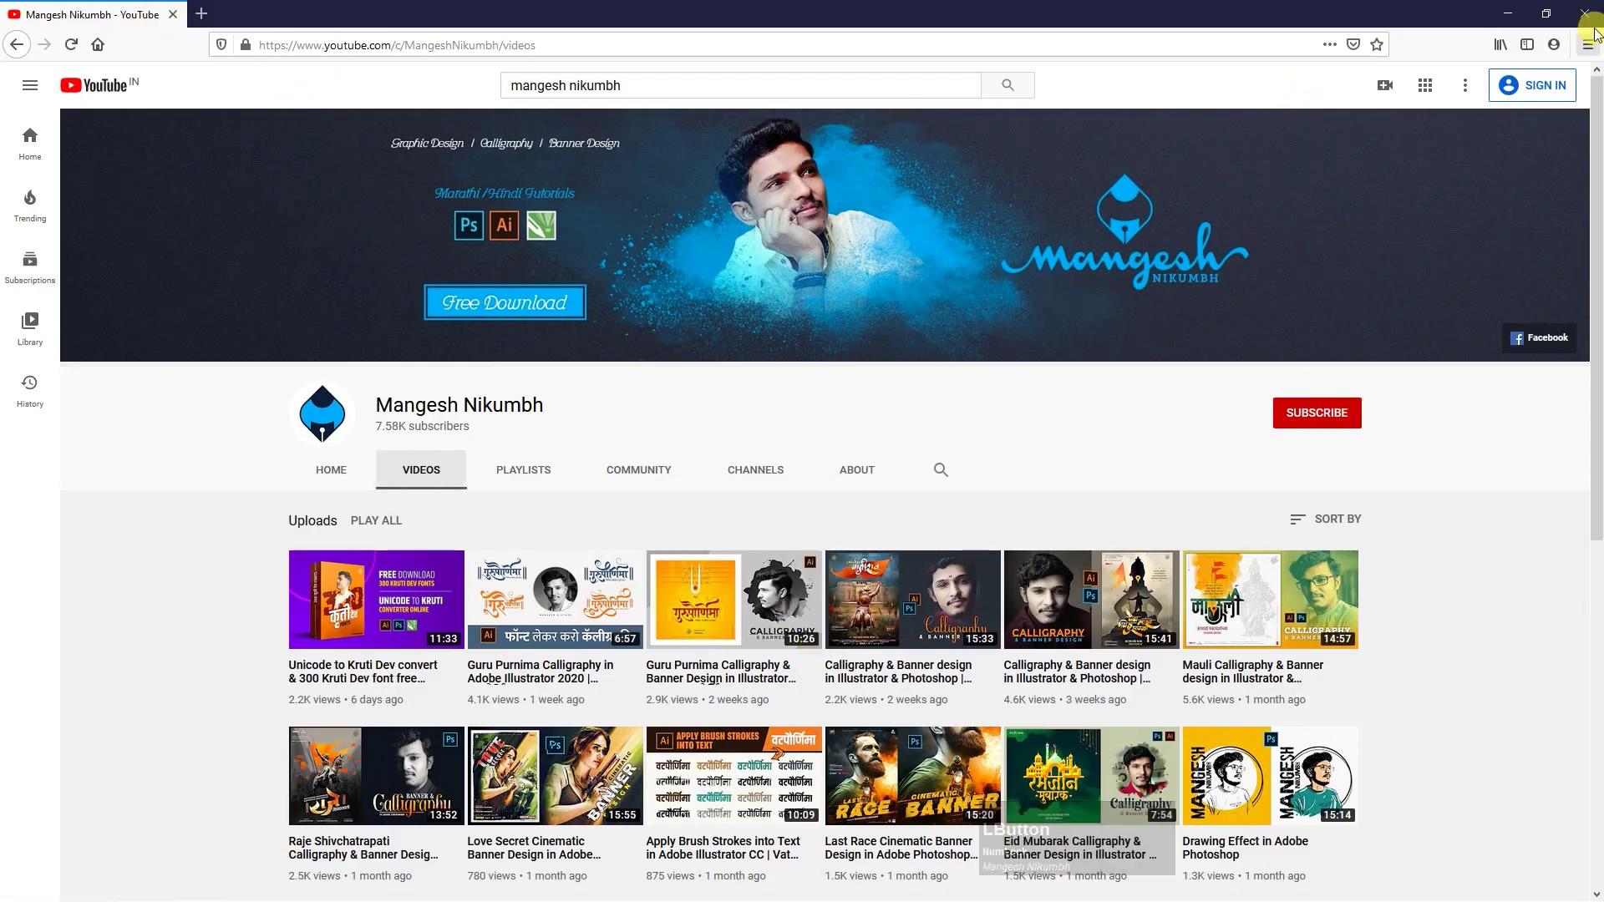
pyautogui.click(1589, 18)
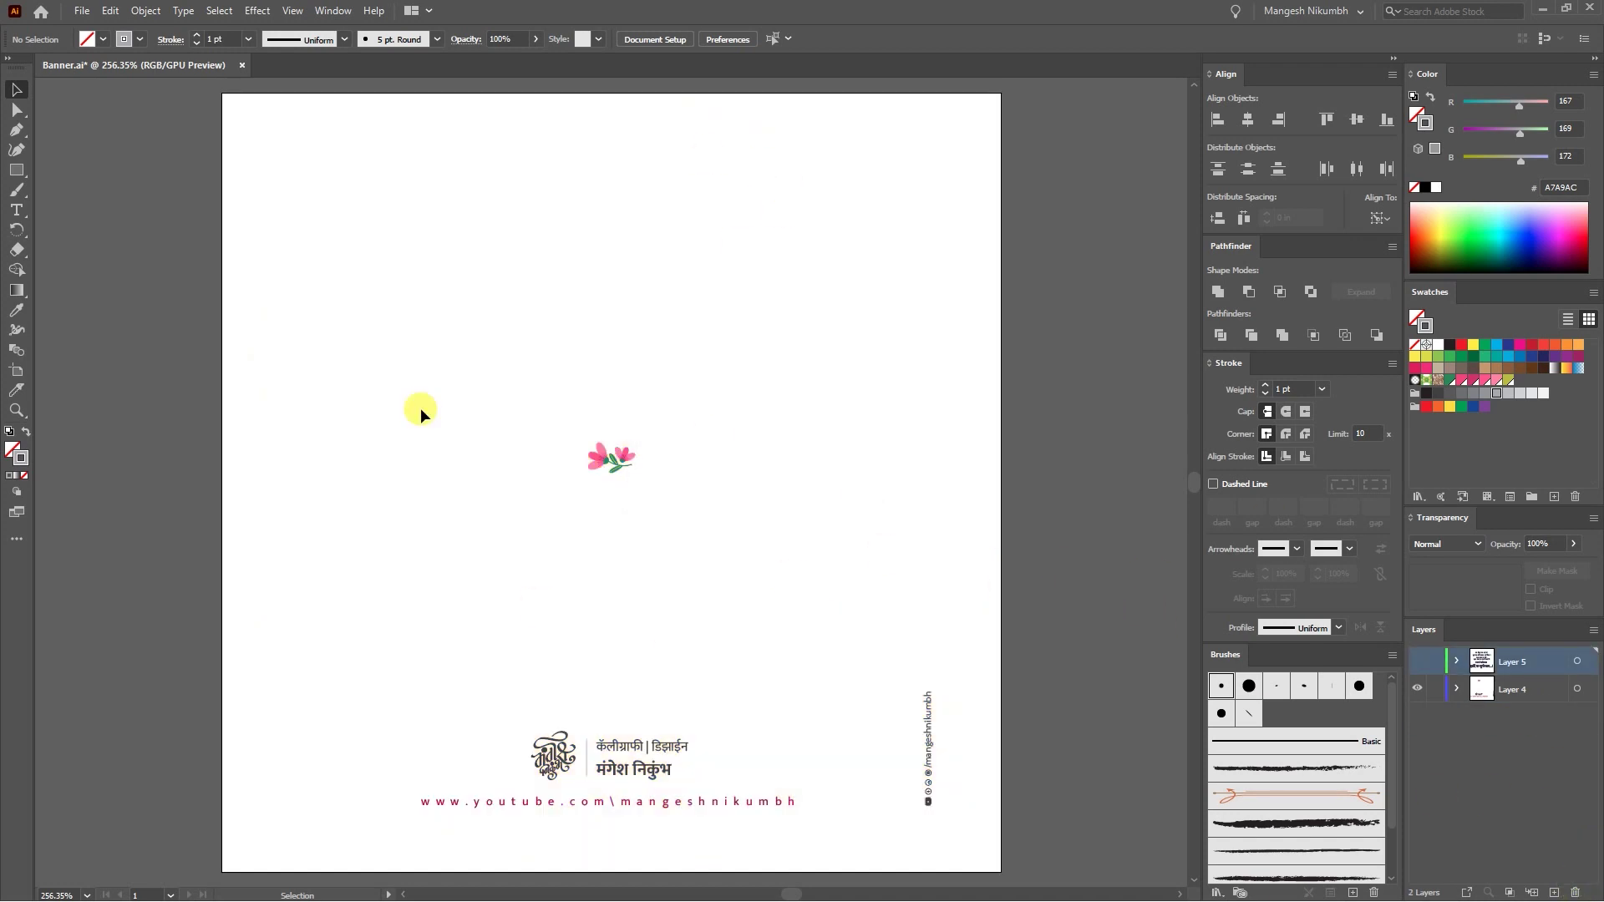
# Step: Confirm the artboard is 4 × 4 in via Artboard Options and add a new empty layer in the Layers panel
pyautogui.click(19, 381)
pyautogui.press('F12')
pyautogui.press('F12')
pyautogui.click(452, 49)
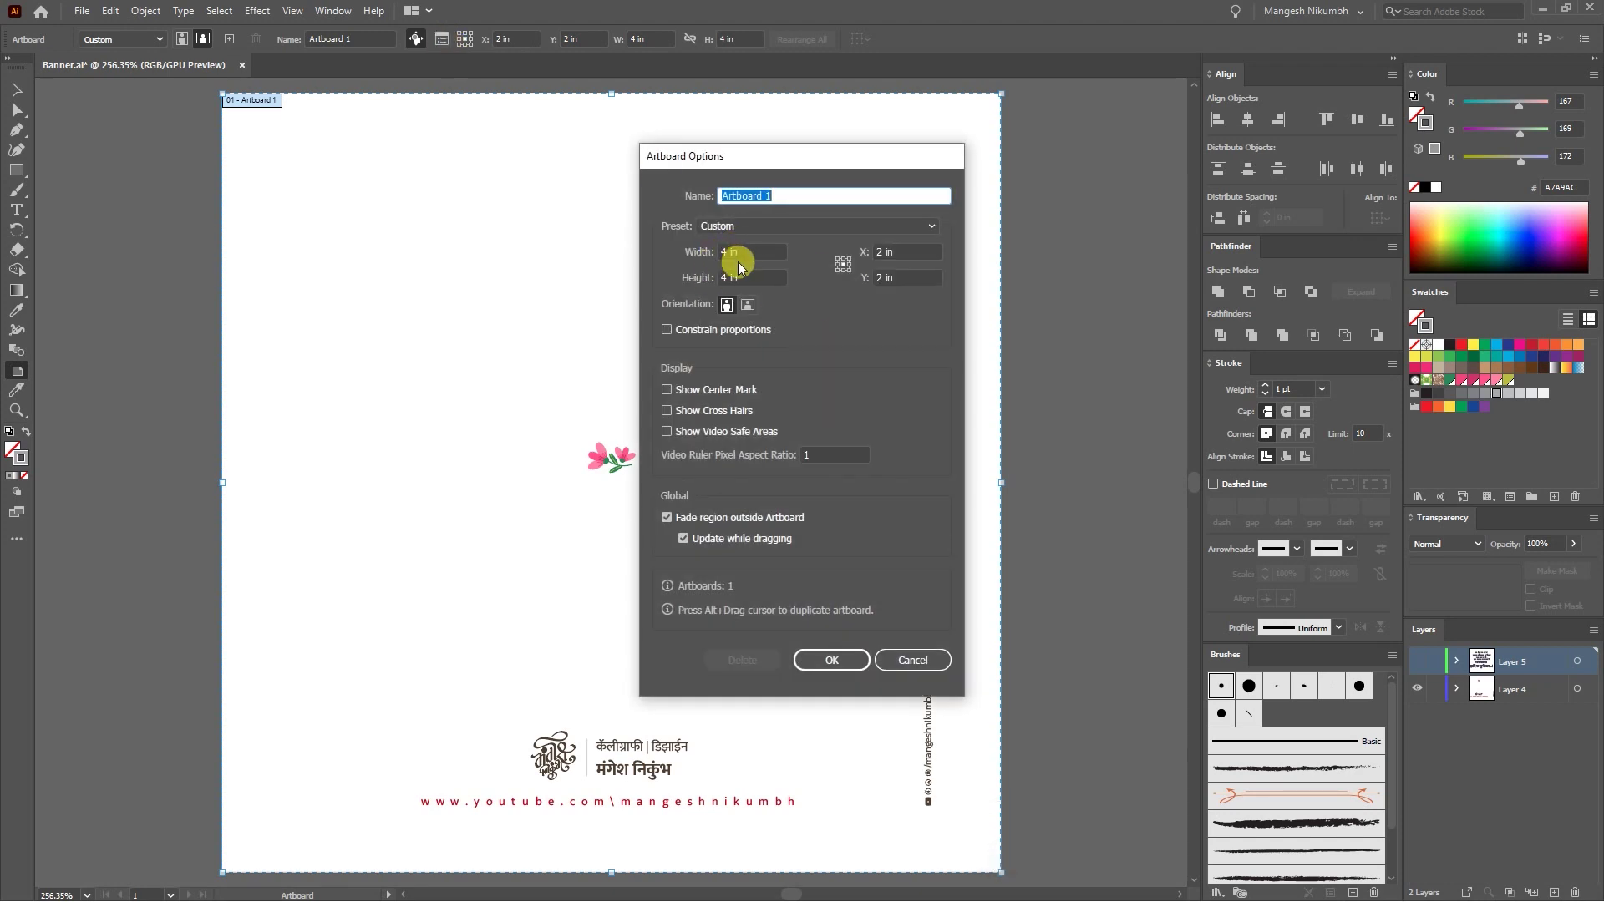
pyautogui.click(847, 670)
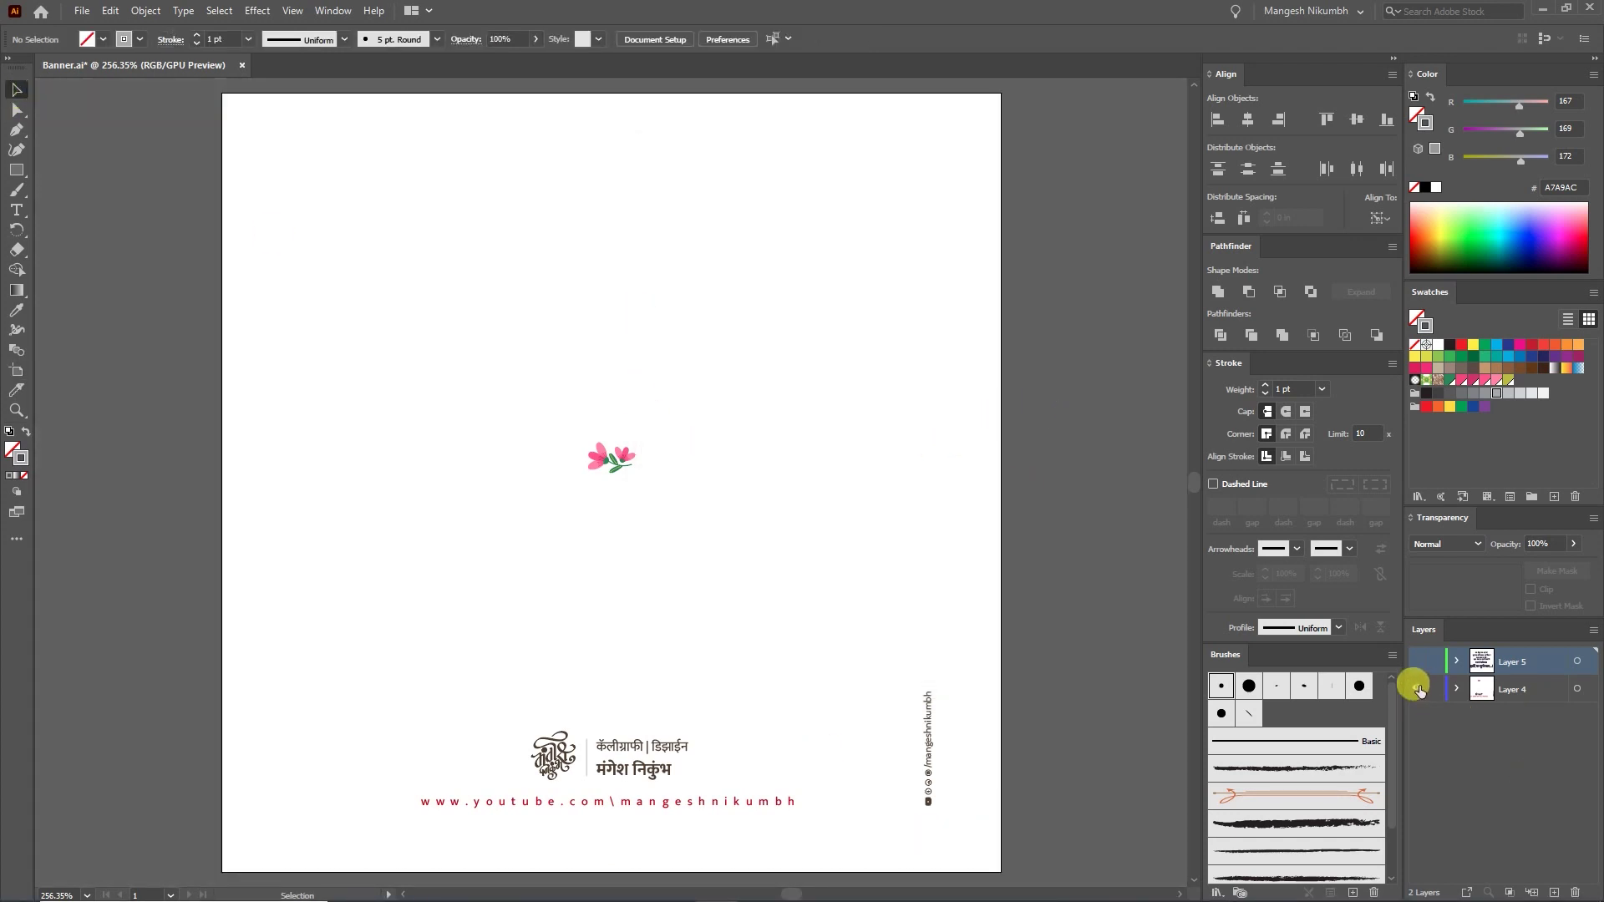
pyautogui.click(554, 769)
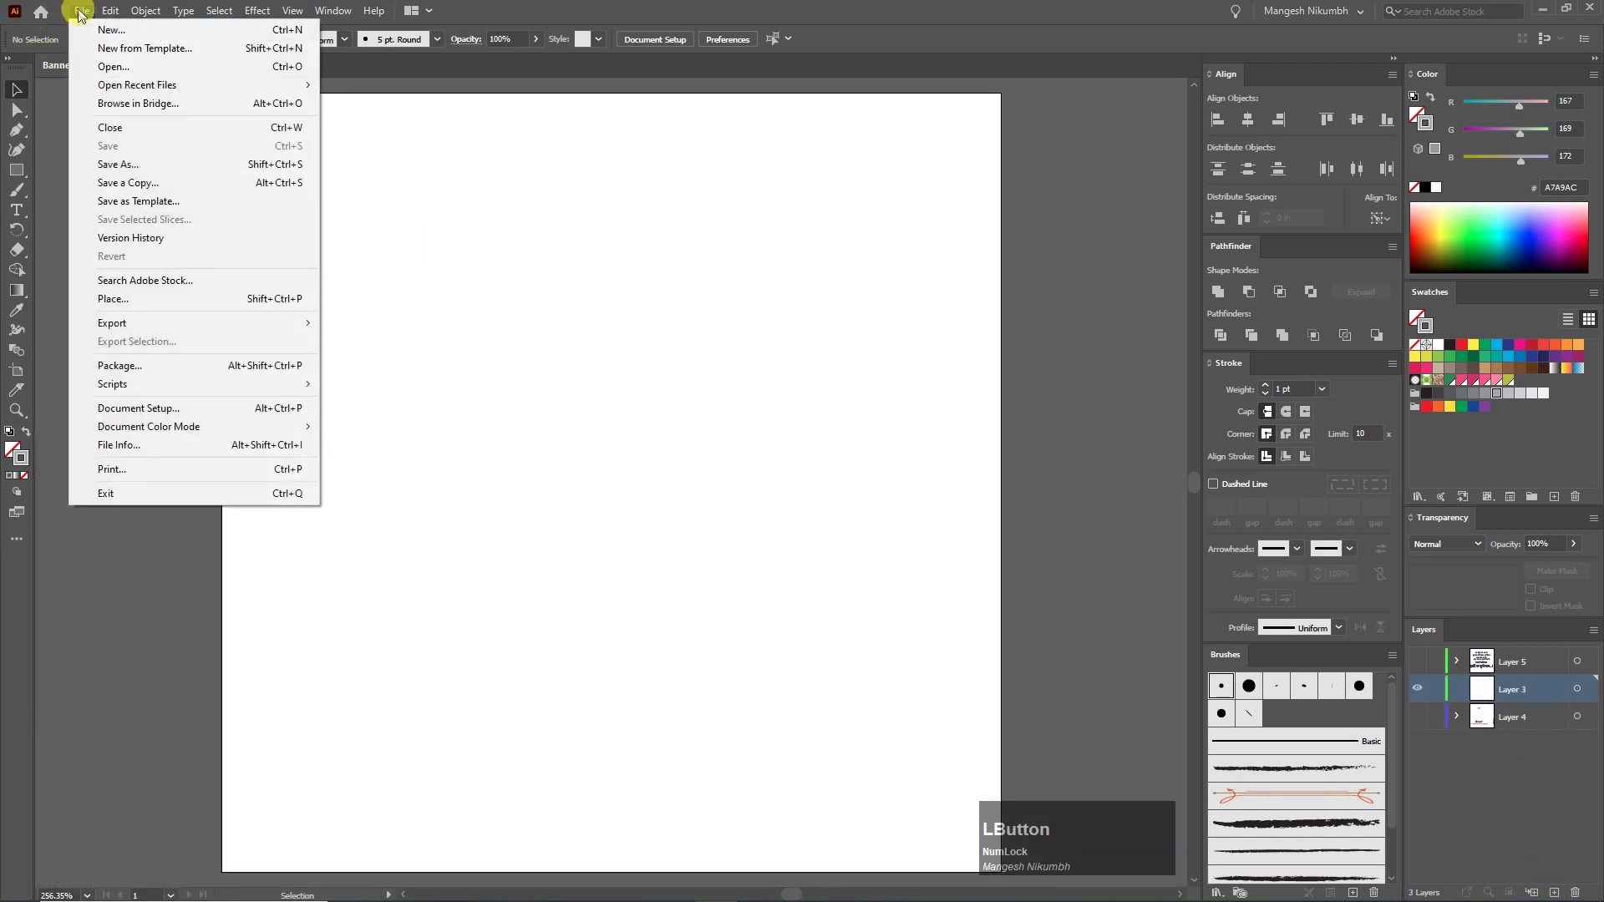
# Step: Place the misty Shiva statue photo into the new layer and scale it to cover the square artboard
pyautogui.press('F12')
pyautogui.press('F12')
pyautogui.click(224, 307)
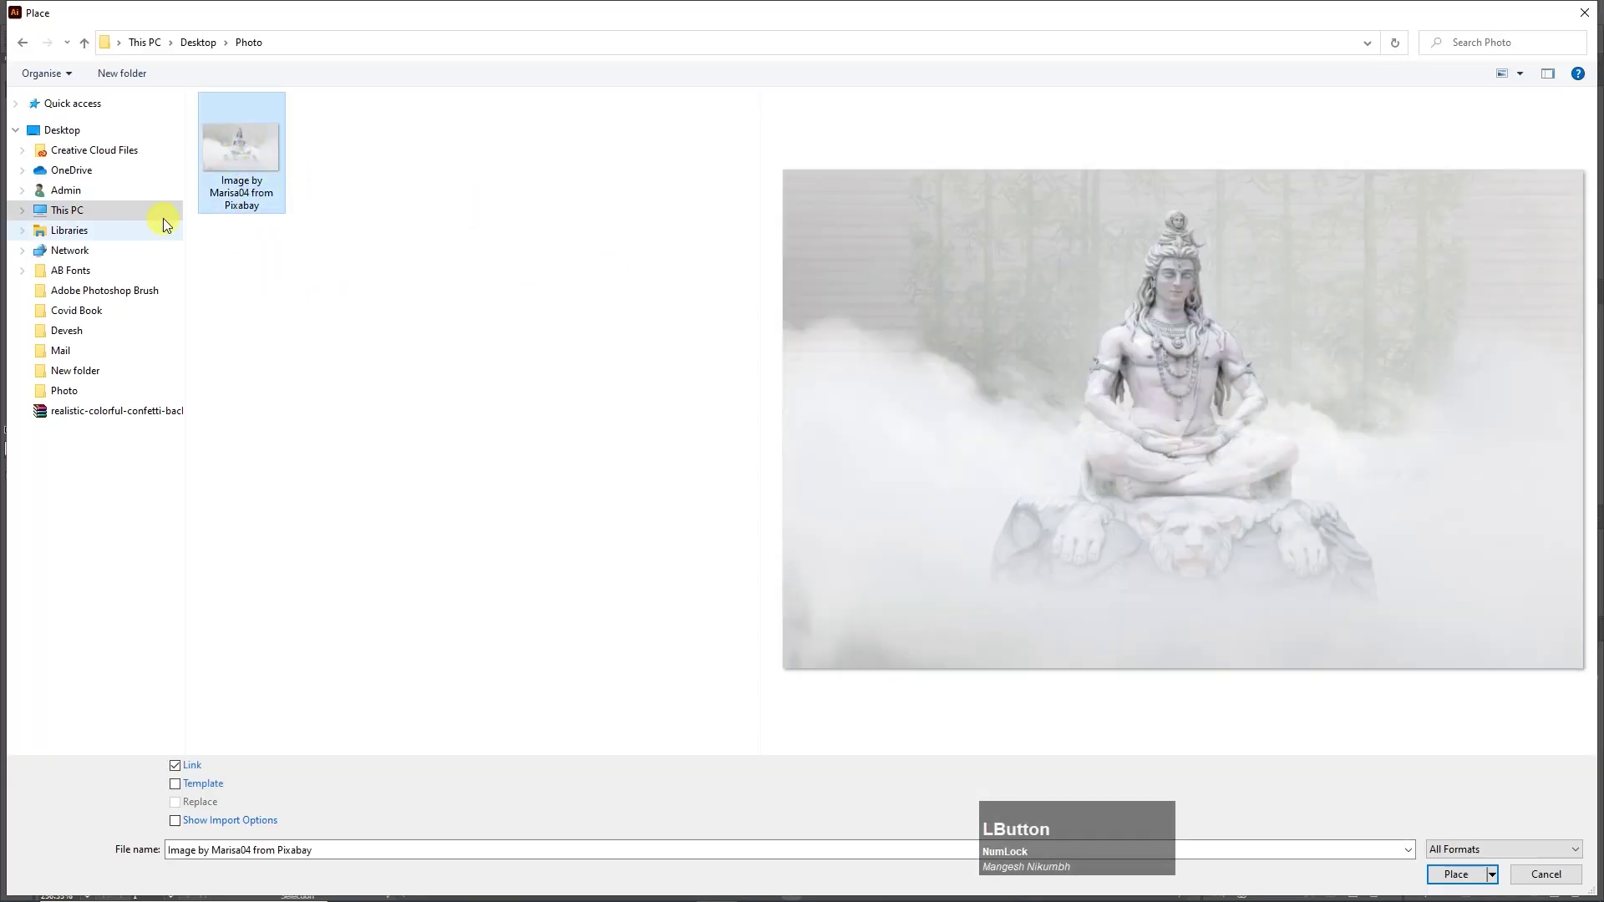
pyautogui.click(1452, 891)
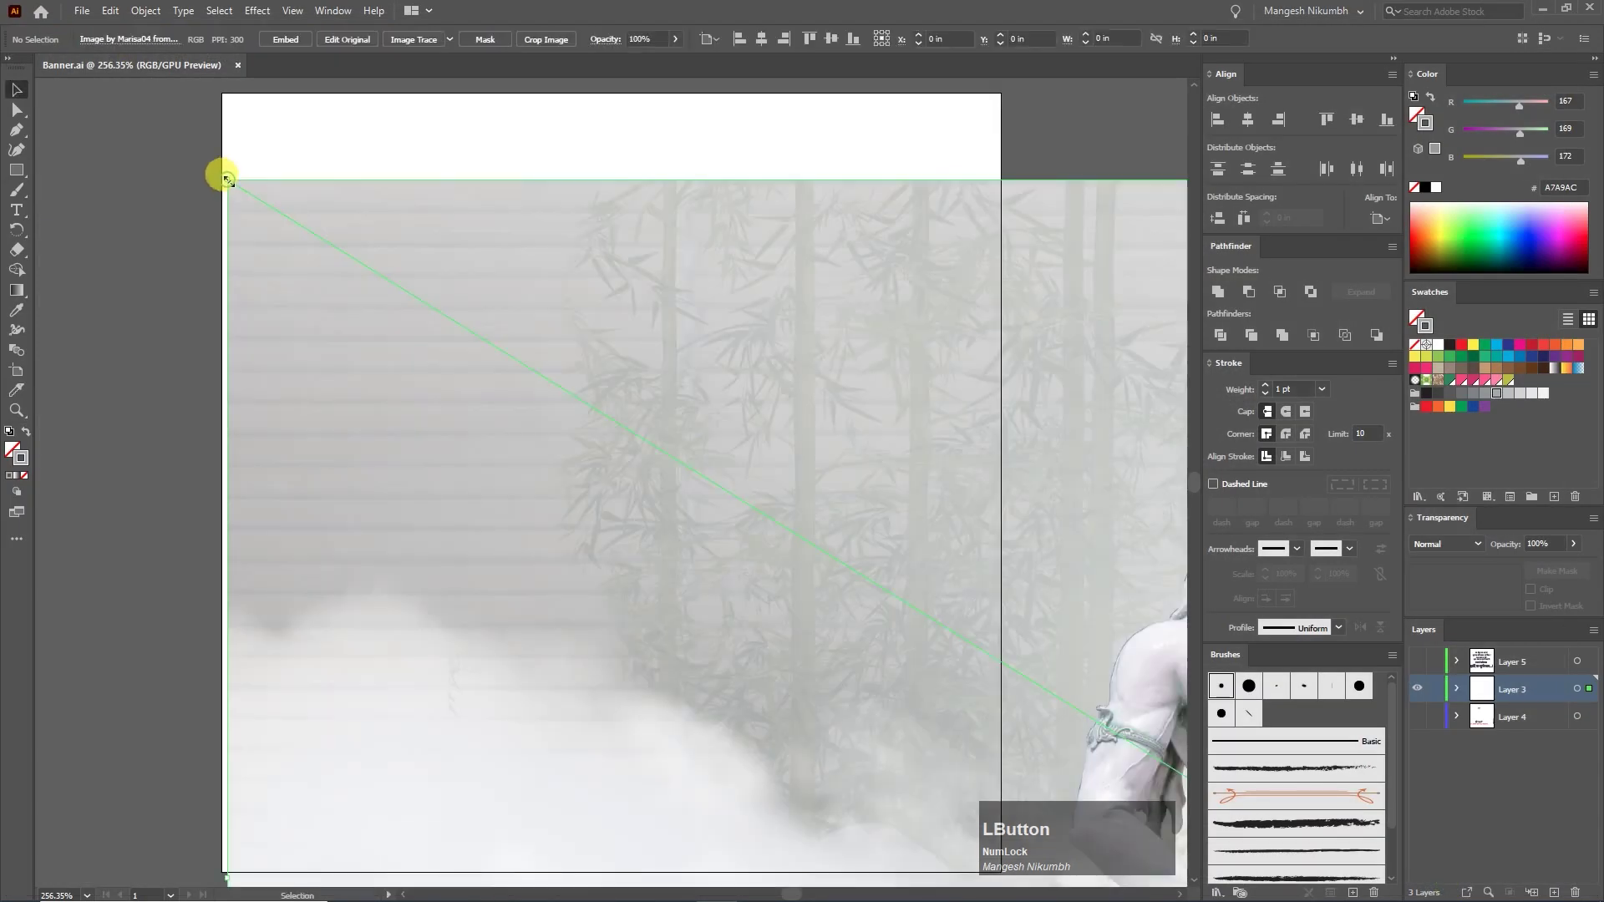
pyautogui.press('-')
pyautogui.press('alt+Tab')
pyautogui.click(1166, 403)
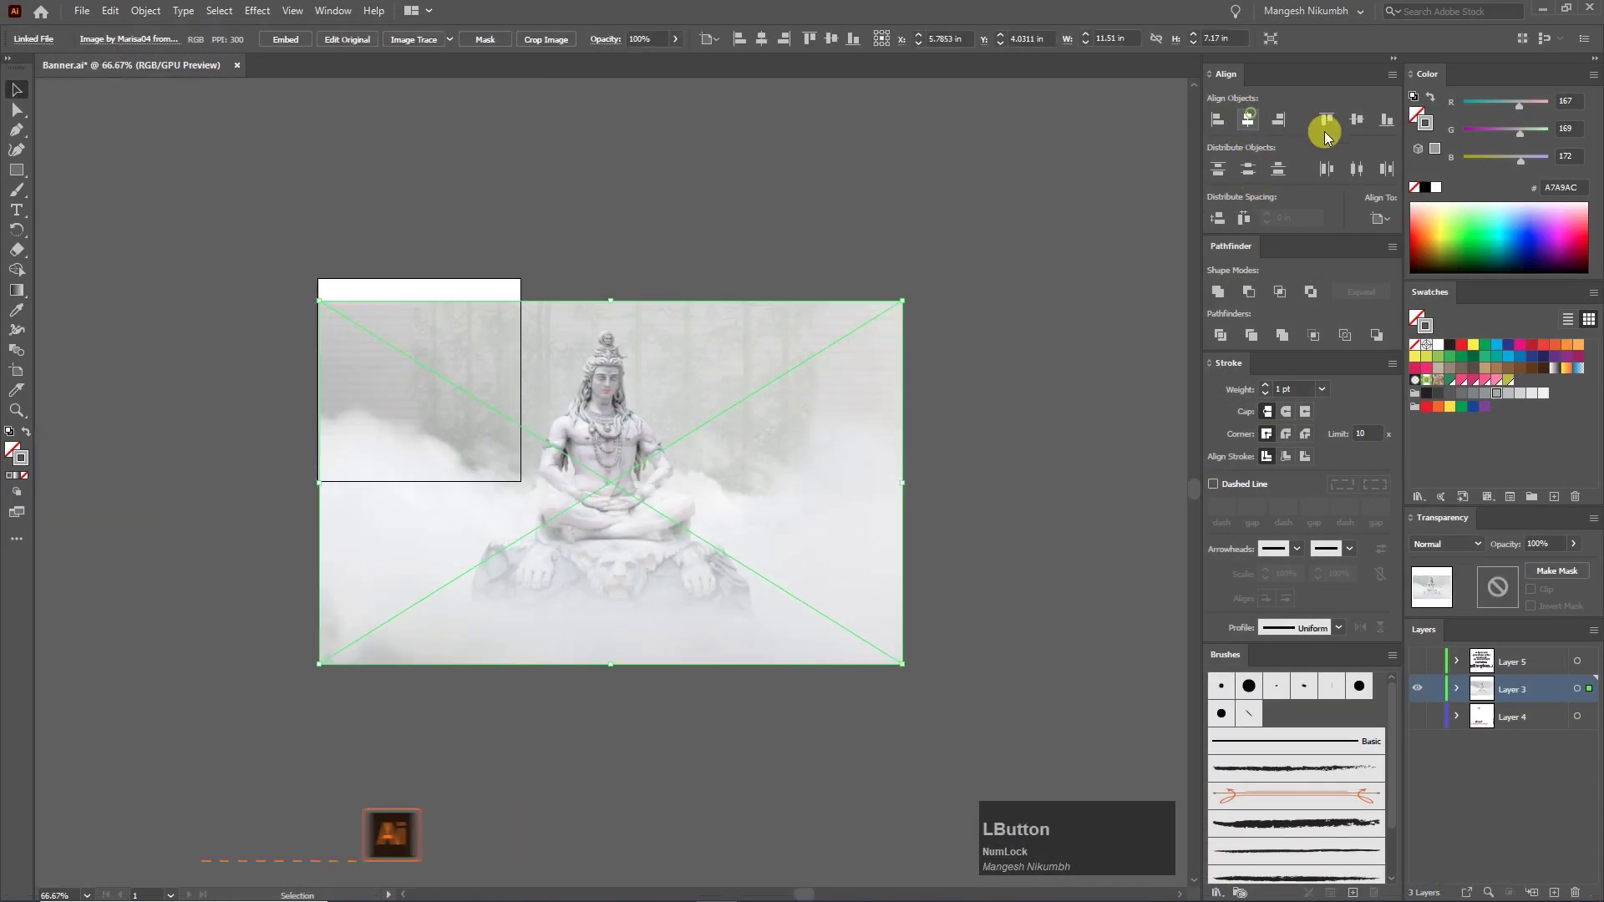
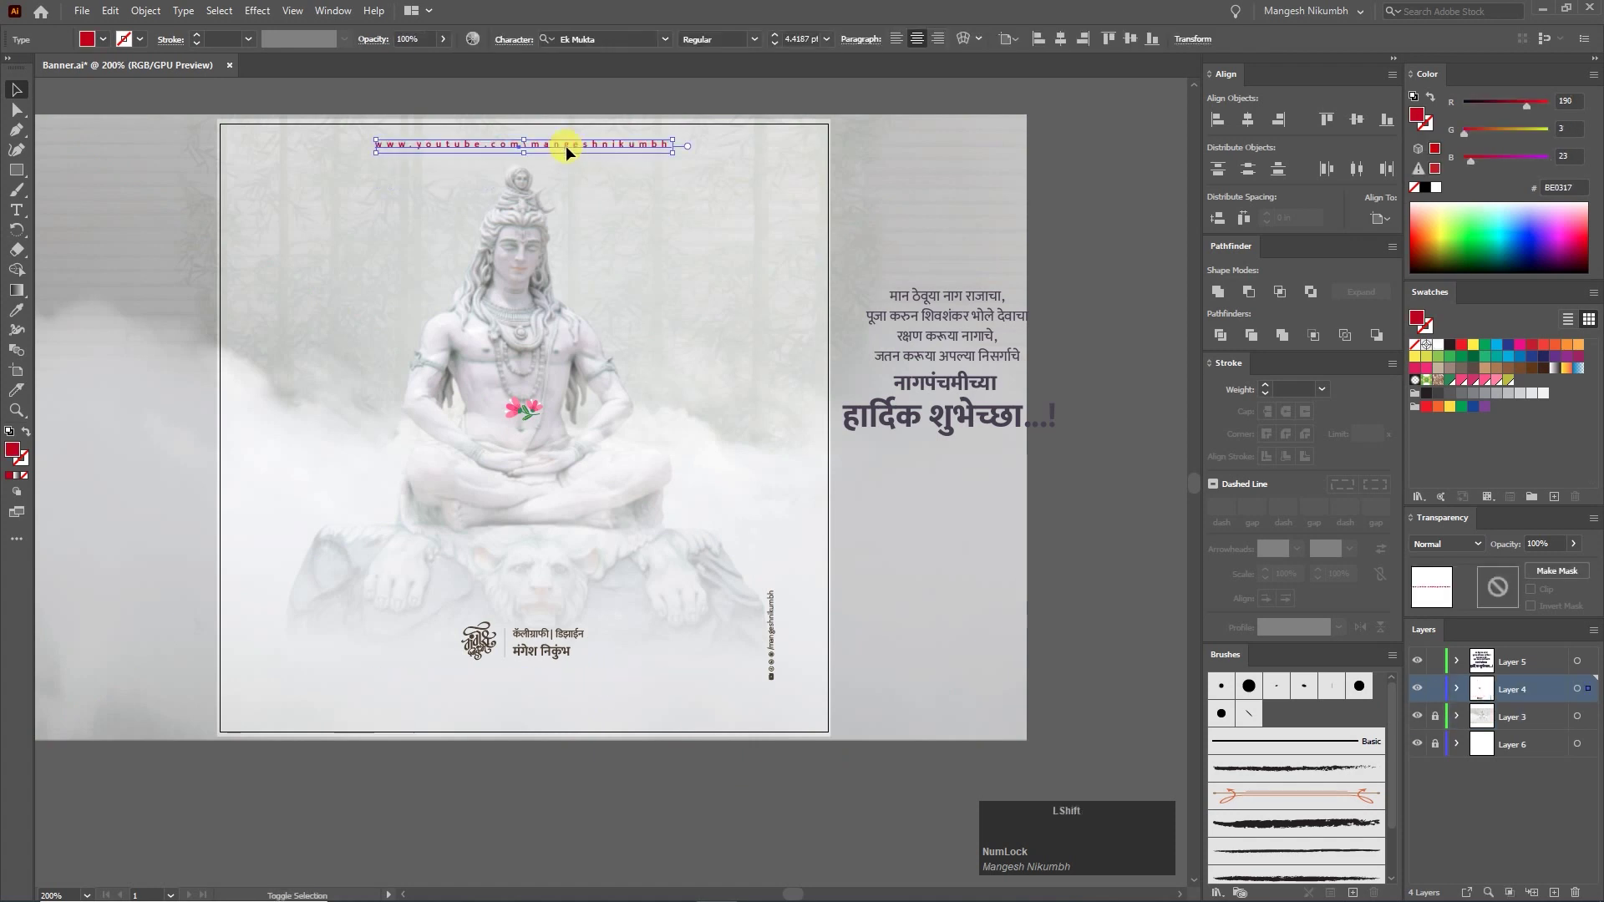
# Step: Cut the Shiva photo off the artboard and draw a white rectangle exactly covering the artboard
pyautogui.doubleClick(1083, 123)
pyautogui.press('v')
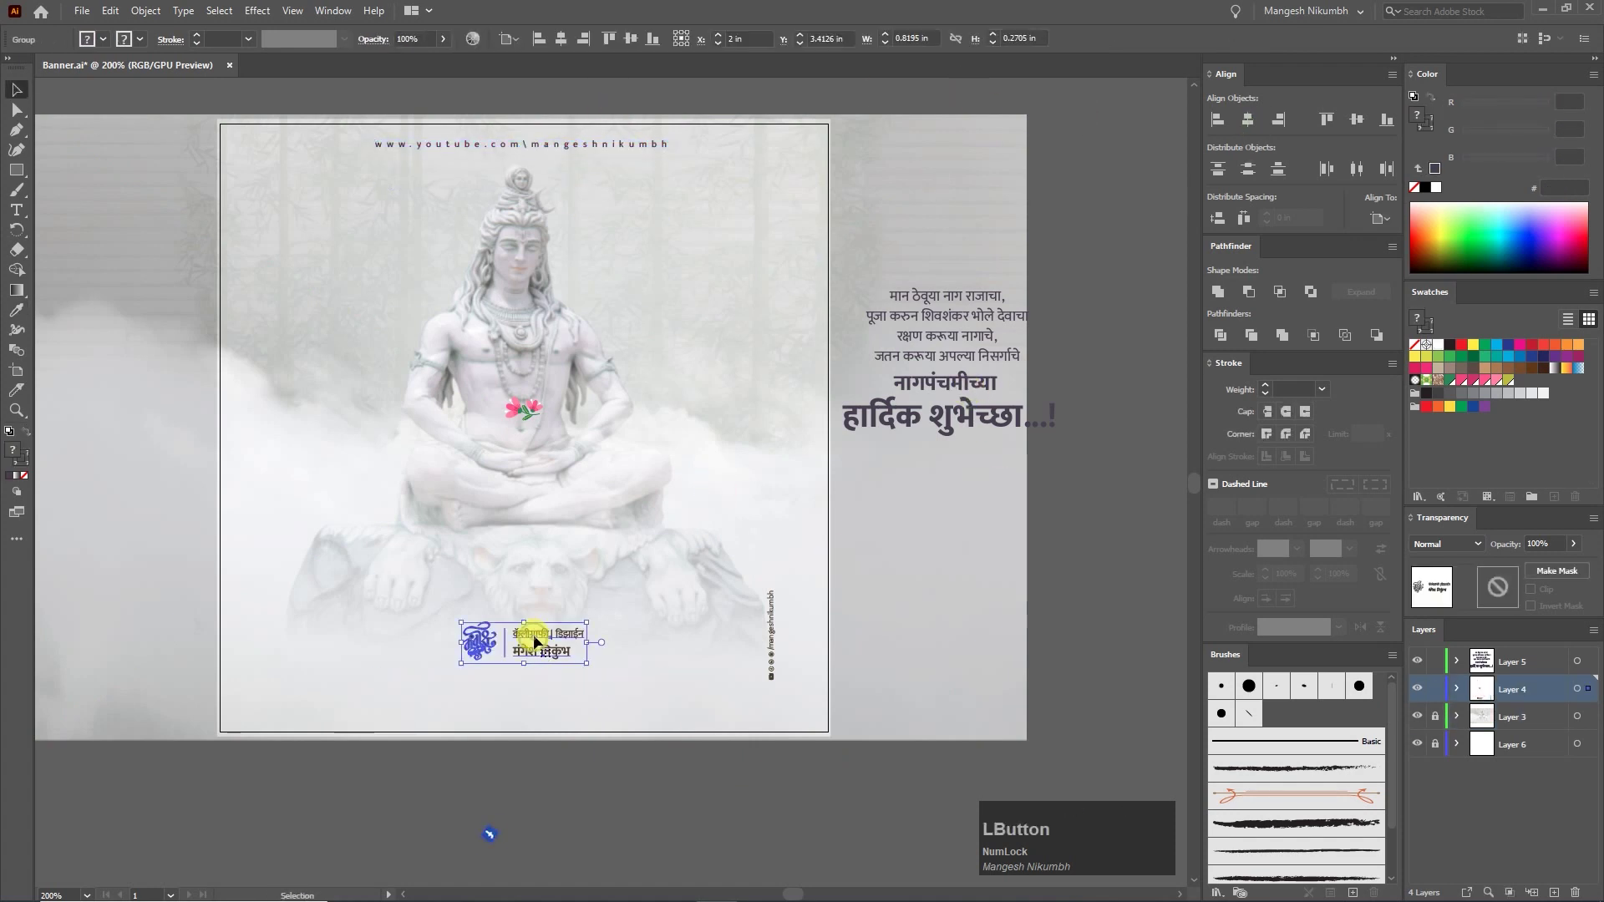
pyautogui.click(768, 741)
pyautogui.click(487, 701)
pyautogui.click(776, 556)
pyautogui.click(940, 640)
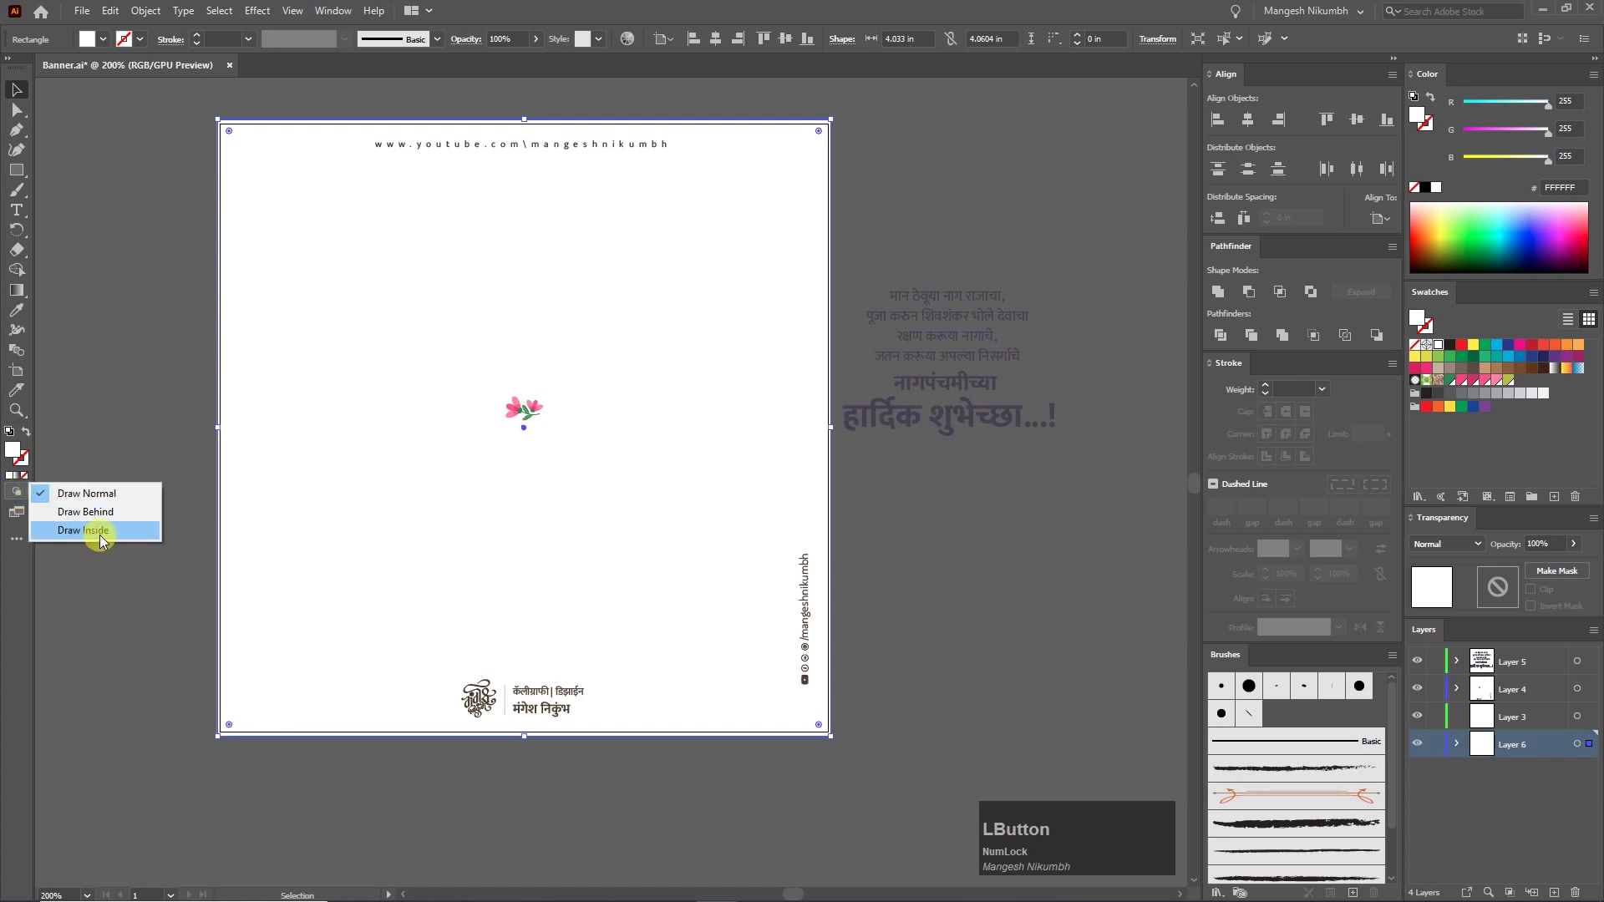
# Step: In Draw Inside mode, Paste in Place the Shiva photo into the white rectangle at 70% opacity
pyautogui.press('F12')
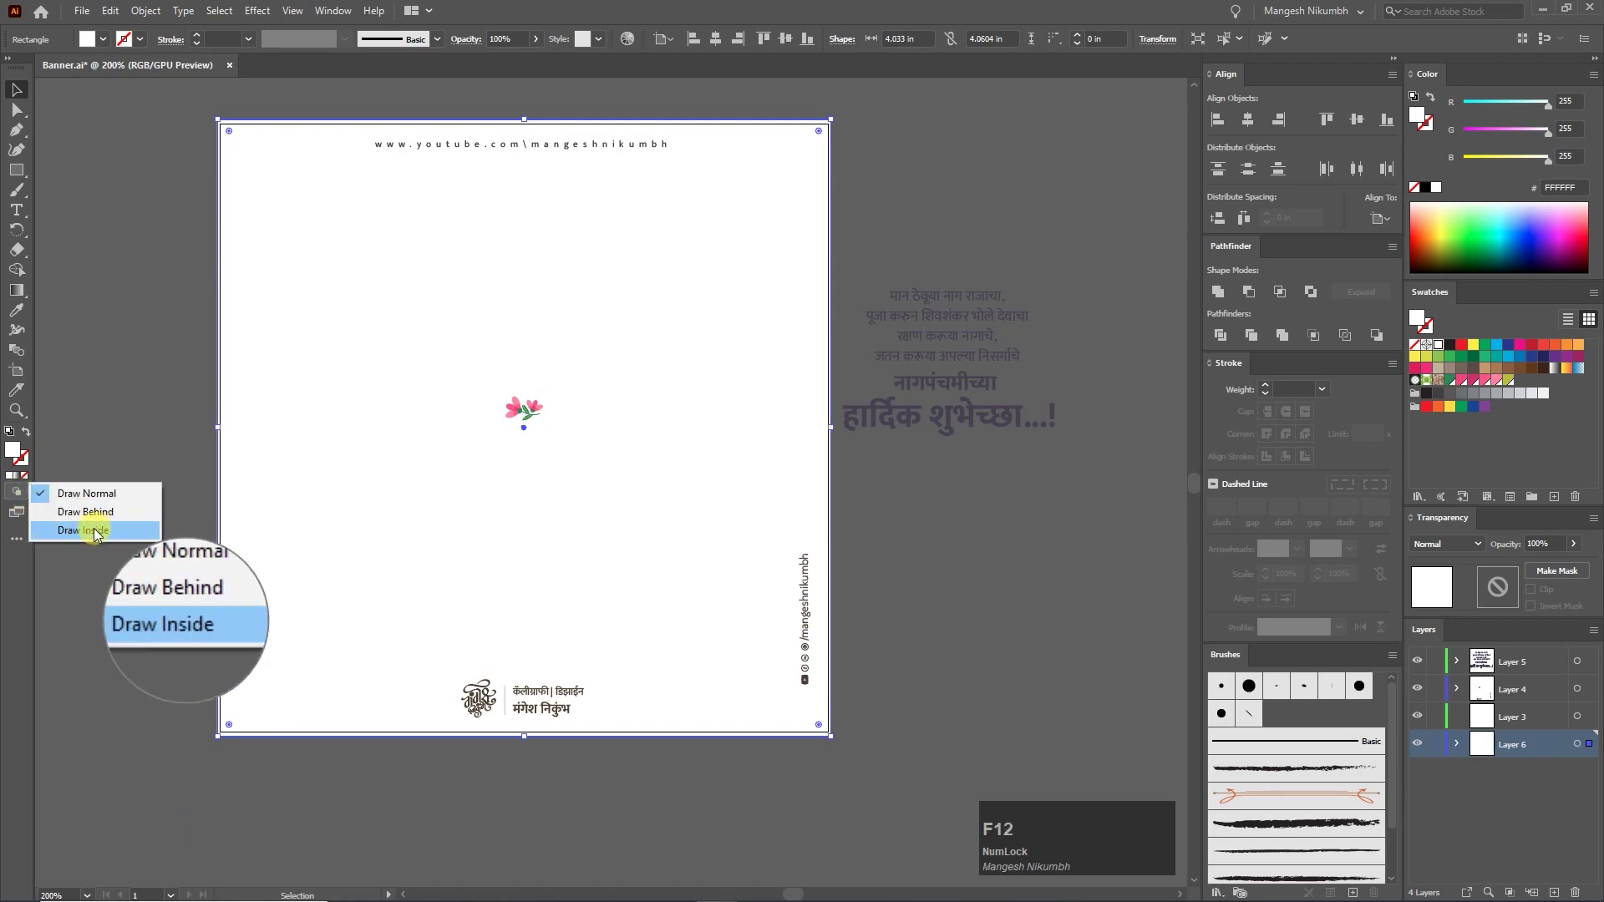
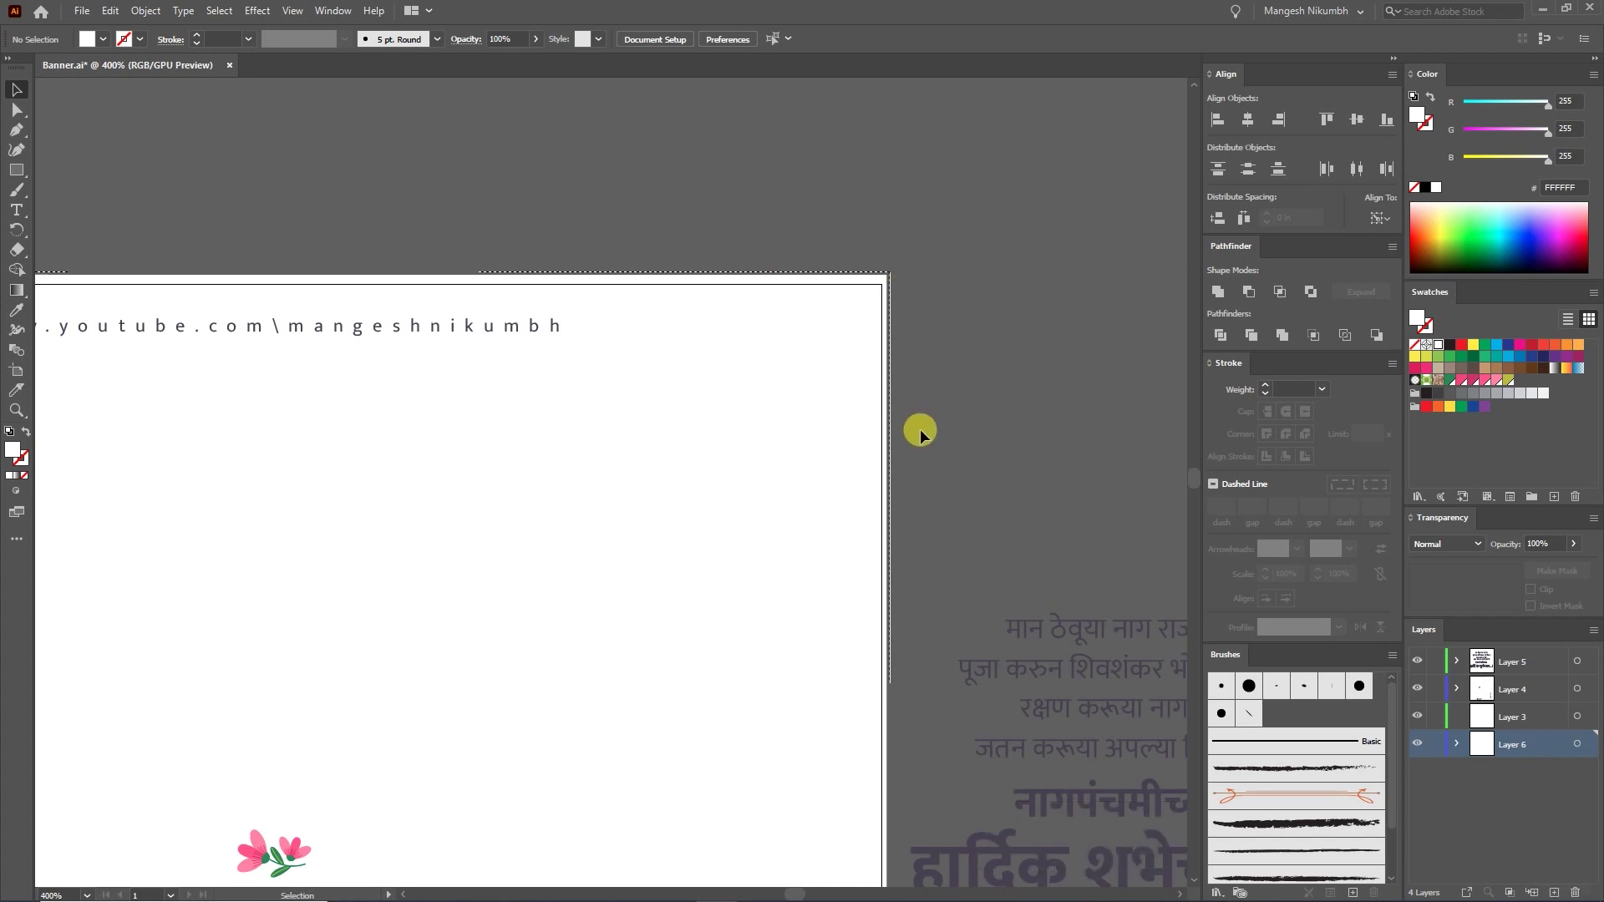
pyautogui.press('KP_0')
pyautogui.press('ctrl+0')
pyautogui.click(119, 16)
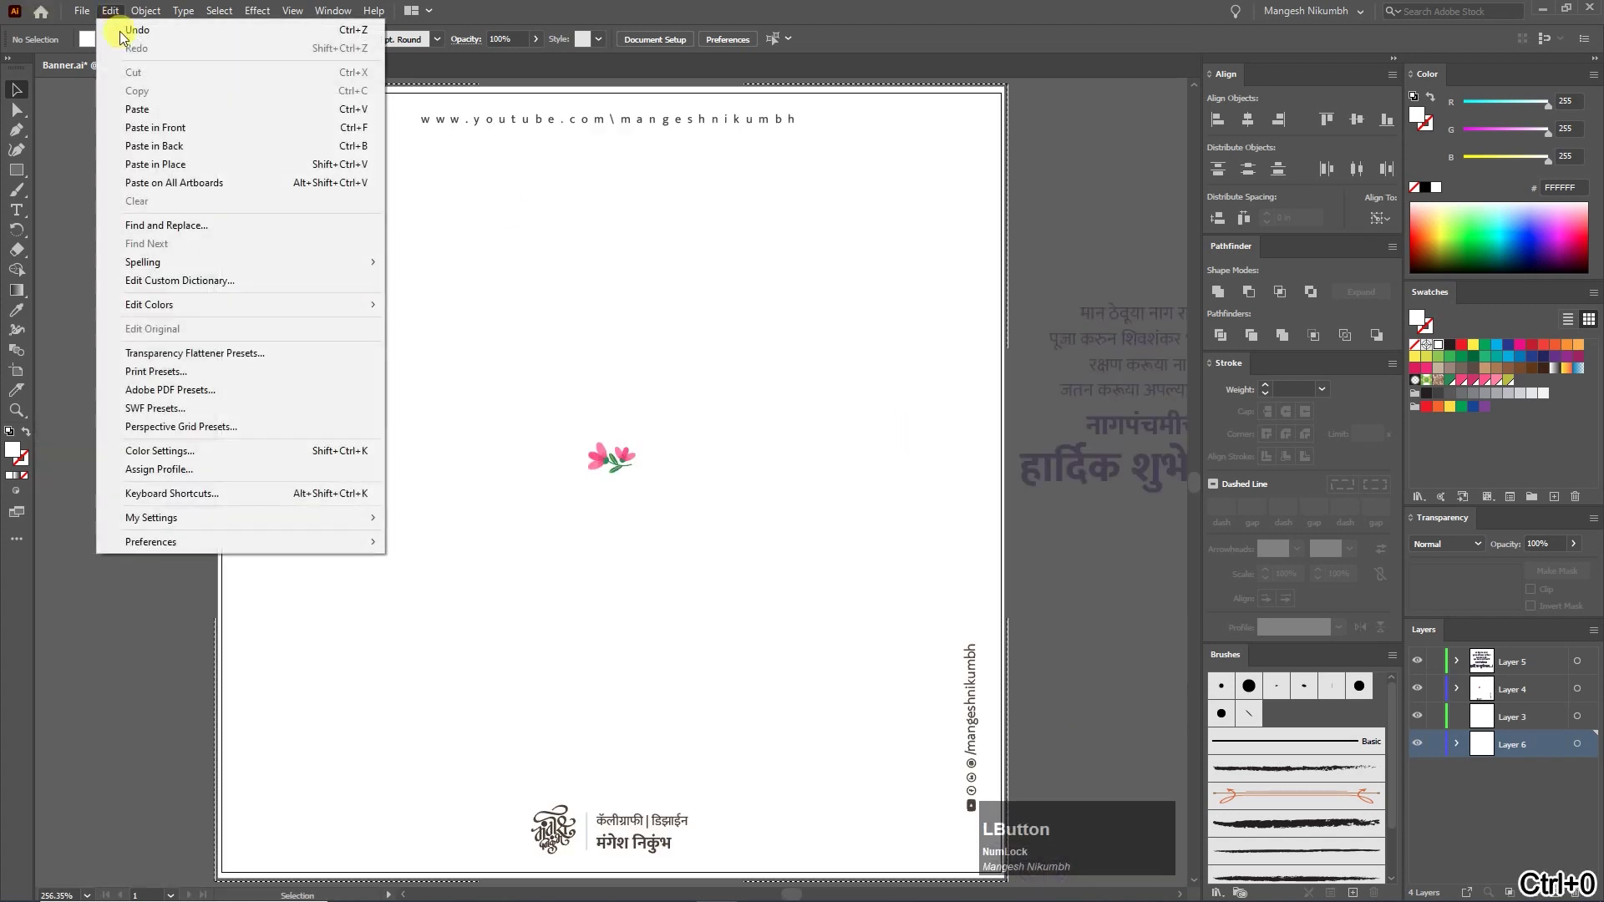
pyautogui.press('ctrl+z')
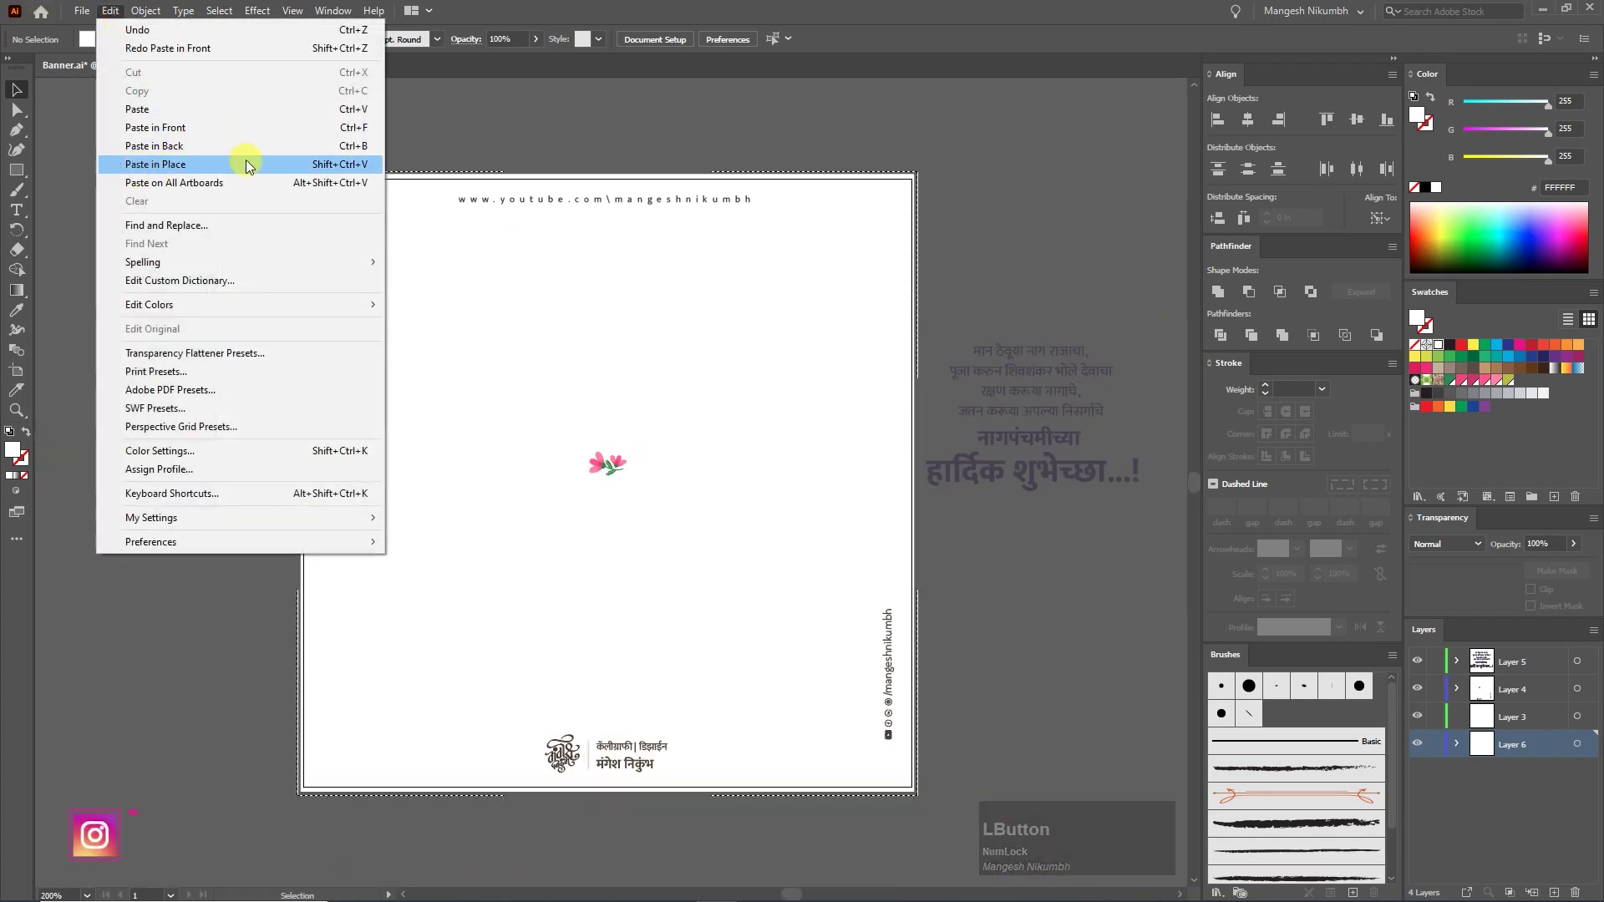
pyautogui.click(185, 174)
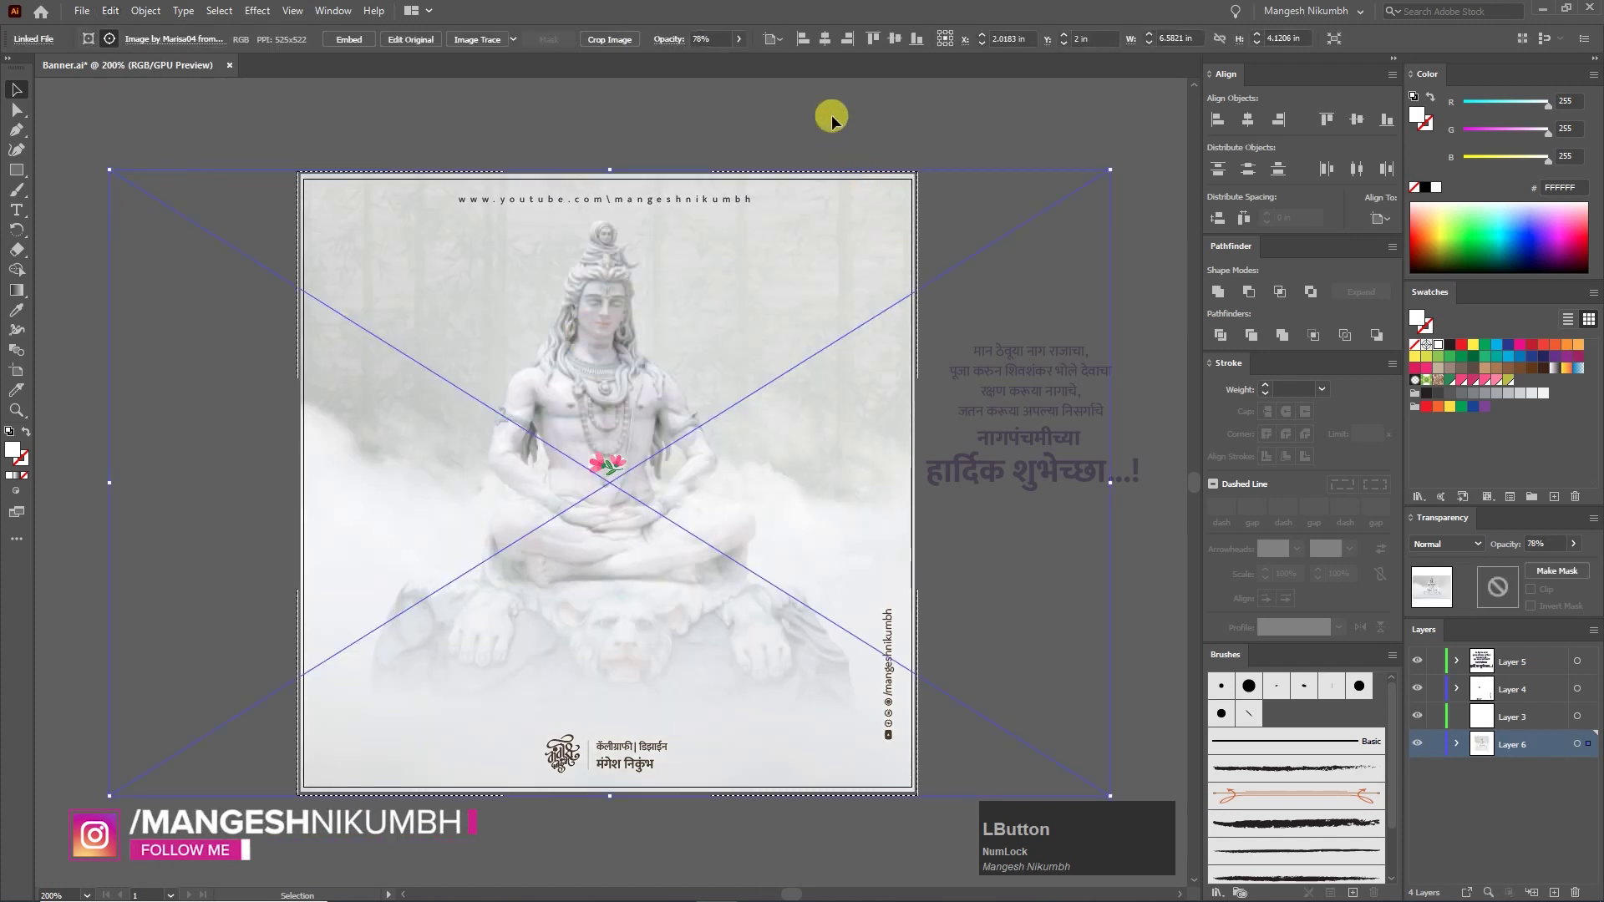
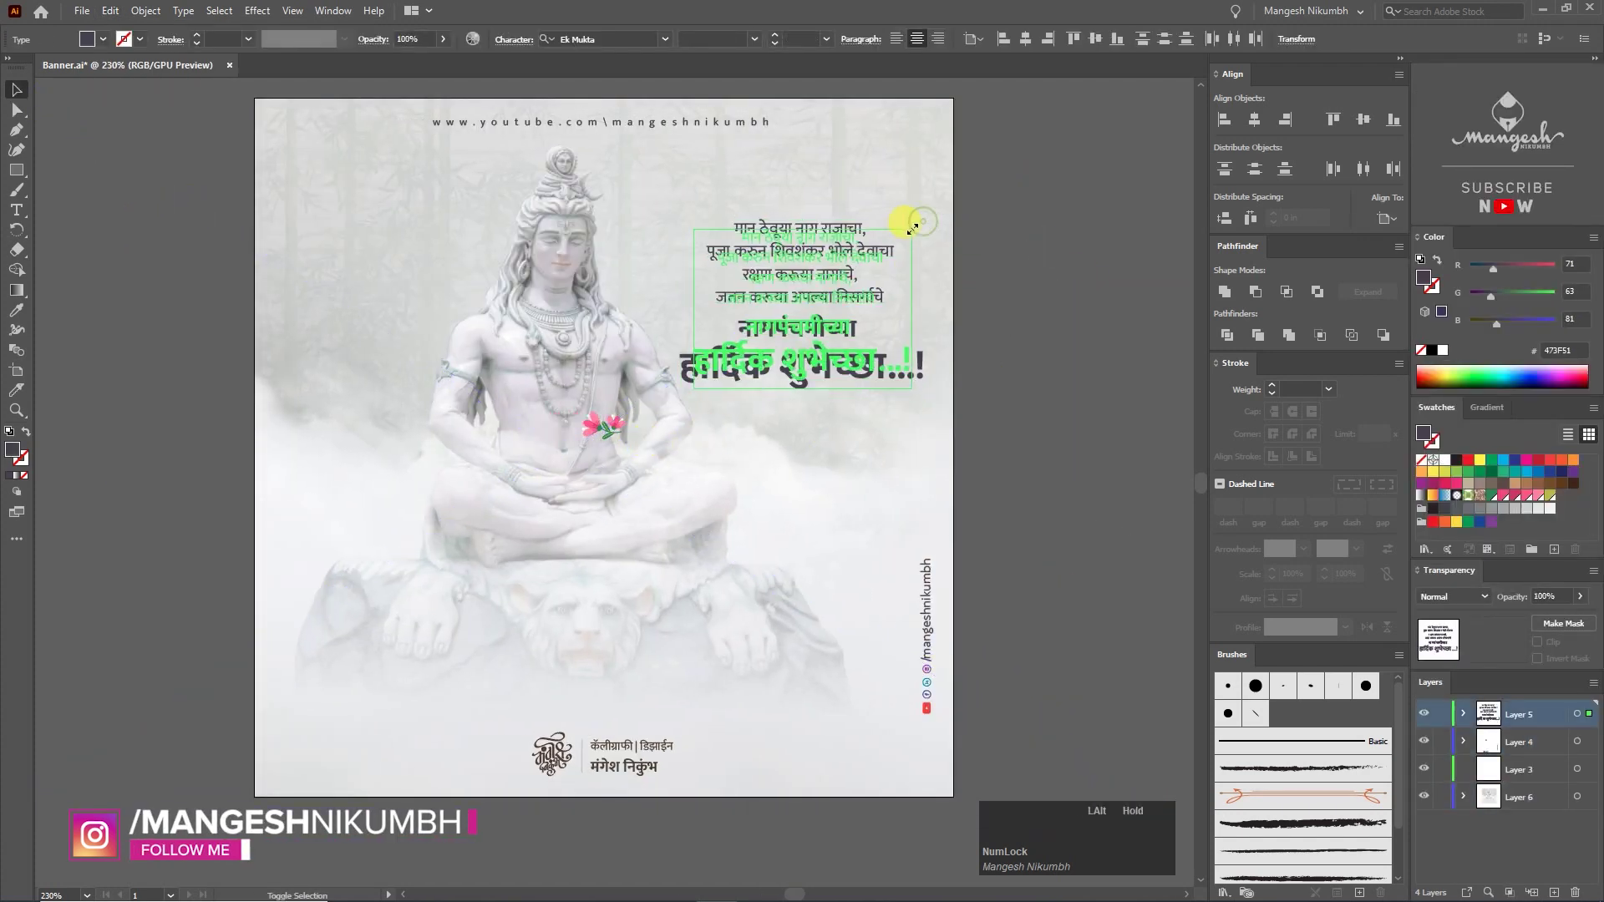
# Step: Select the greeting line हार्दिक शुभेच्छा...! and the calligraphy logo and fill them blue (#1C75BC)
pyautogui.press('Up')
pyautogui.press('Up')
pyautogui.click(1028, 367)
pyautogui.click(842, 339)
pyautogui.rightClick(840, 341)
pyautogui.doubleClick(860, 318)
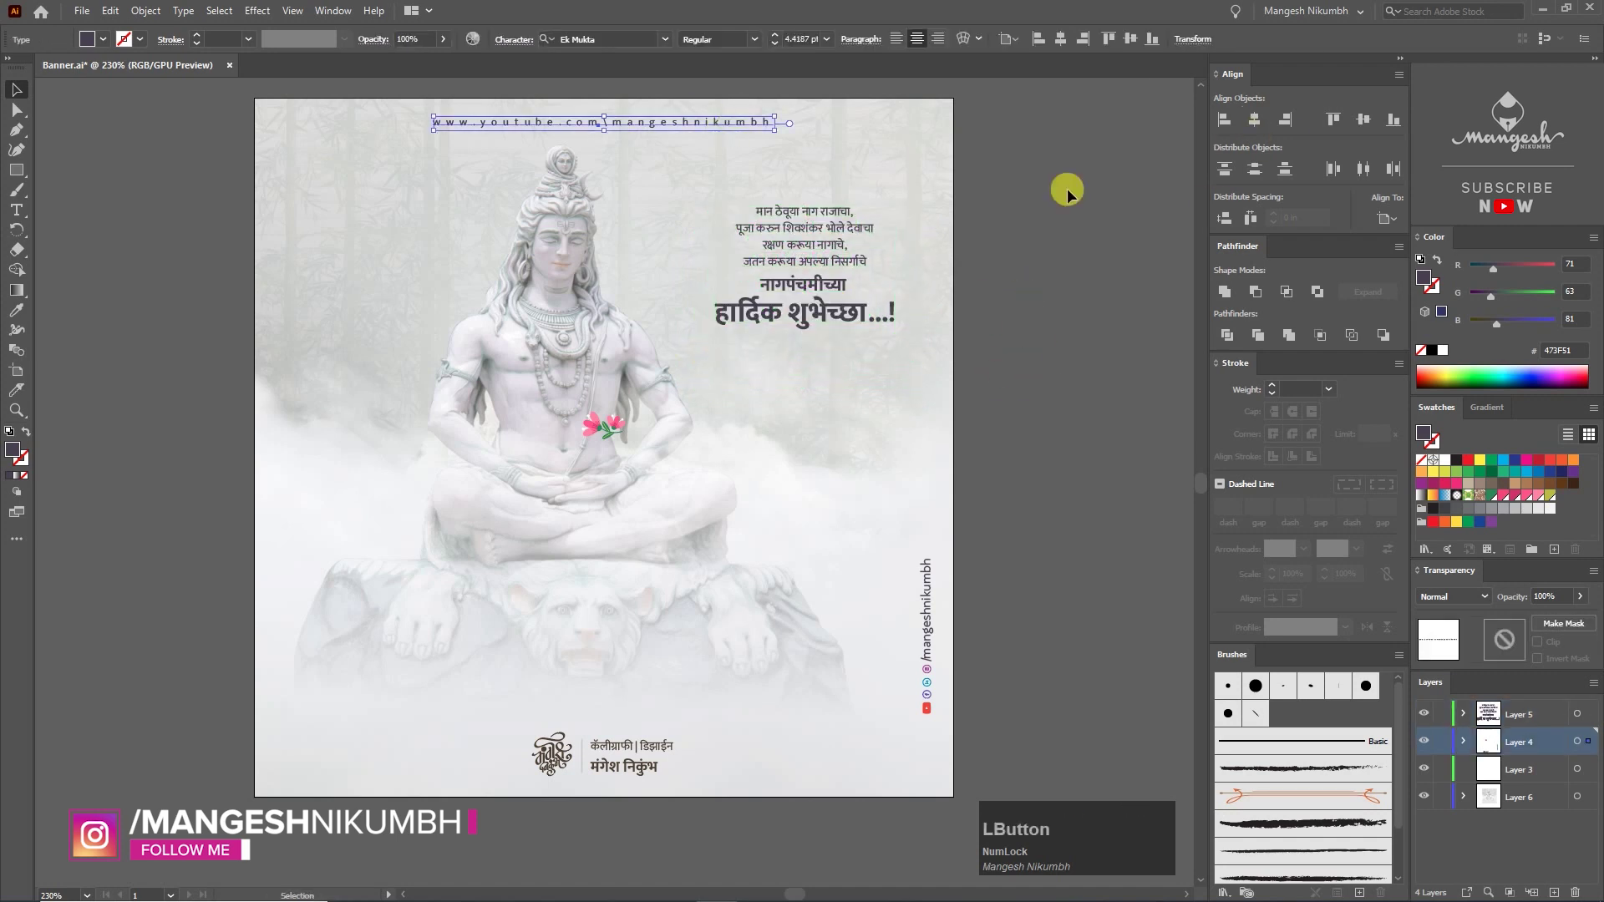
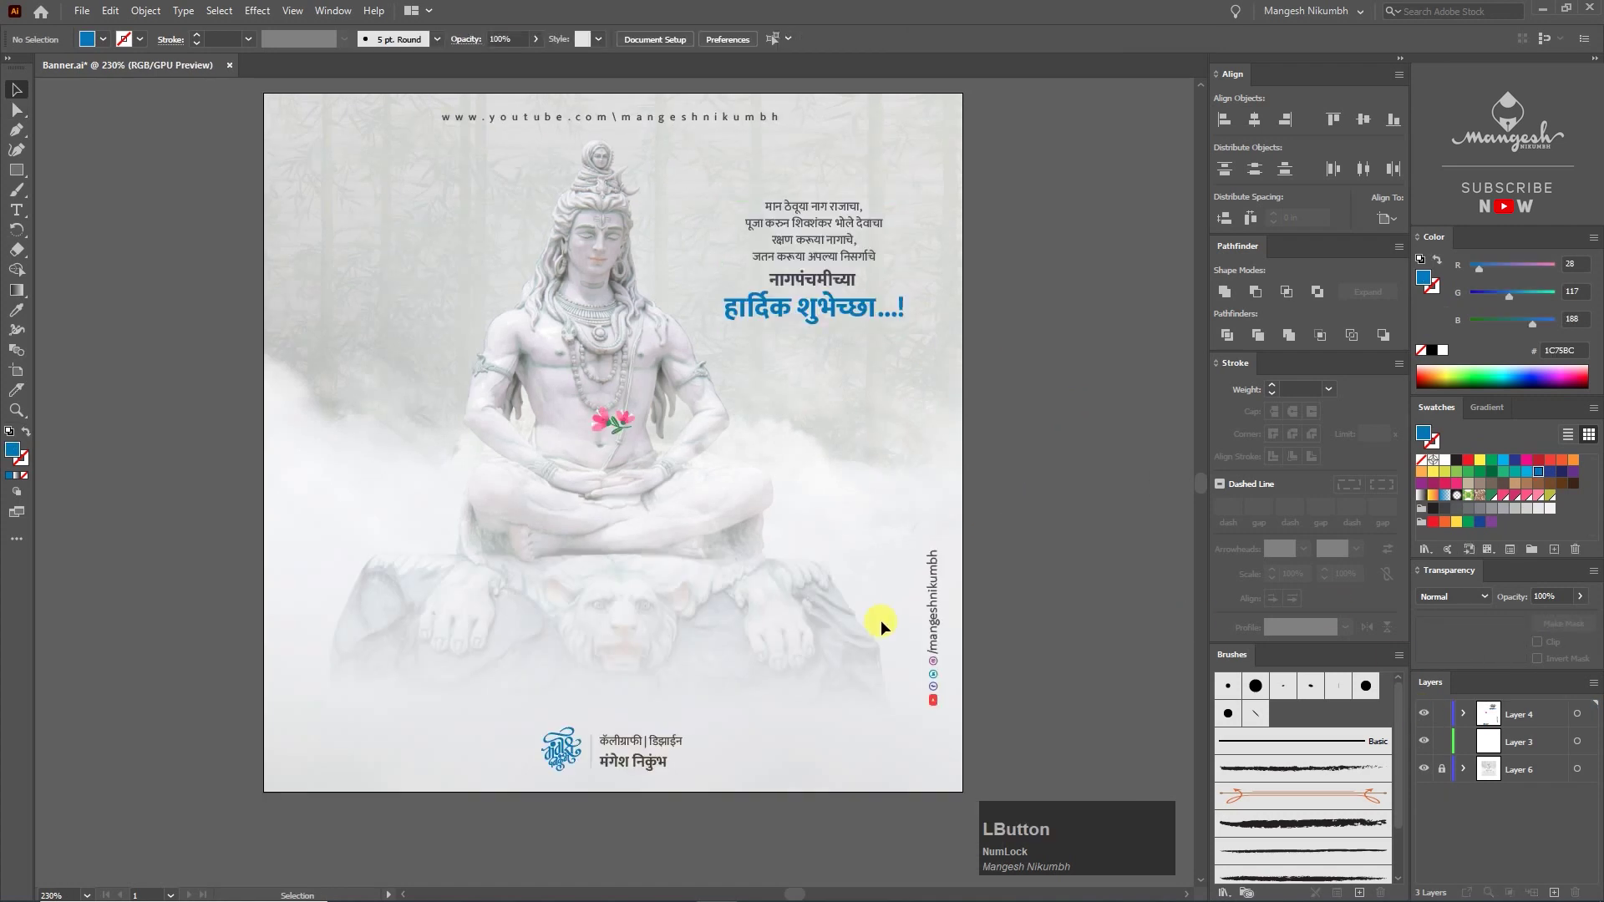
pyautogui.click(1549, 745)
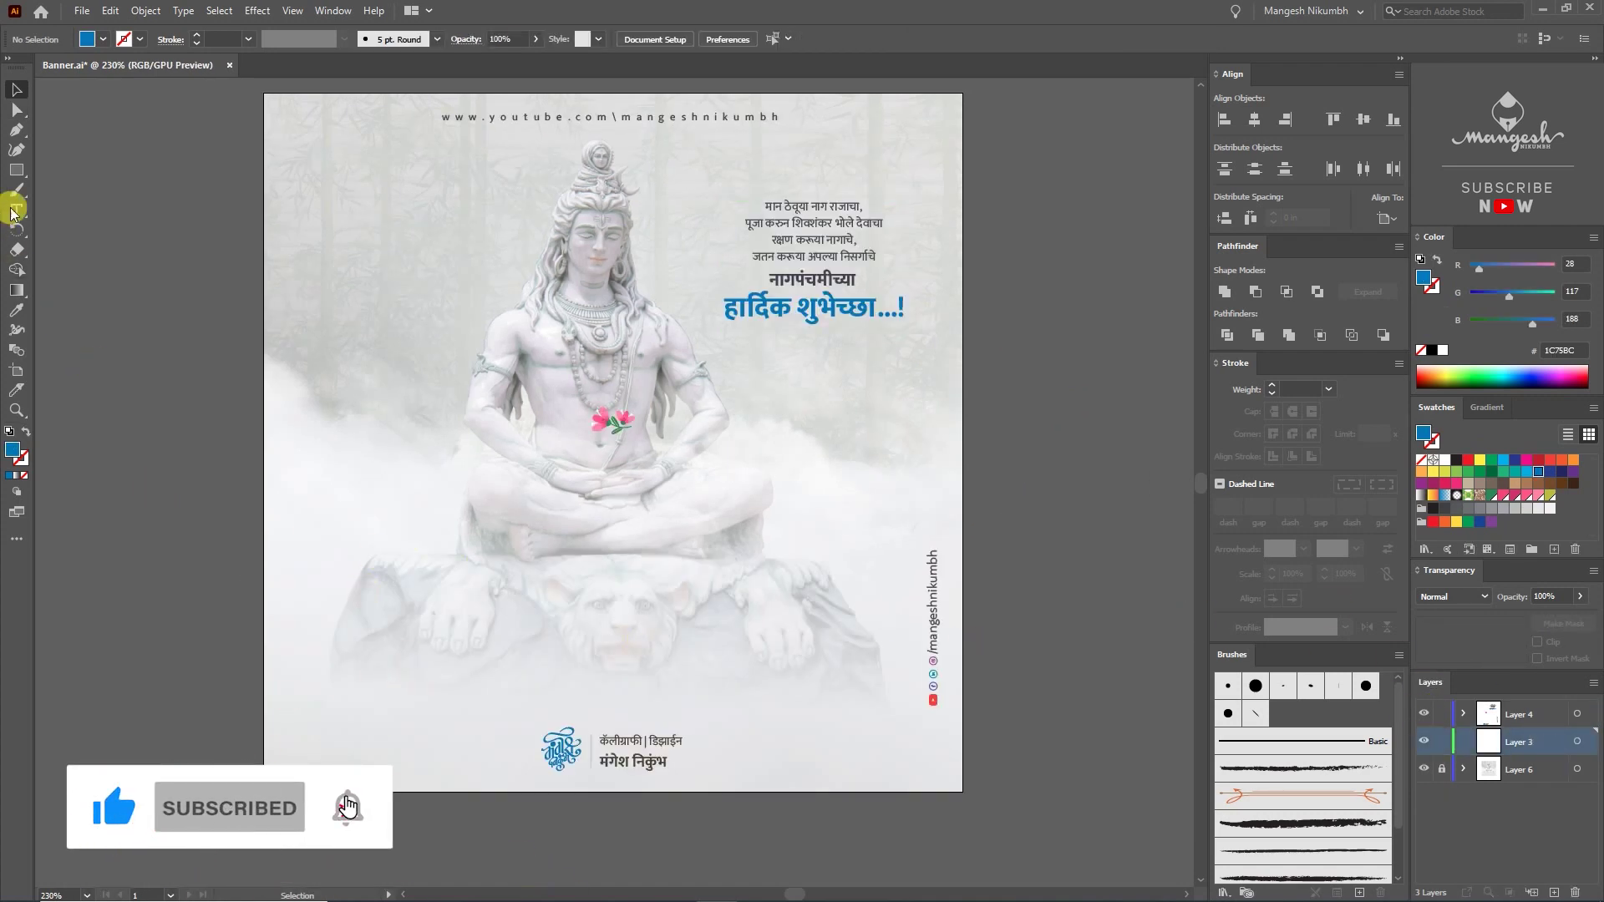
# Step: Add a text line over the statue in Kruti Dev 321 Bold and type the first heading word नागपंचमी (ukxiapeh)
pyautogui.click(328, 835)
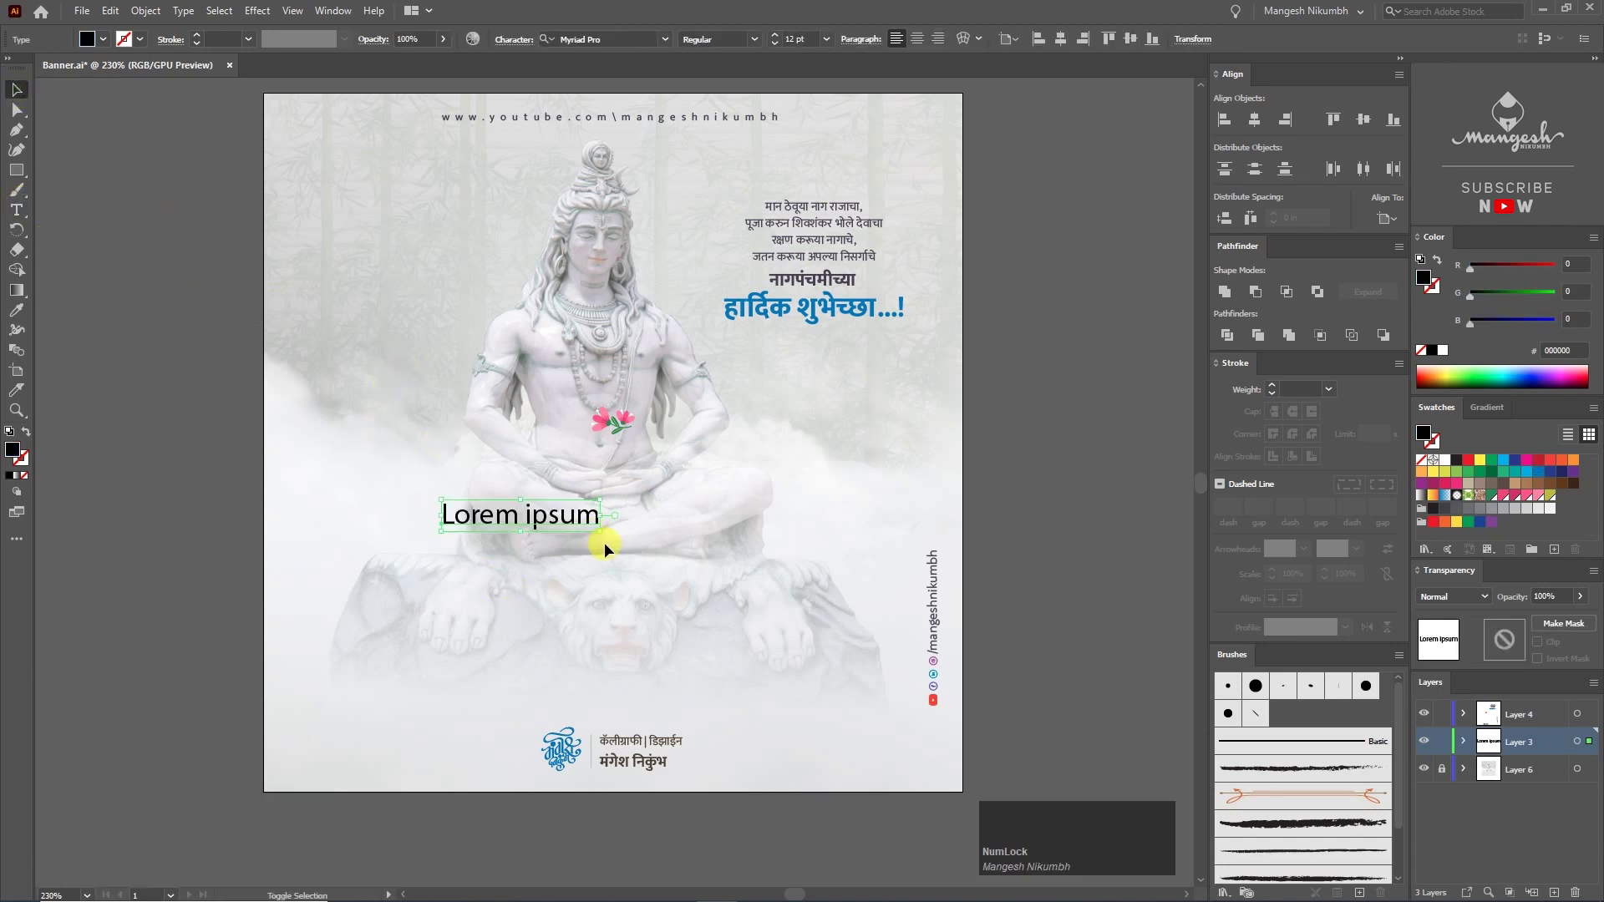
pyautogui.click(568, 756)
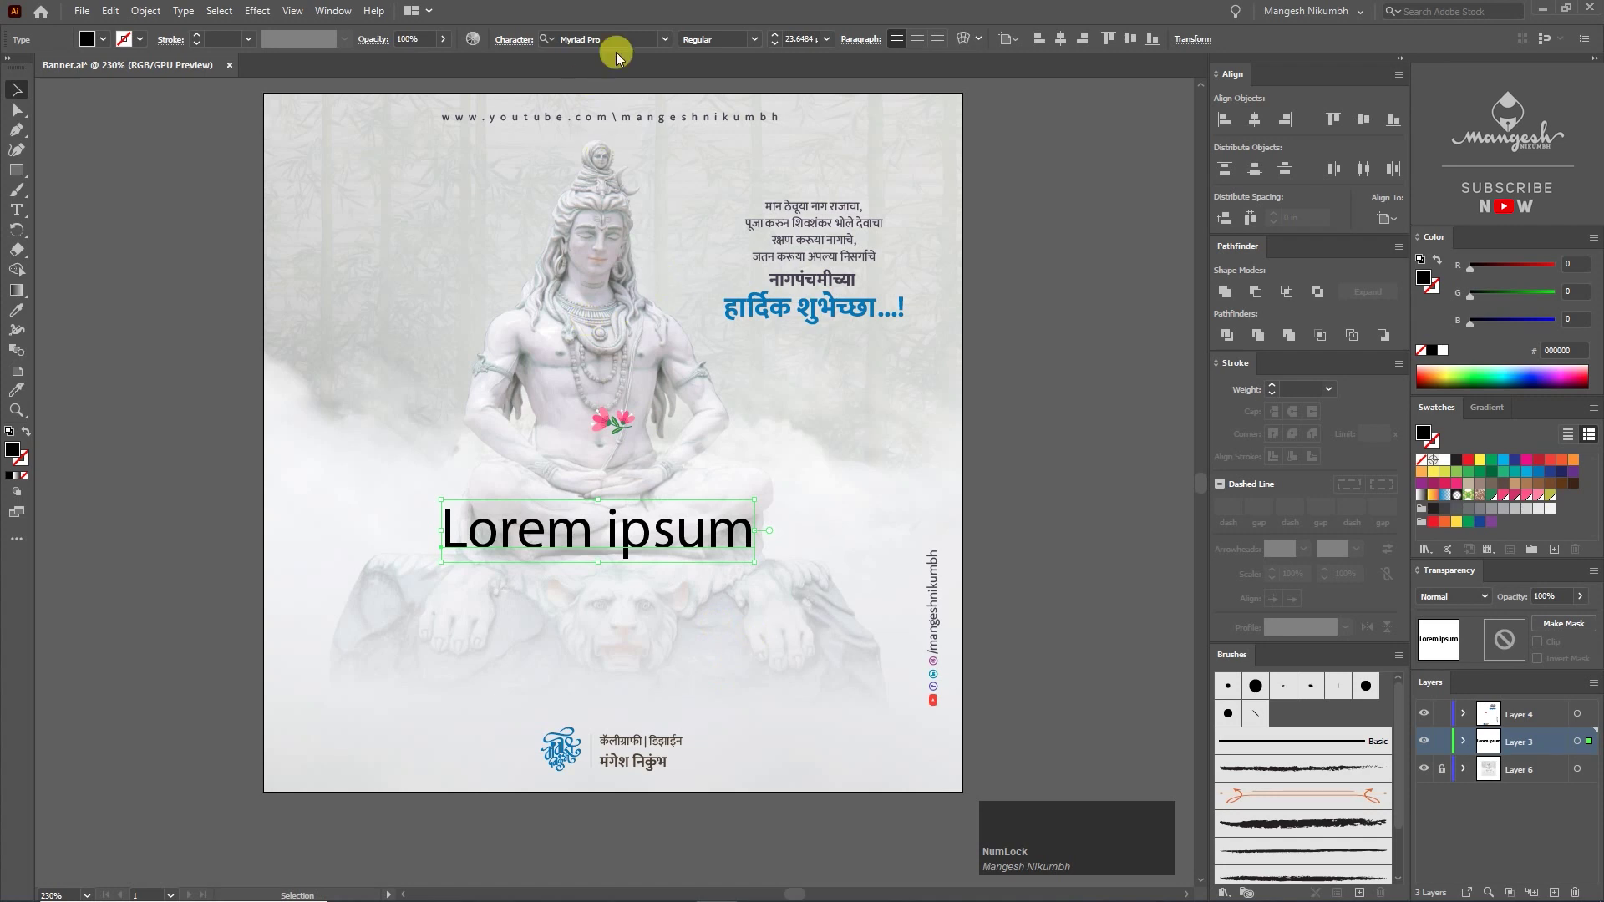
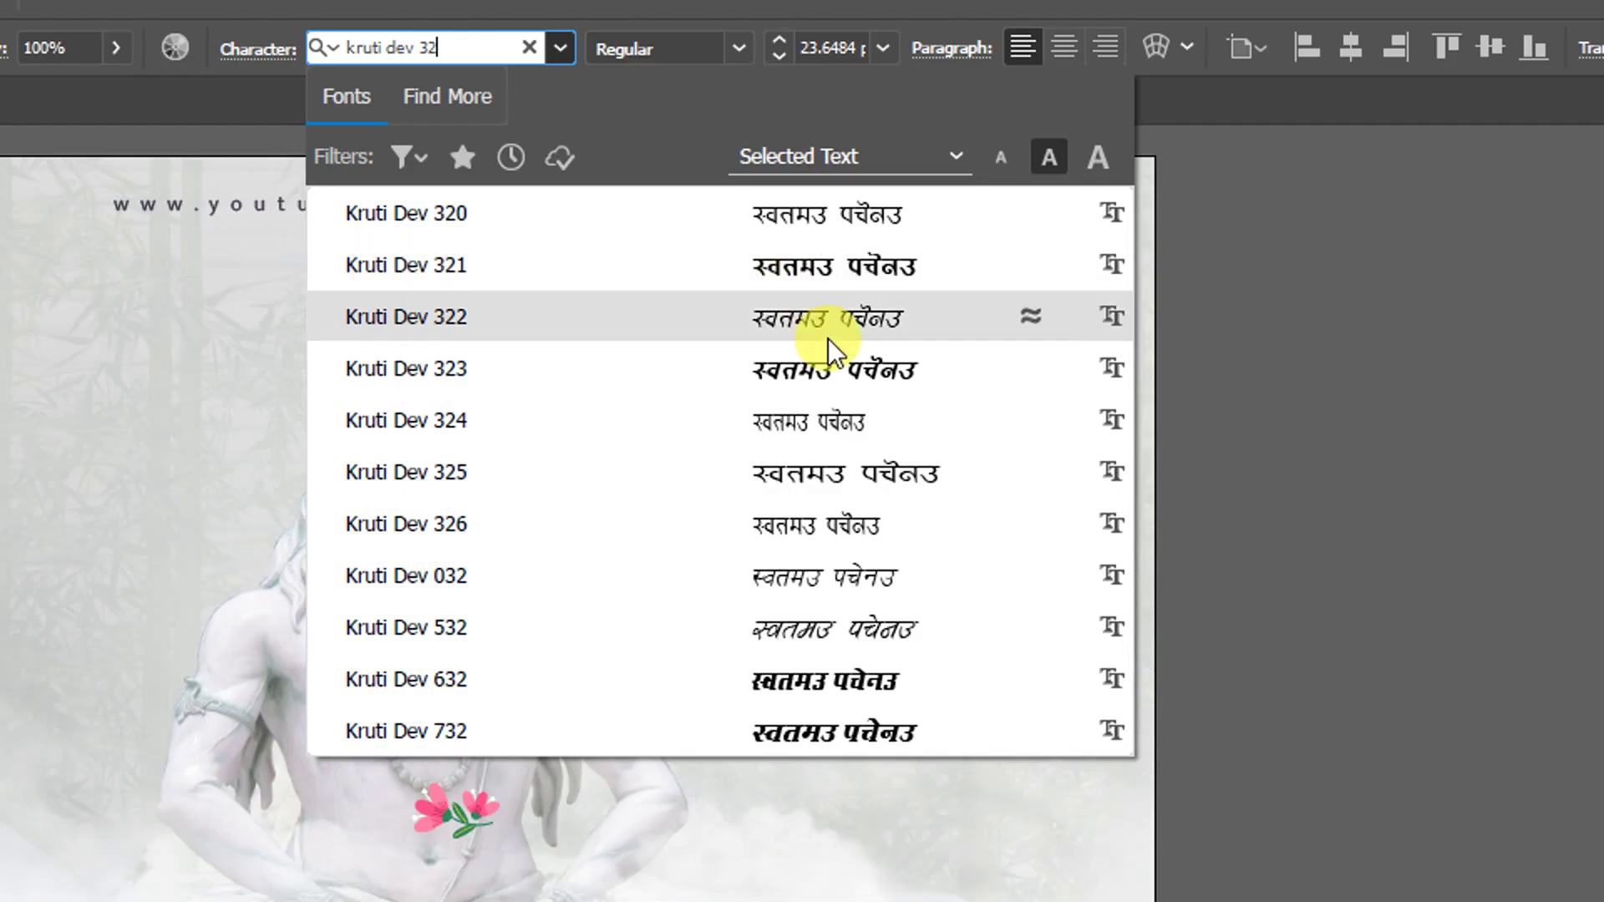
pyautogui.press('F8')
pyautogui.click(815, 150)
pyautogui.press('alt+Tab')
pyautogui.doubleClick(762, 584)
pyautogui.press('a')
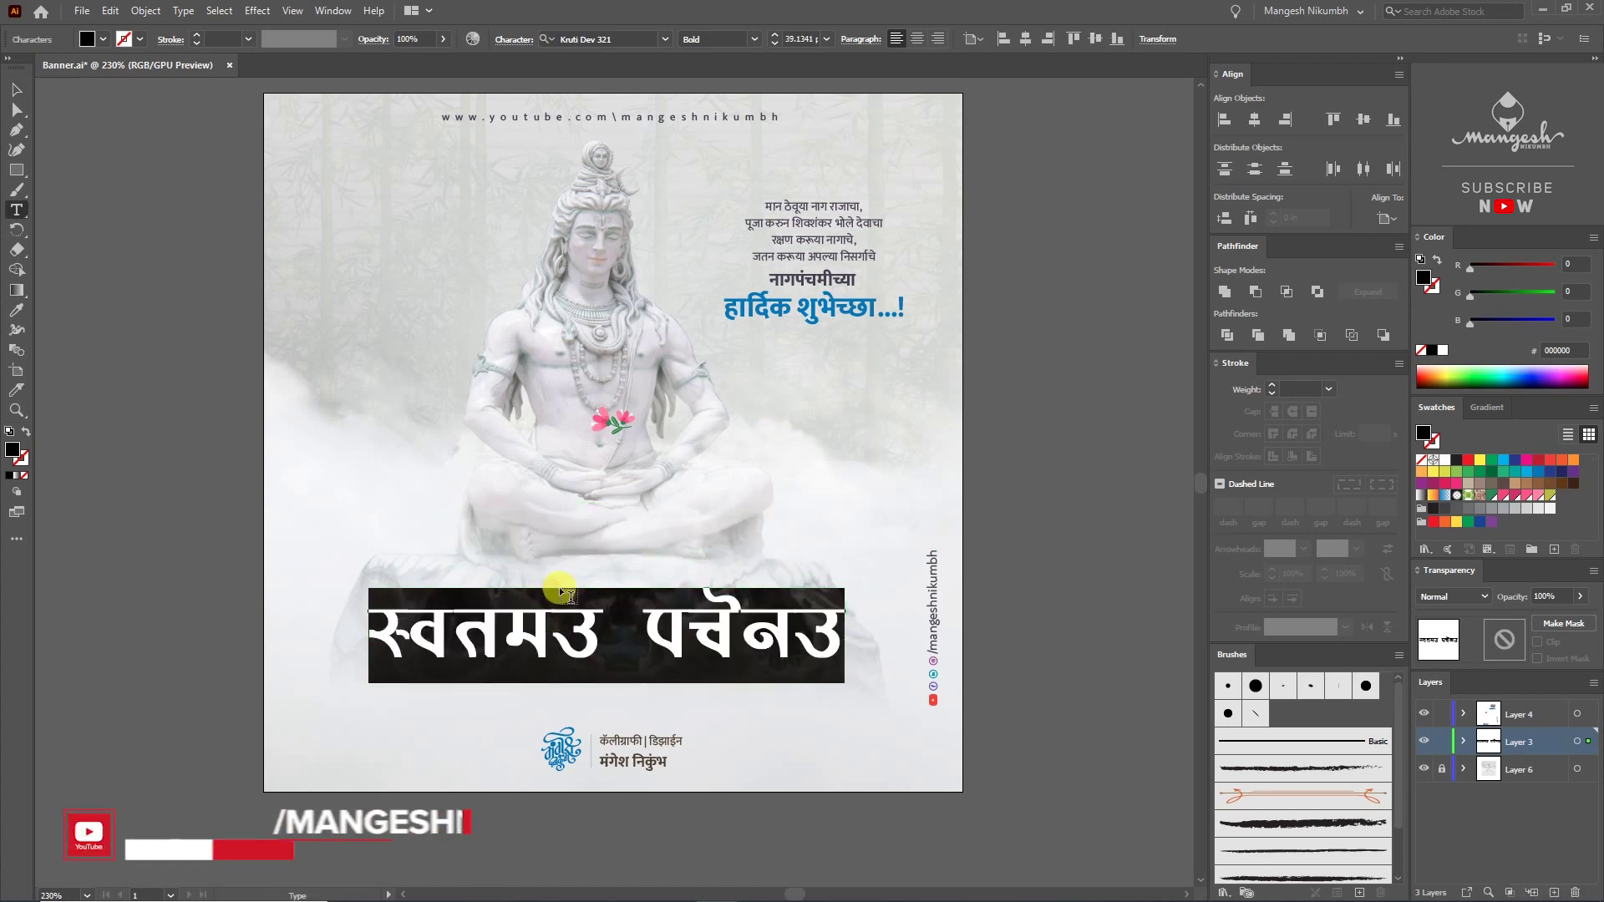
pyautogui.write('ukxiapeh')
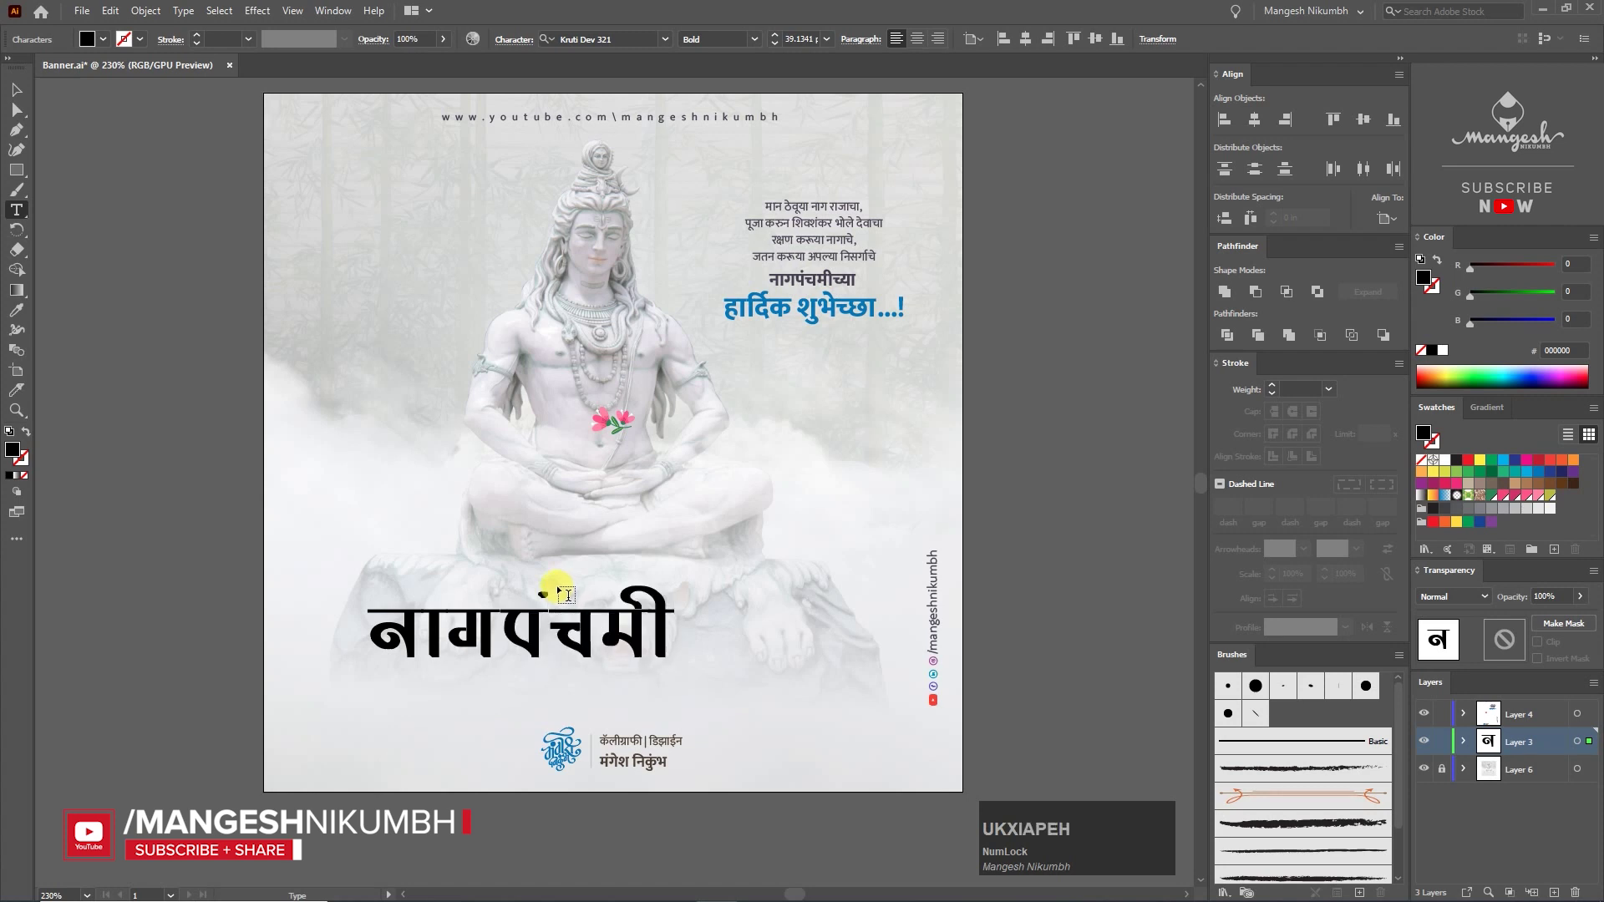
# Step: Add the second heading line शुभ (a'kqhk) and position both black heading lines over the statue
pyautogui.click(14, 89)
pyautogui.doubleClick(600, 540)
pyautogui.press('ctrl+a')
pyautogui.write("a'kqhk")
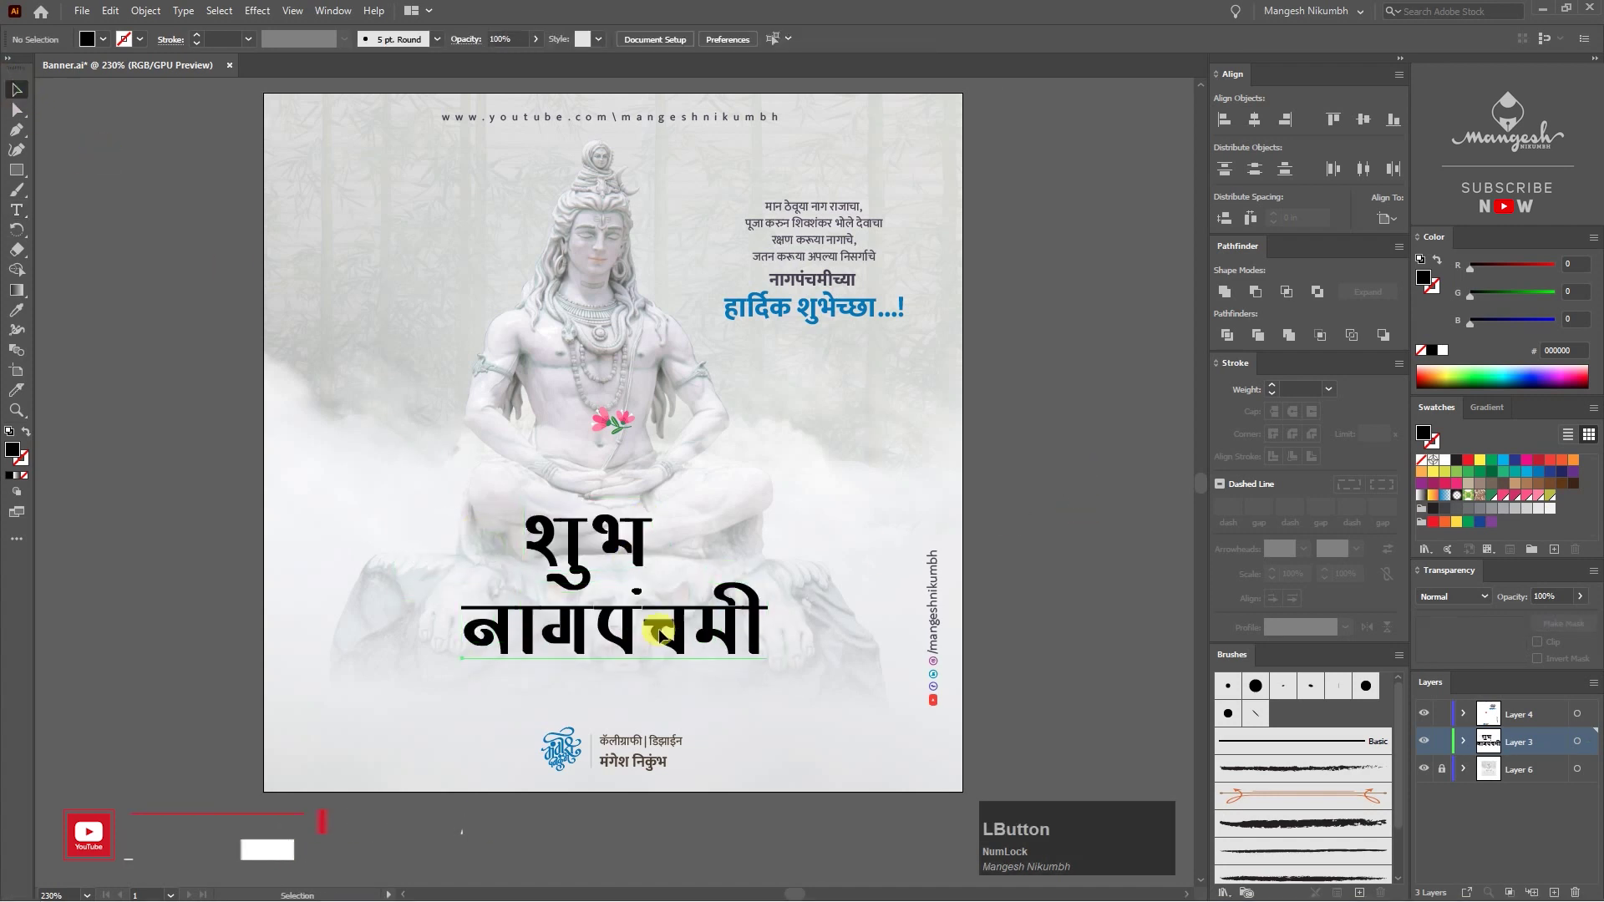
pyautogui.click(567, 755)
pyautogui.click(641, 556)
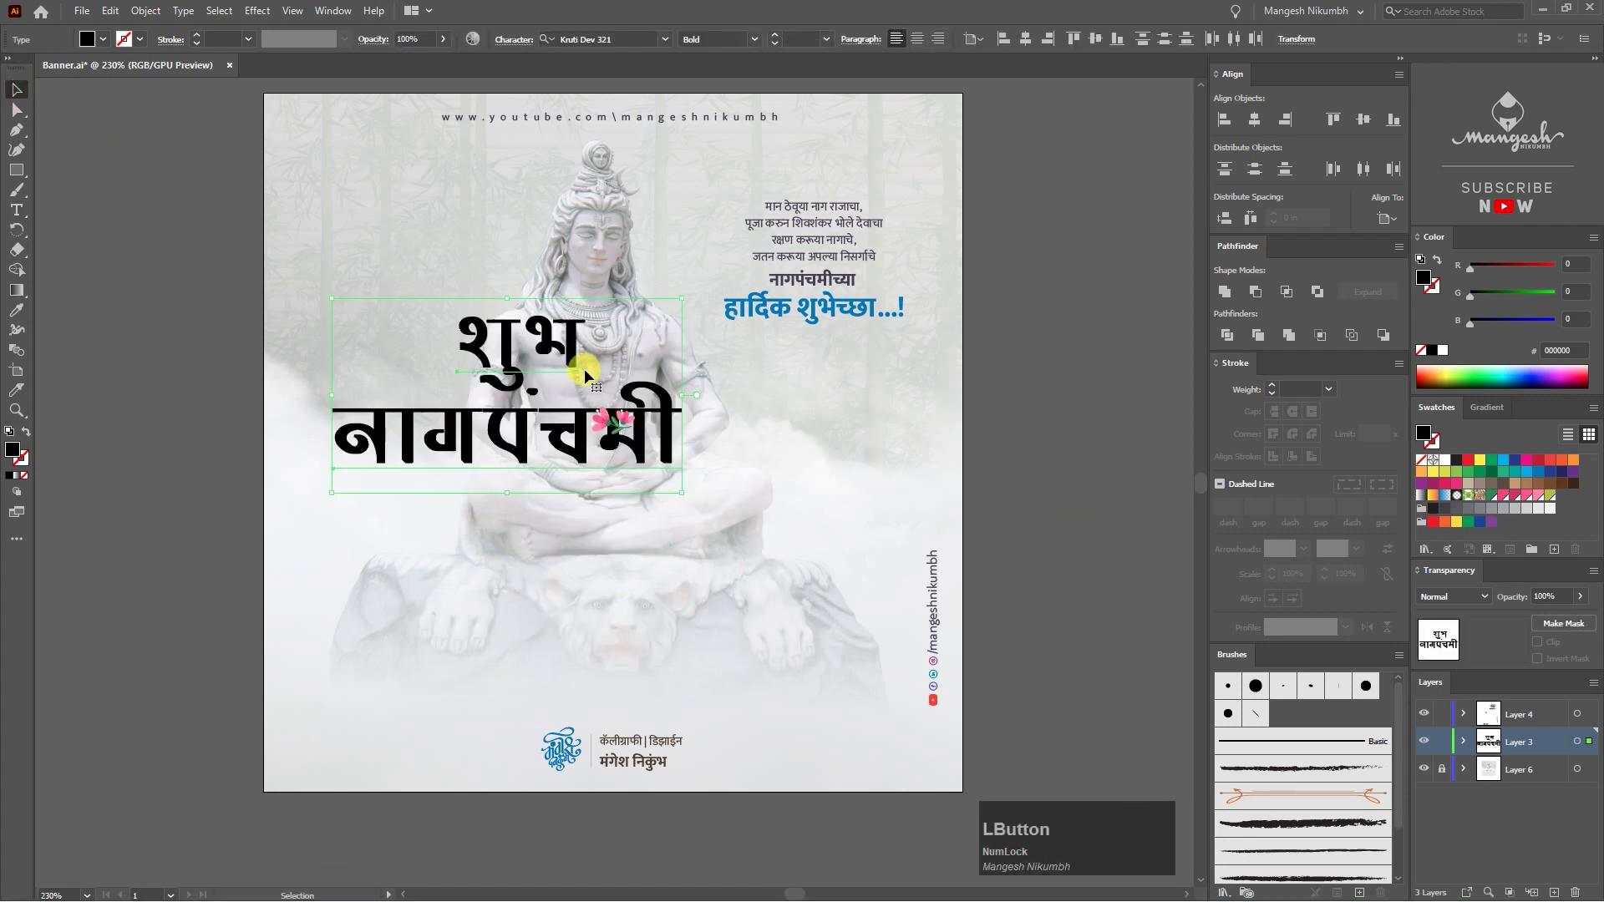
pyautogui.click(745, 644)
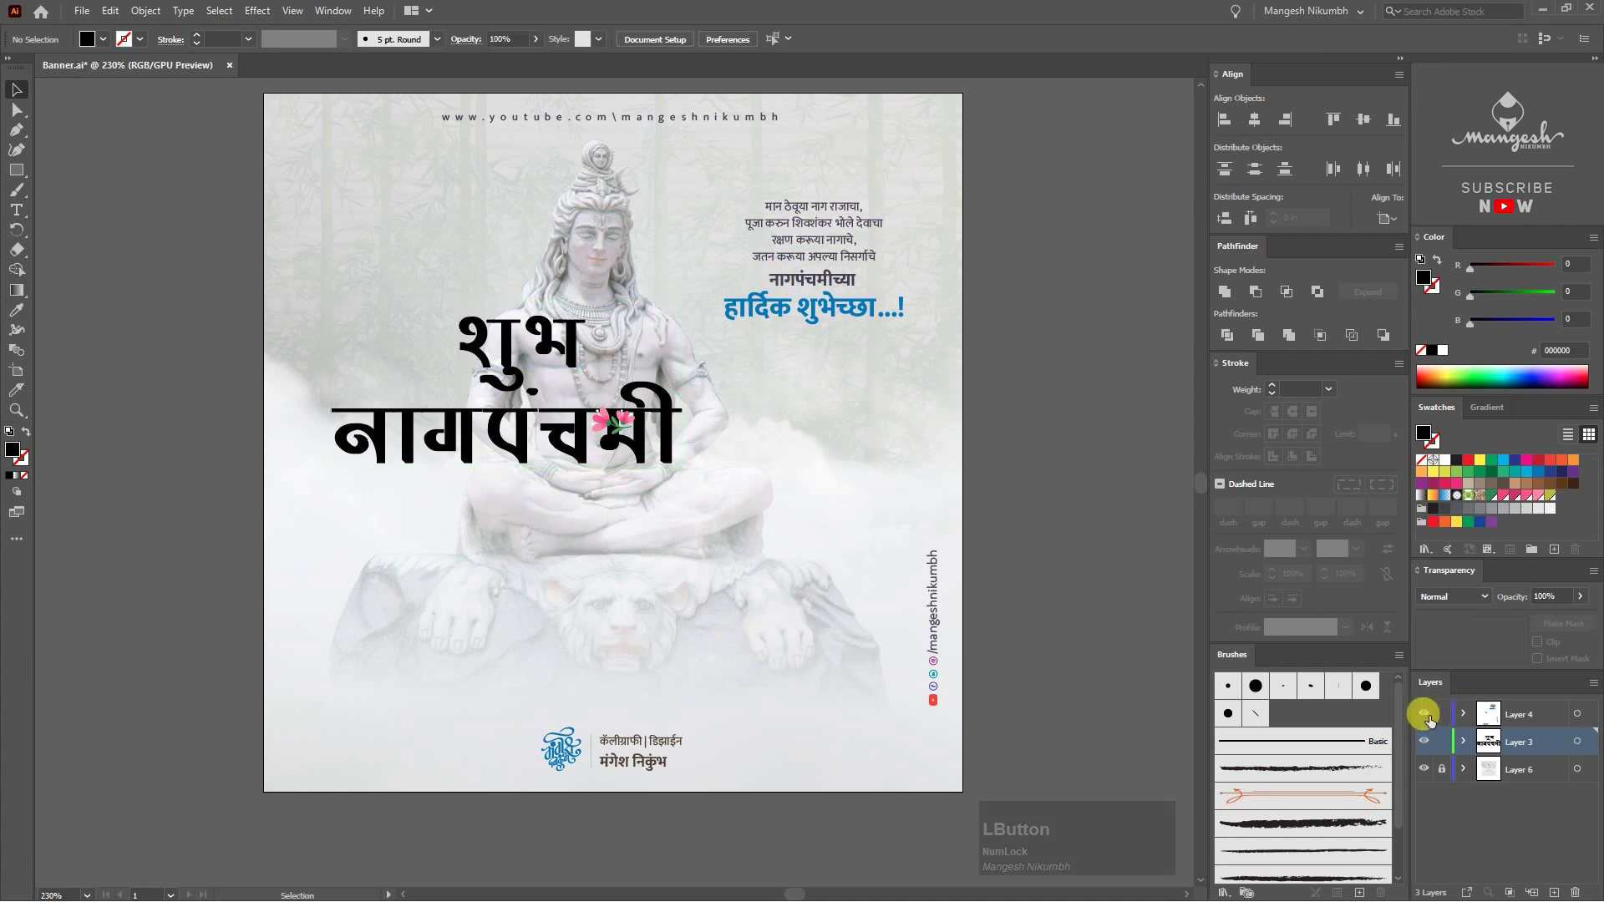
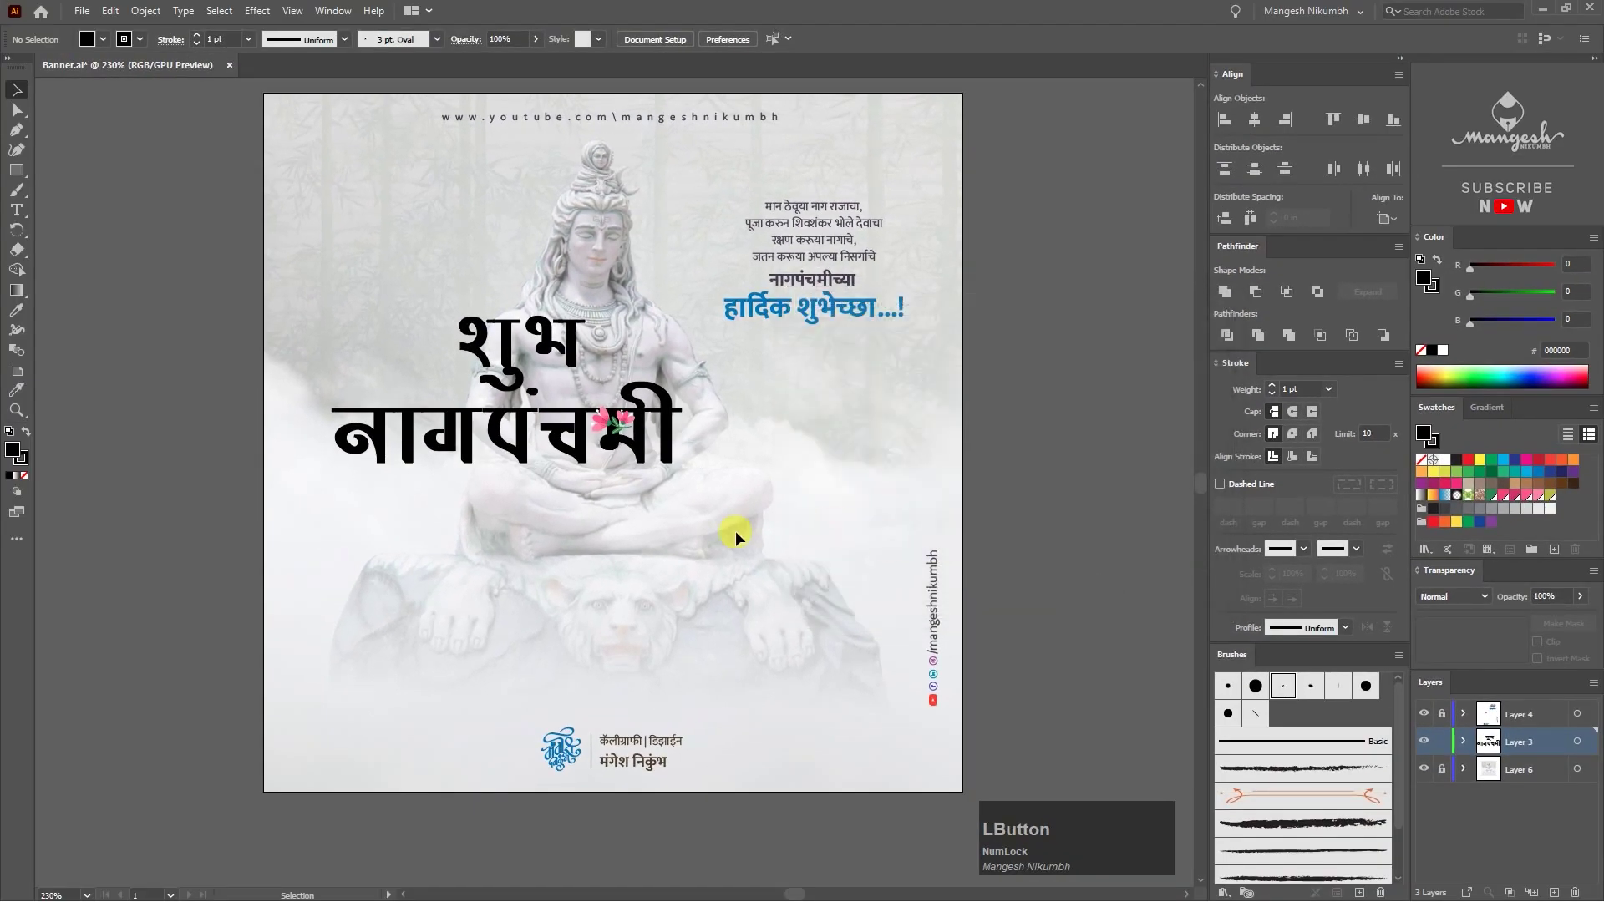
# Step: Switch to the Paintbrush (b) and enlarge the brush (]]]) to paint a thick black calligraphic swash
pyautogui.write('b')
pyautogui.write(']]]')
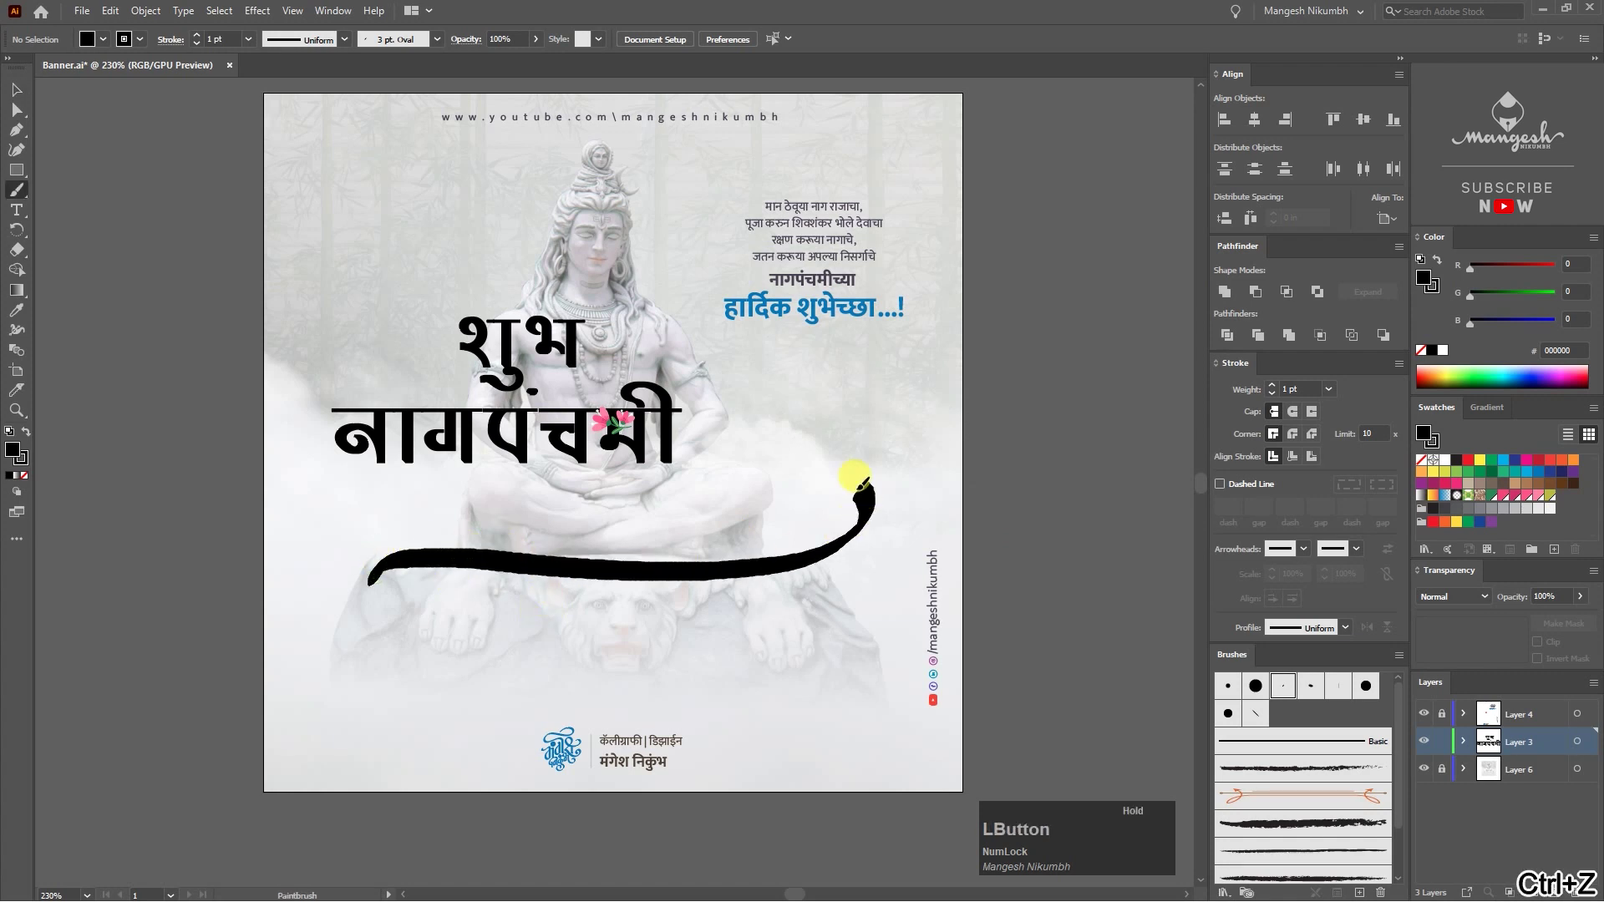
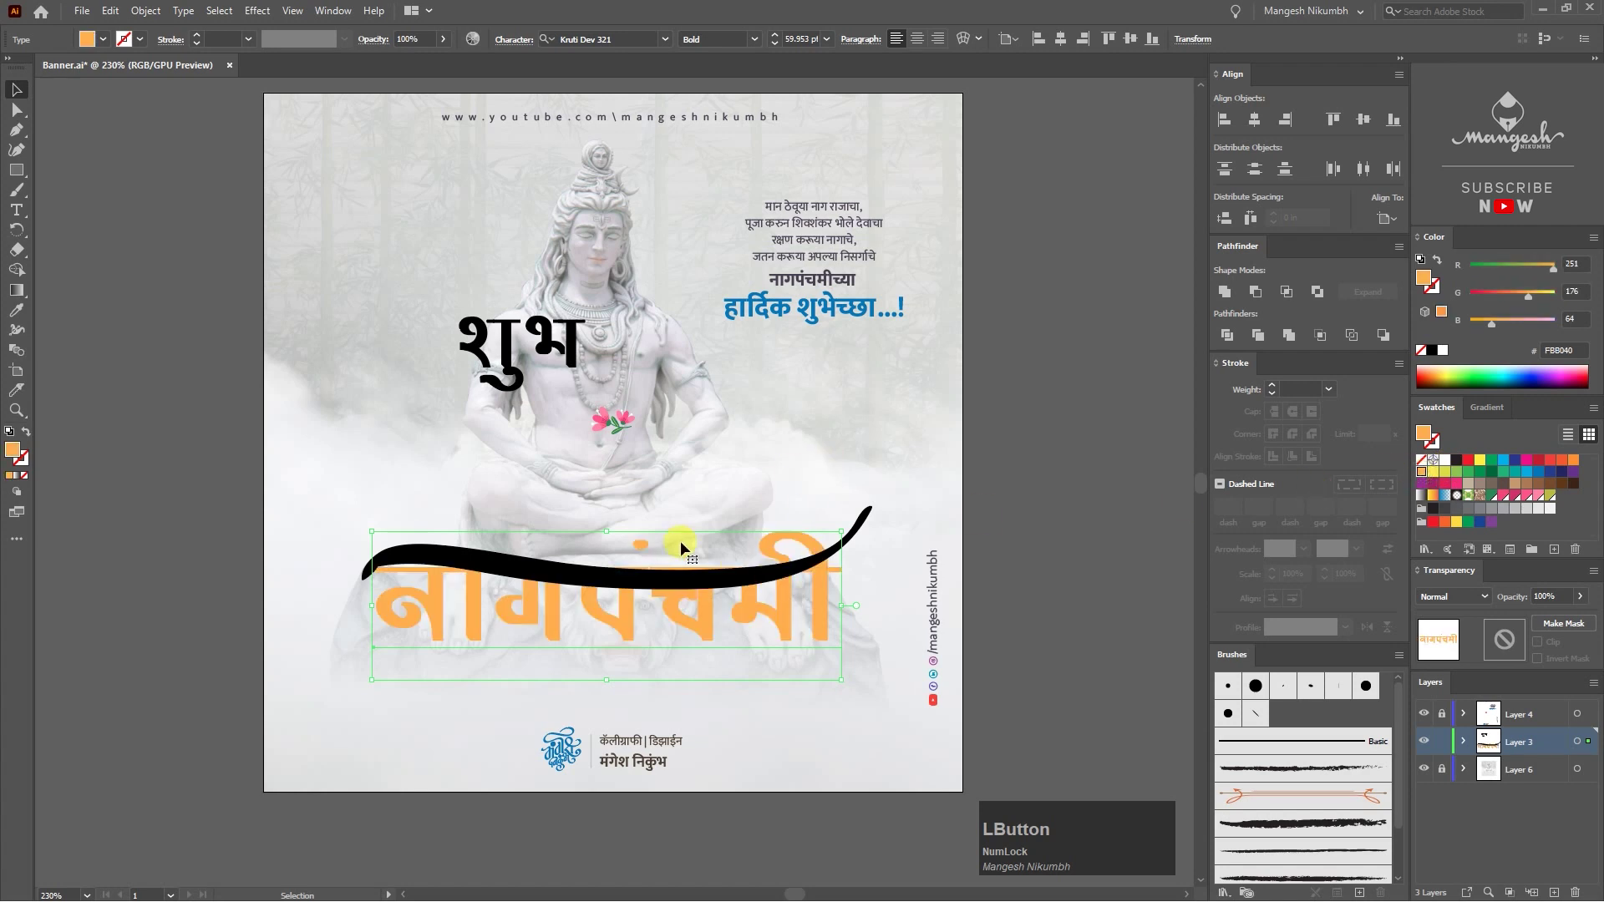
# Step: Zoom in on the नागपंचमी heading and apply a red fill swatch to it
pyautogui.press('}')
pyautogui.click(1060, 514)
pyautogui.press('=')
pyautogui.press('space')
pyautogui.click(724, 655)
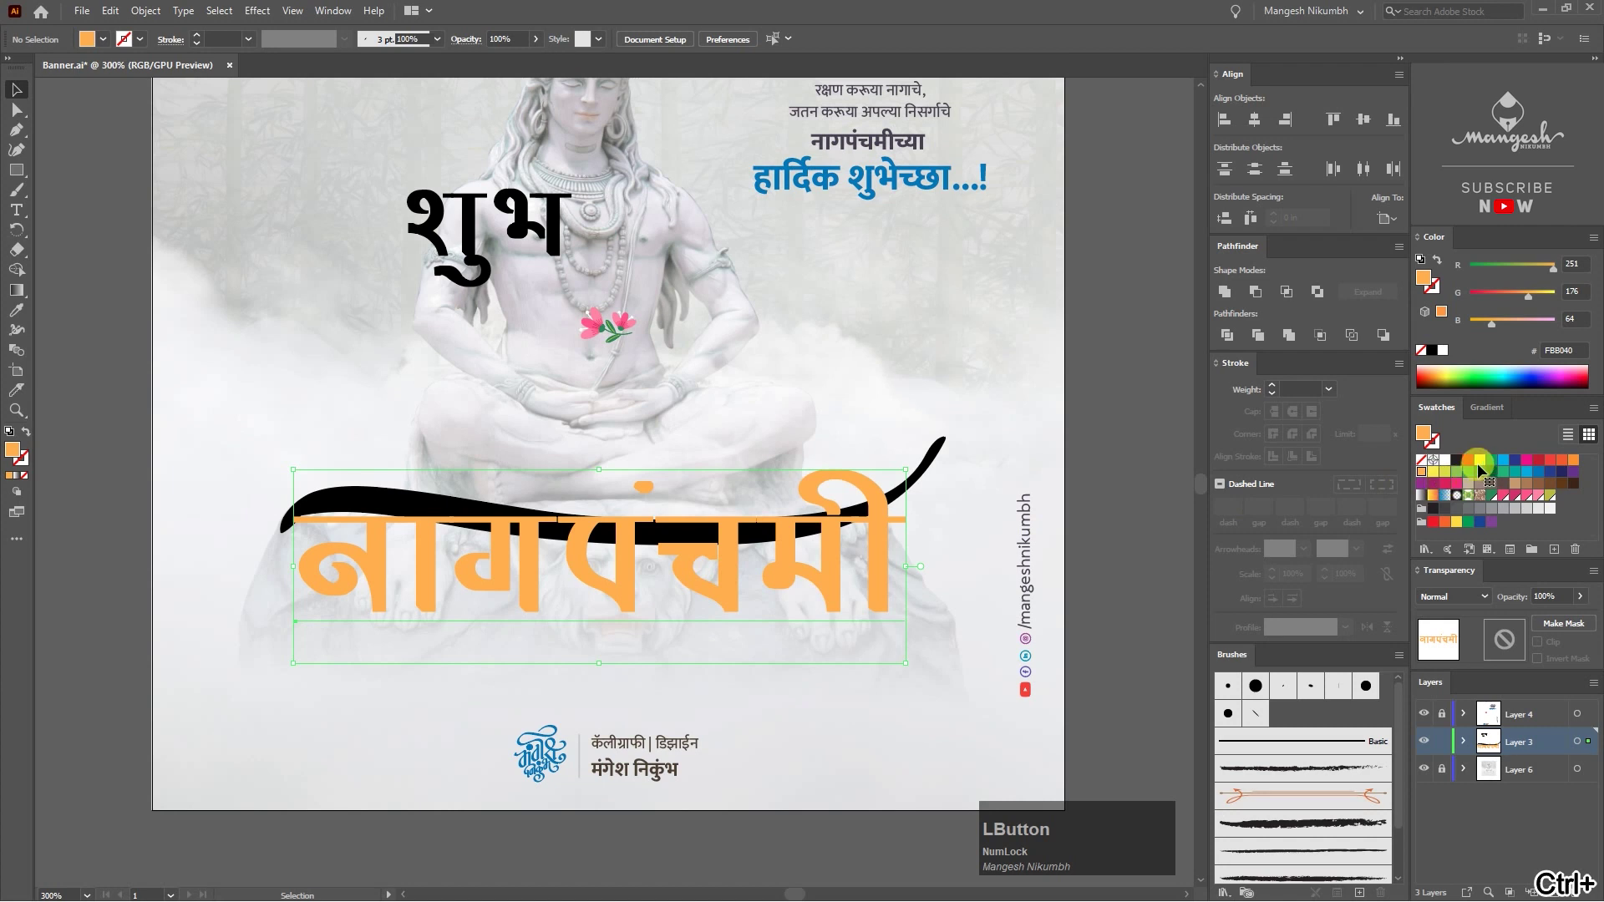
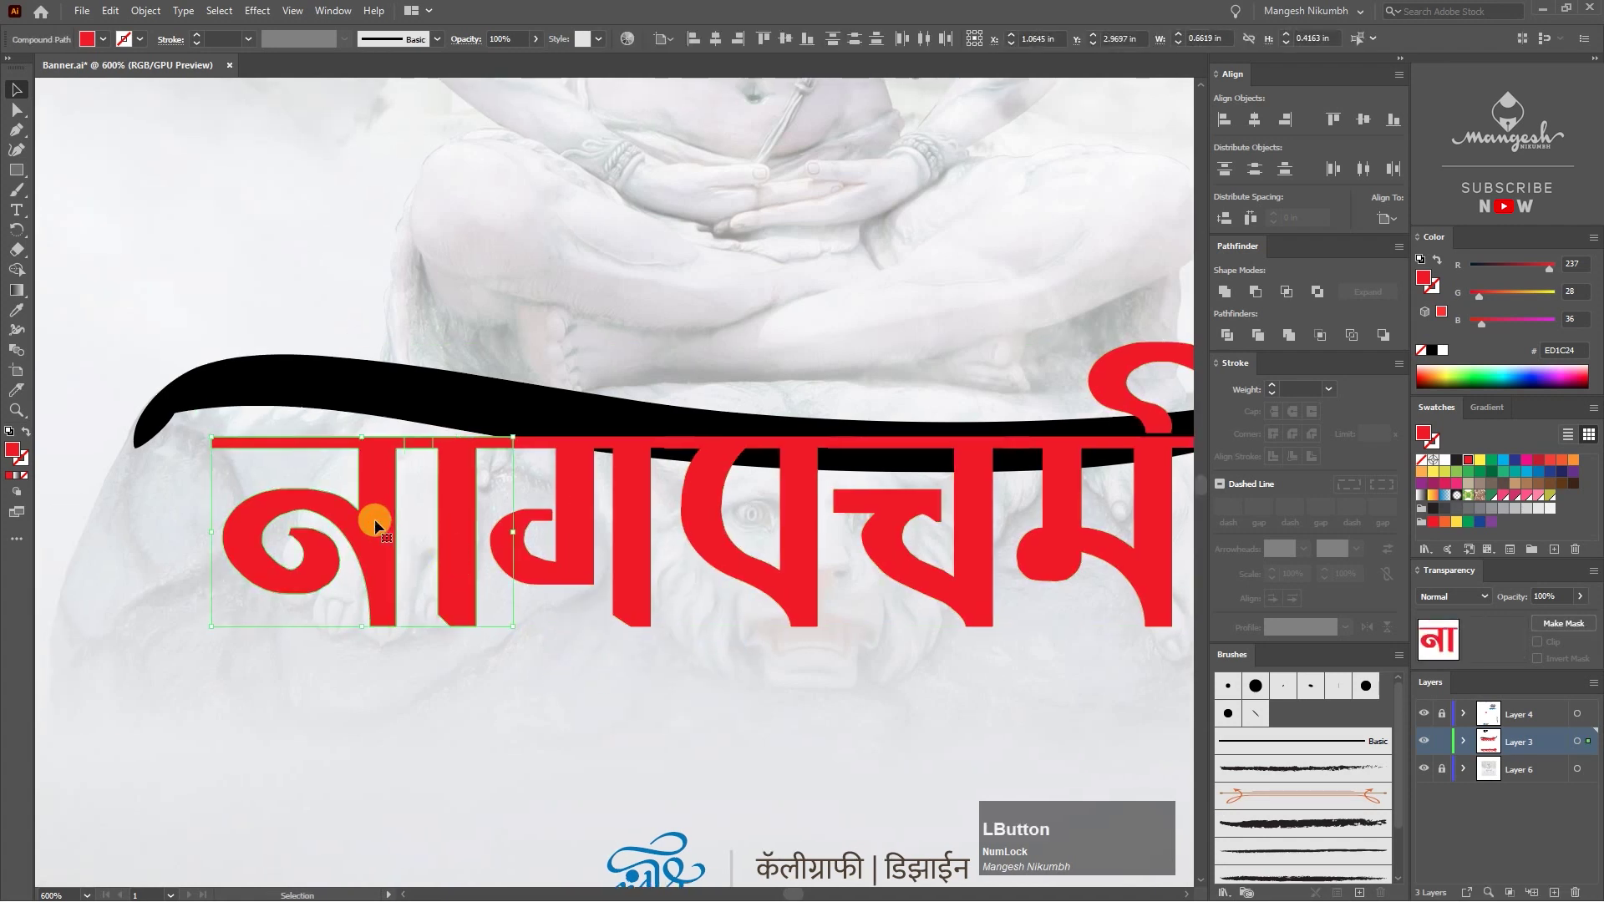
# Step: Nudge the मी outline upward and bring the black swash to the front above the heading
pyautogui.press('Up')
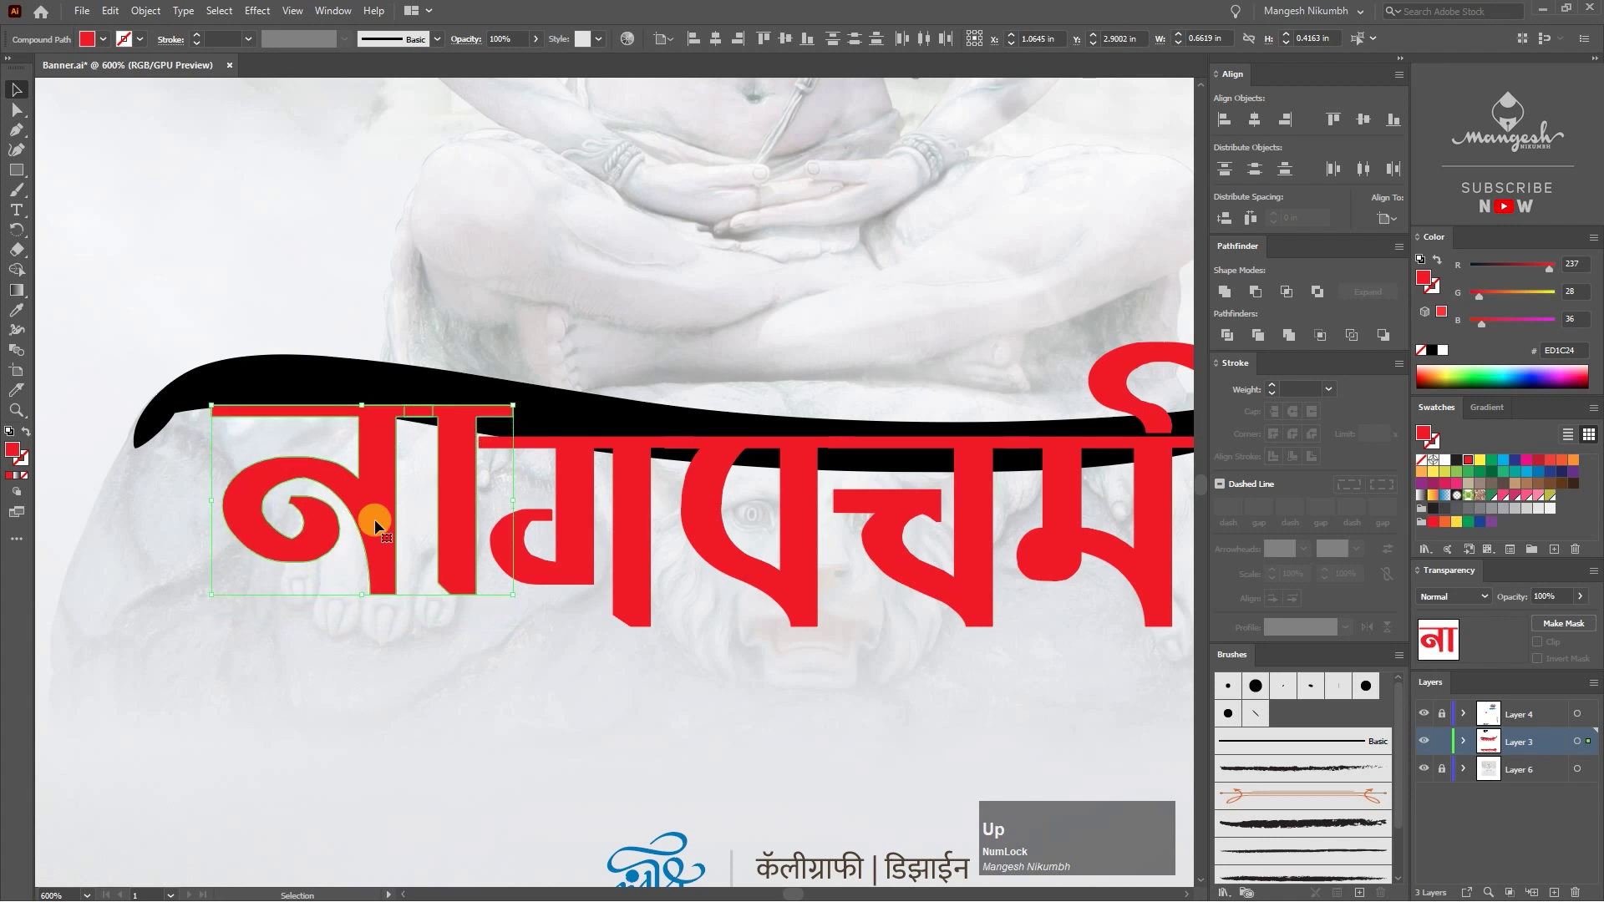
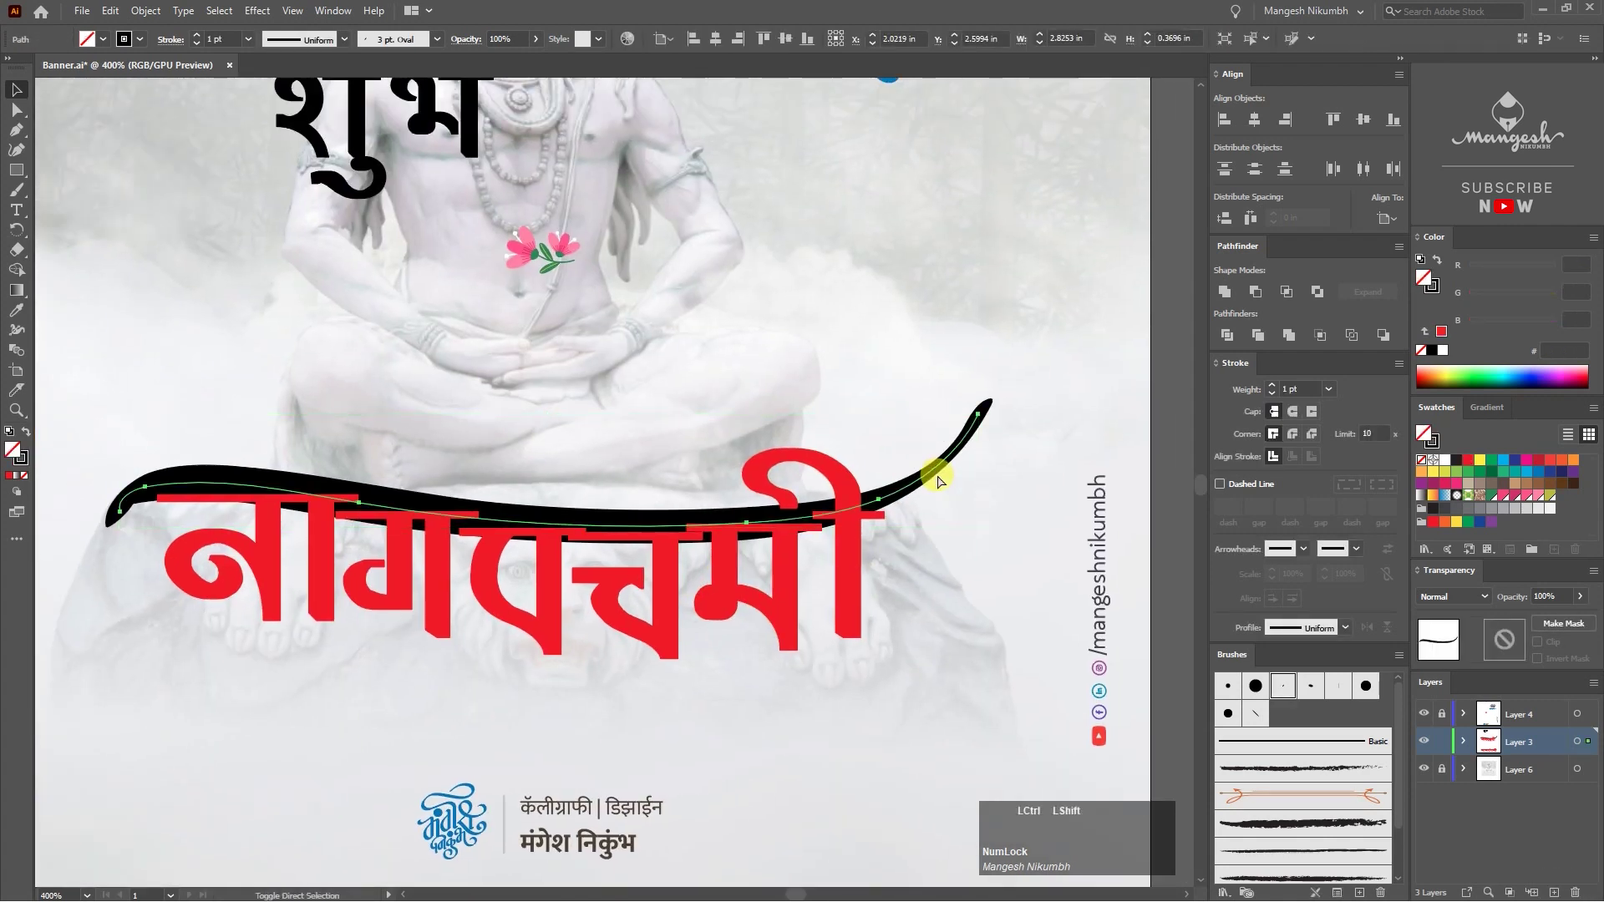
pyautogui.press('ctrl+shift+]')
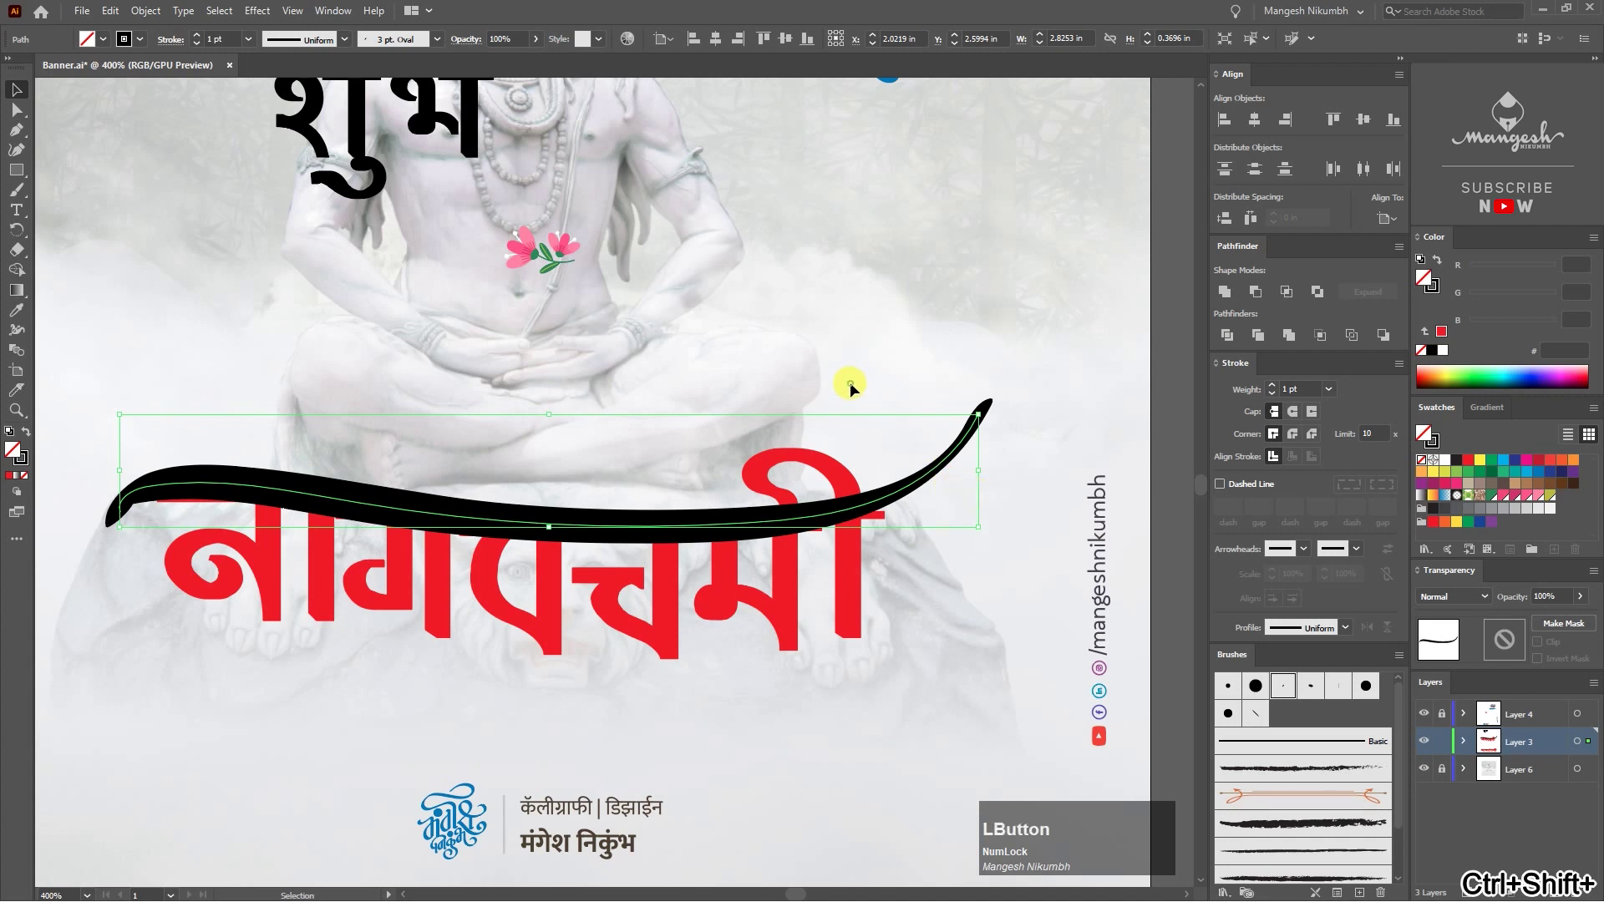
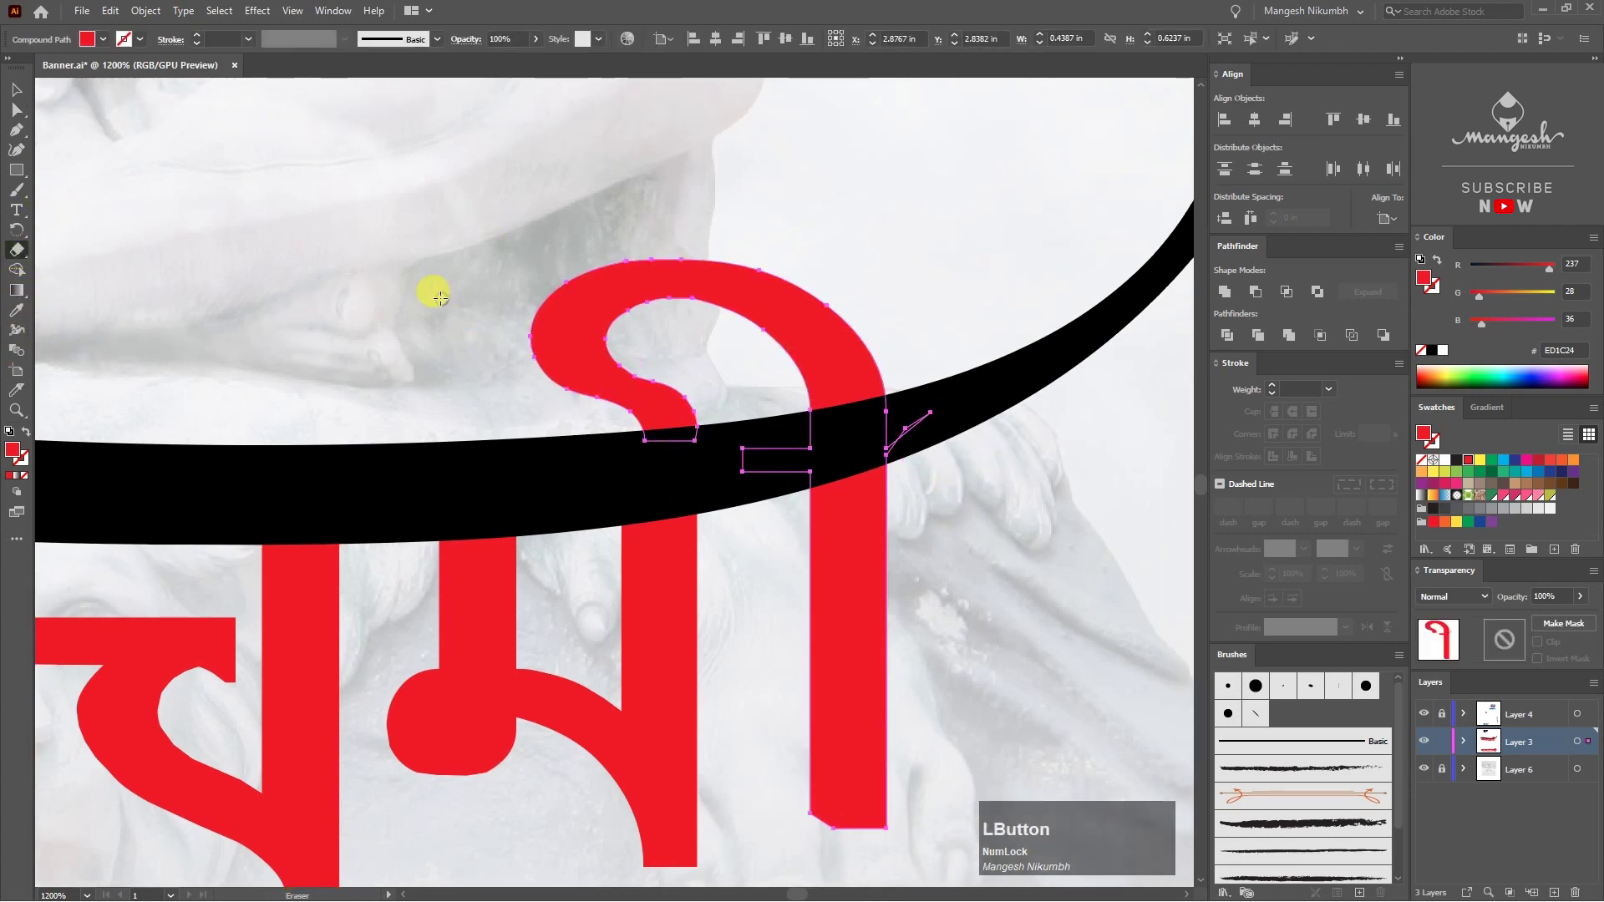
# Step: Erase the ी loop above the swash with an enlarged eraser, then deselect the heading and swash
pyautogui.write(']]]]')
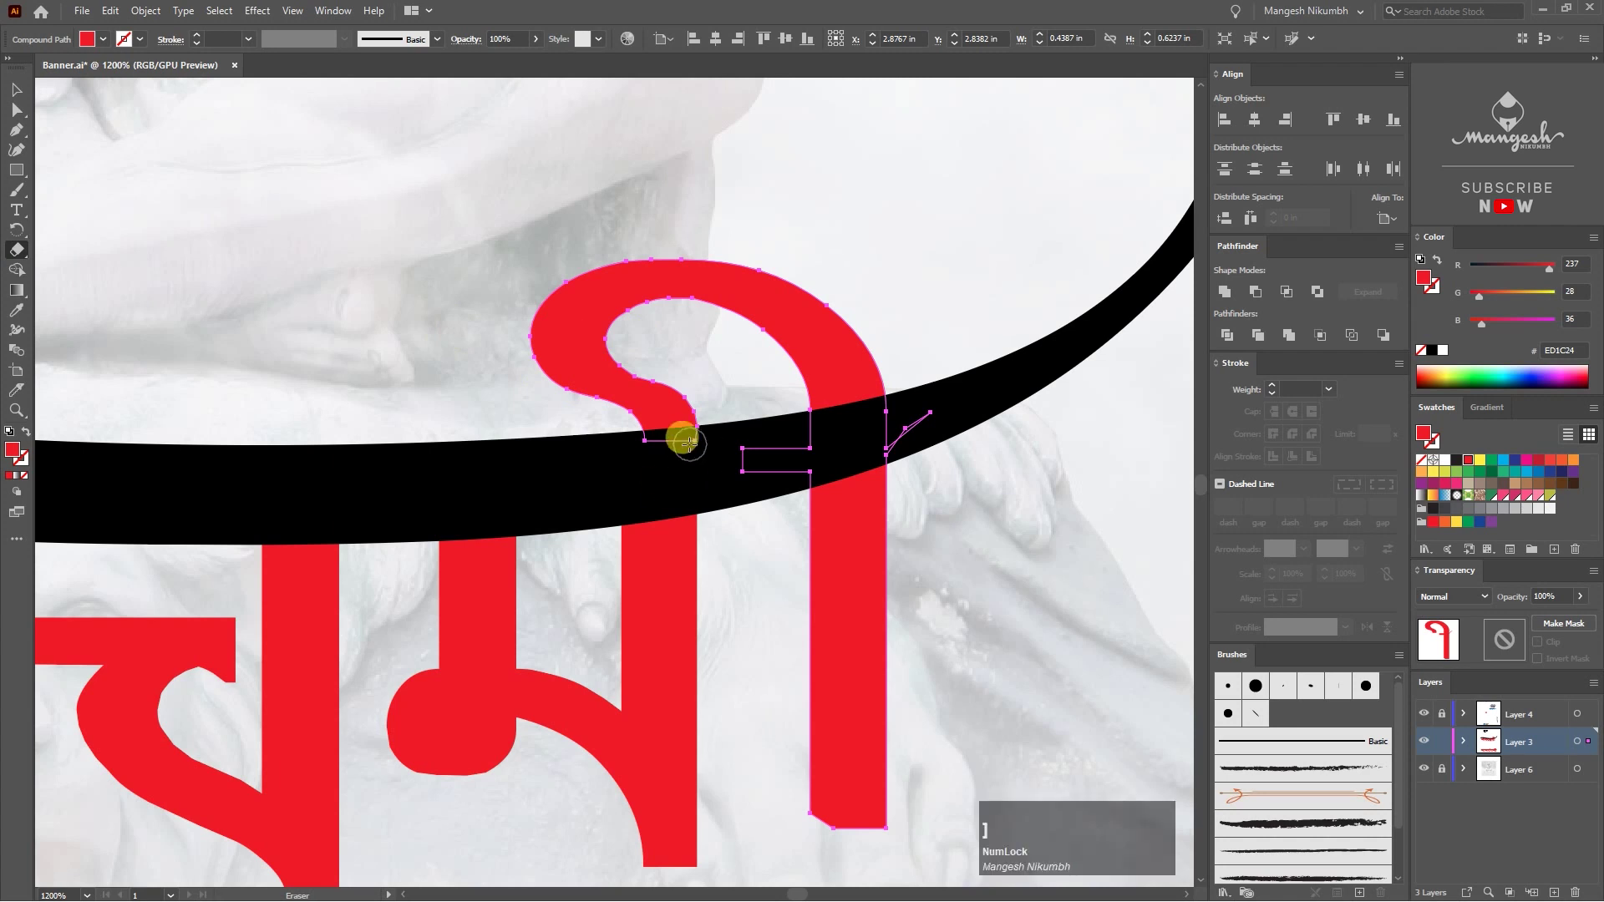
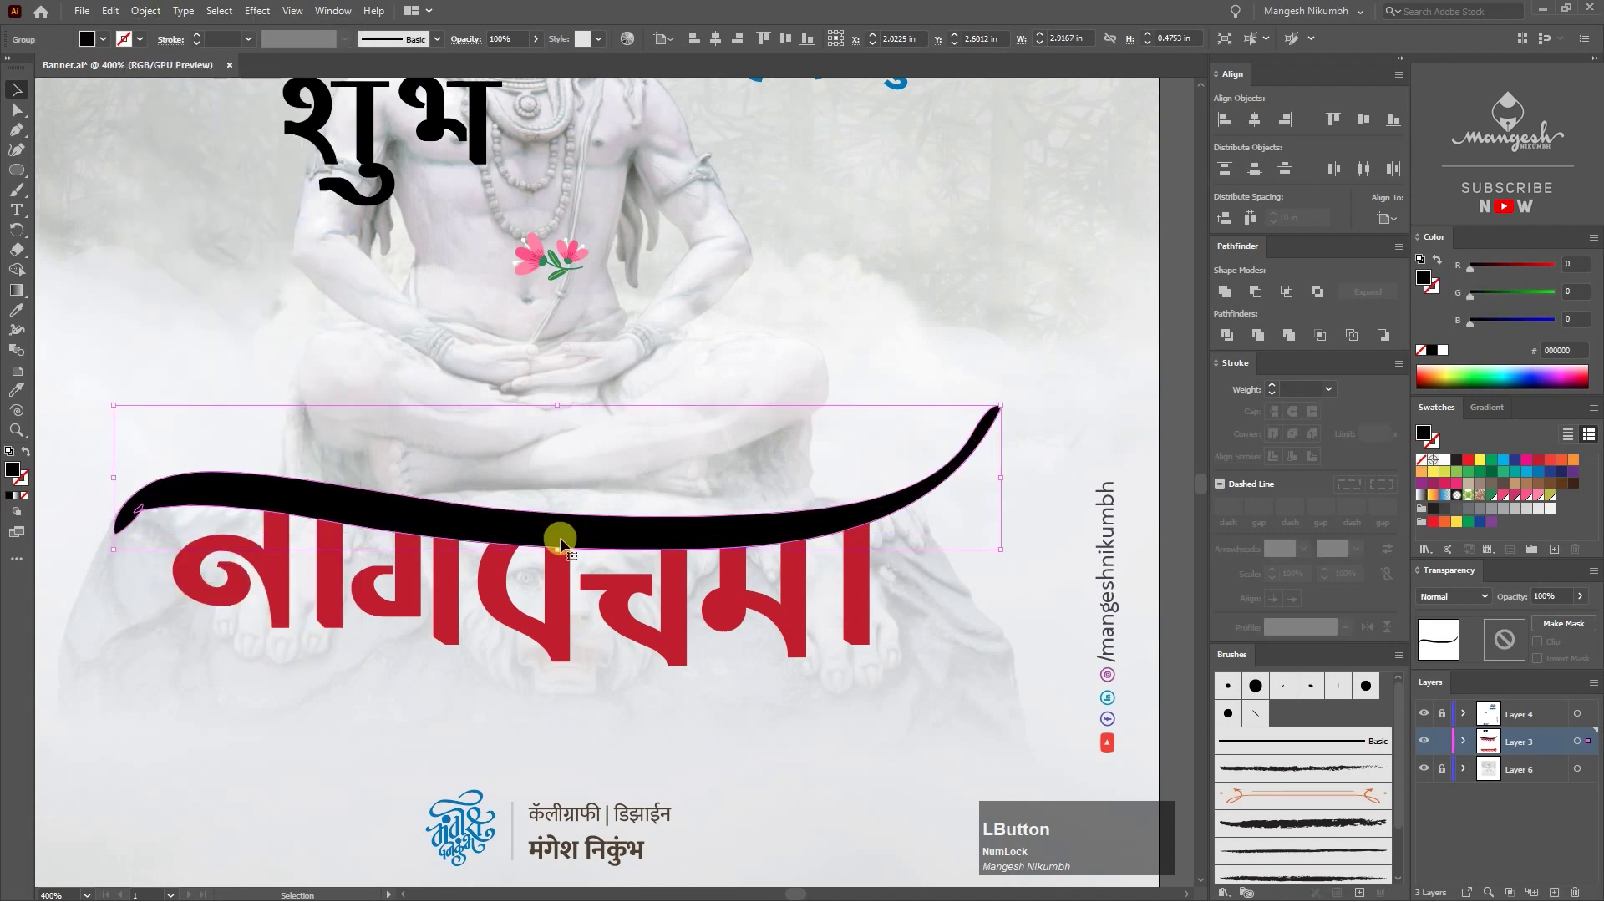
pyautogui.click(1230, 298)
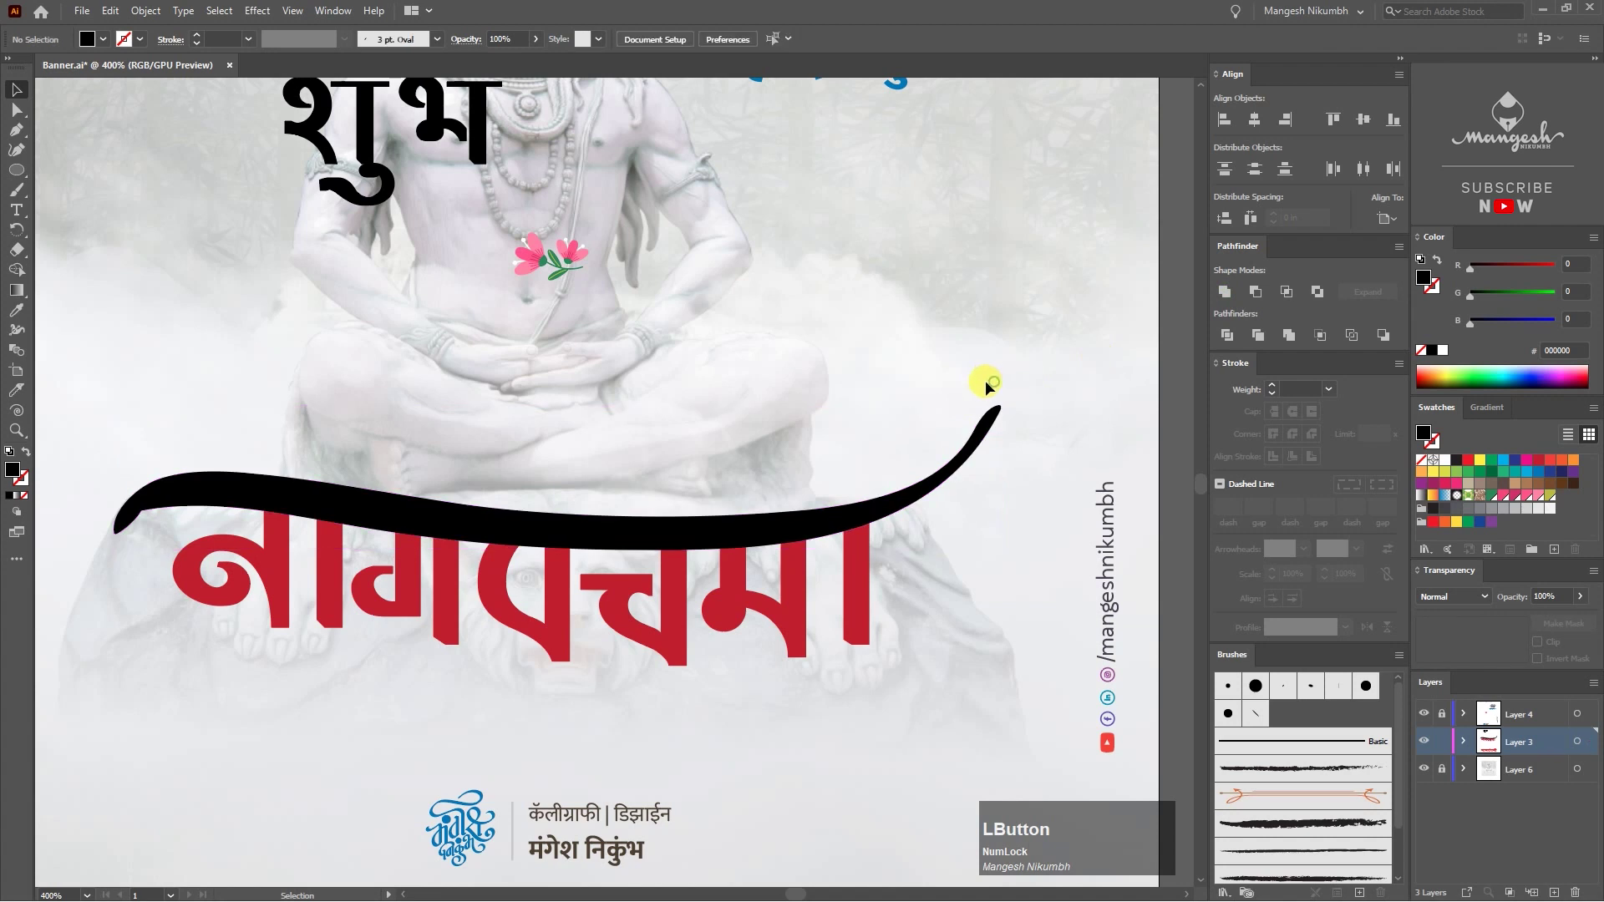
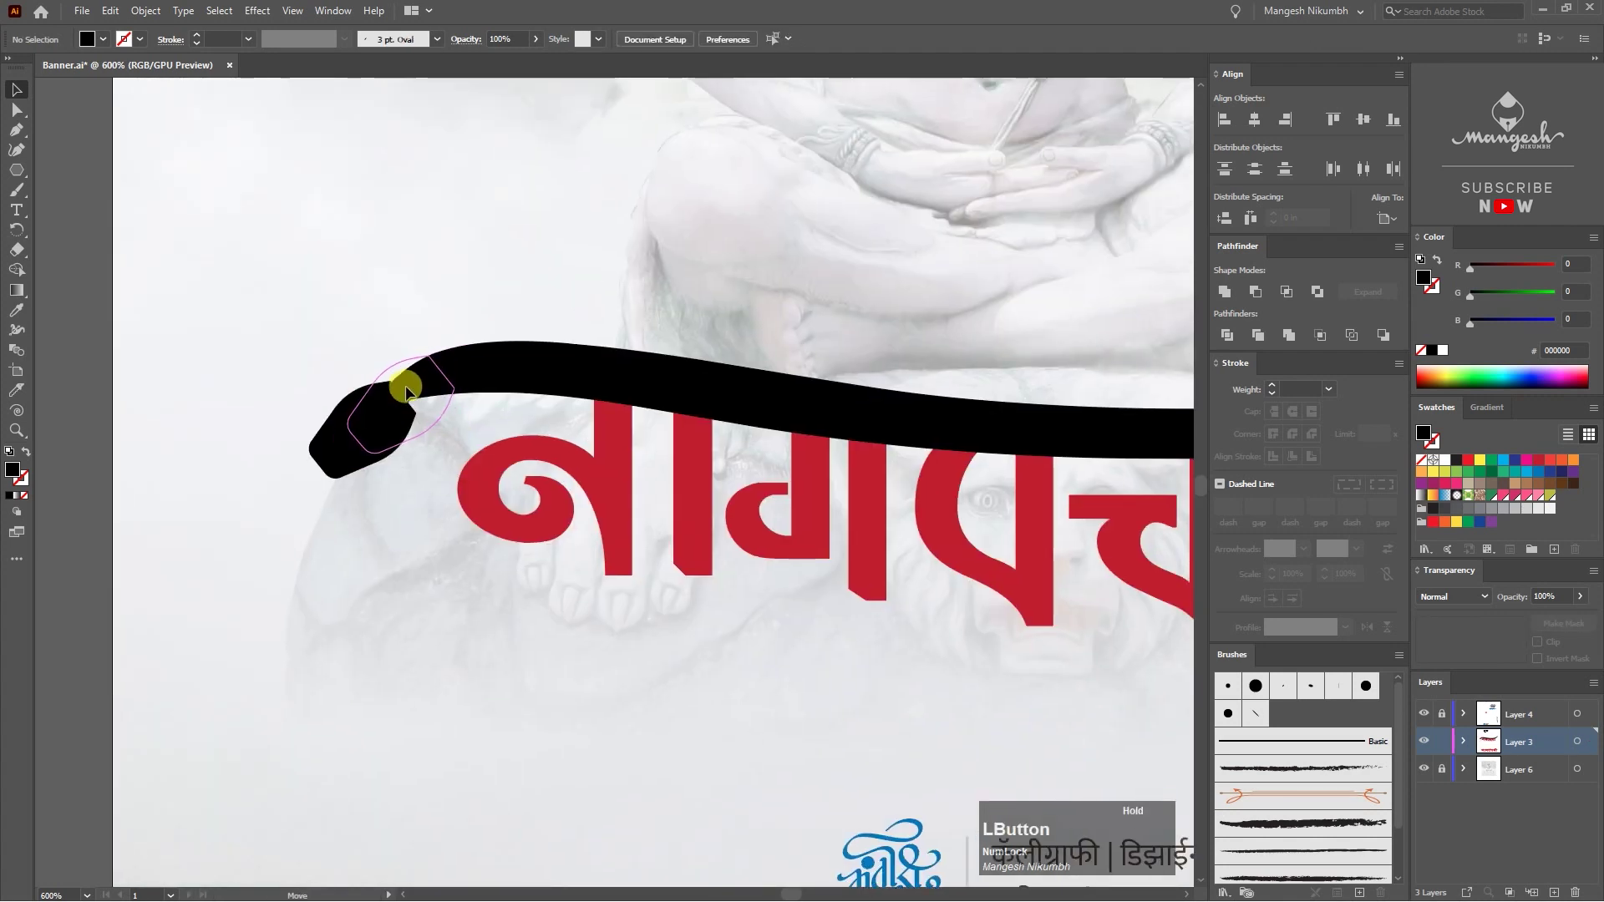
# Step: Zoom into the swash's left end and reshape its anchors into a rounded snake head
pyautogui.press('ctrl+=')
pyautogui.write('==')
pyautogui.press('space')
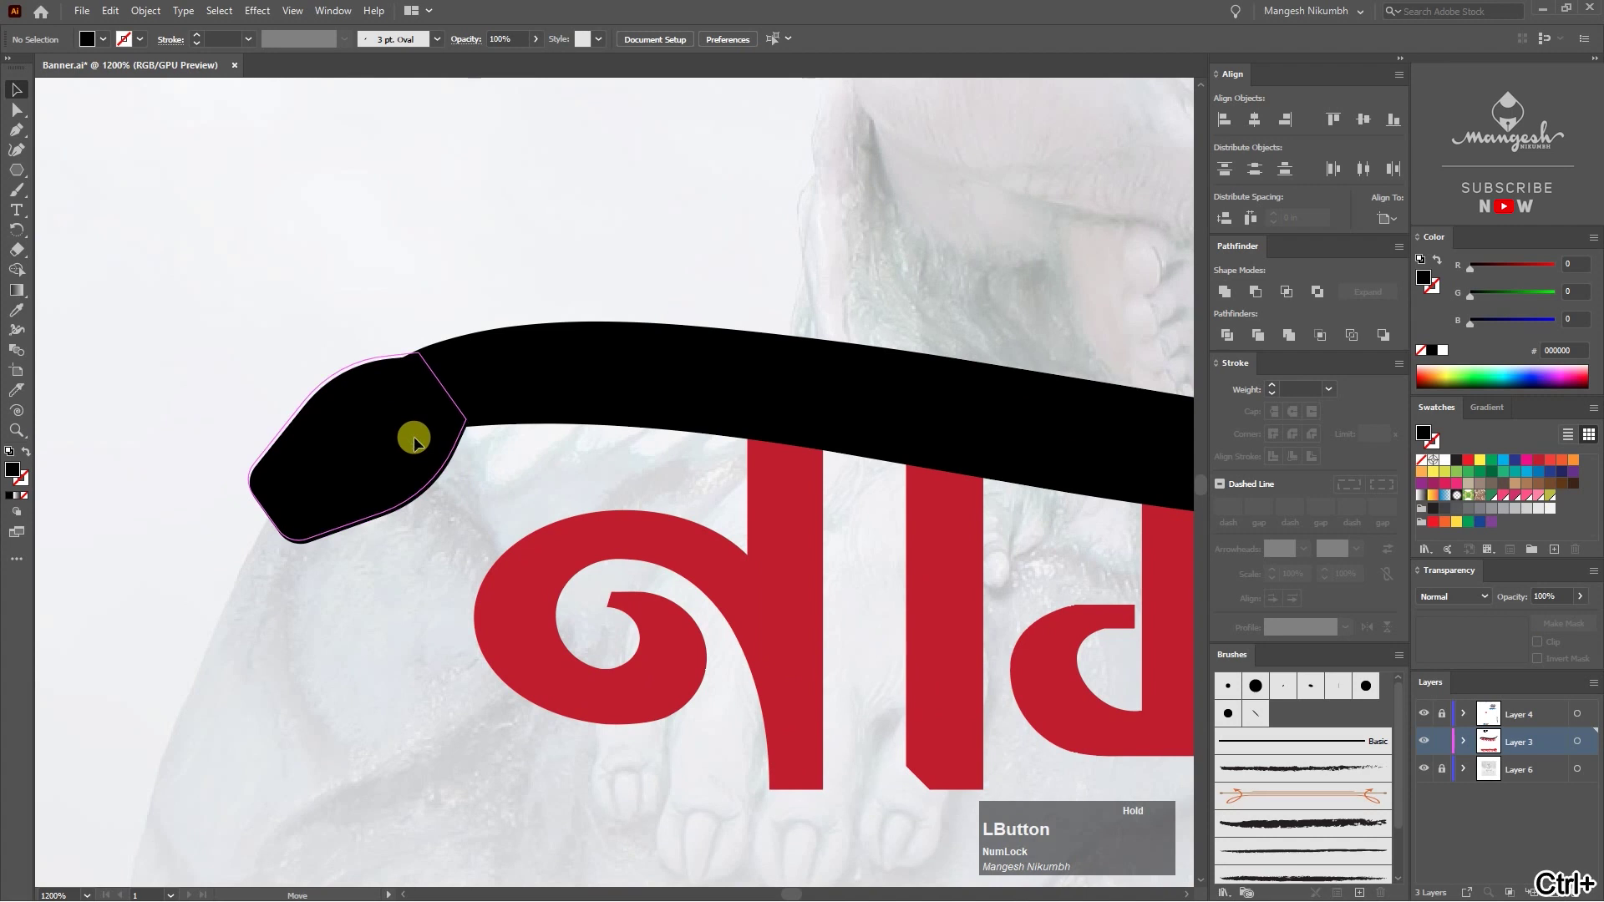
pyautogui.press('ctrl+z')
pyautogui.click(557, 348)
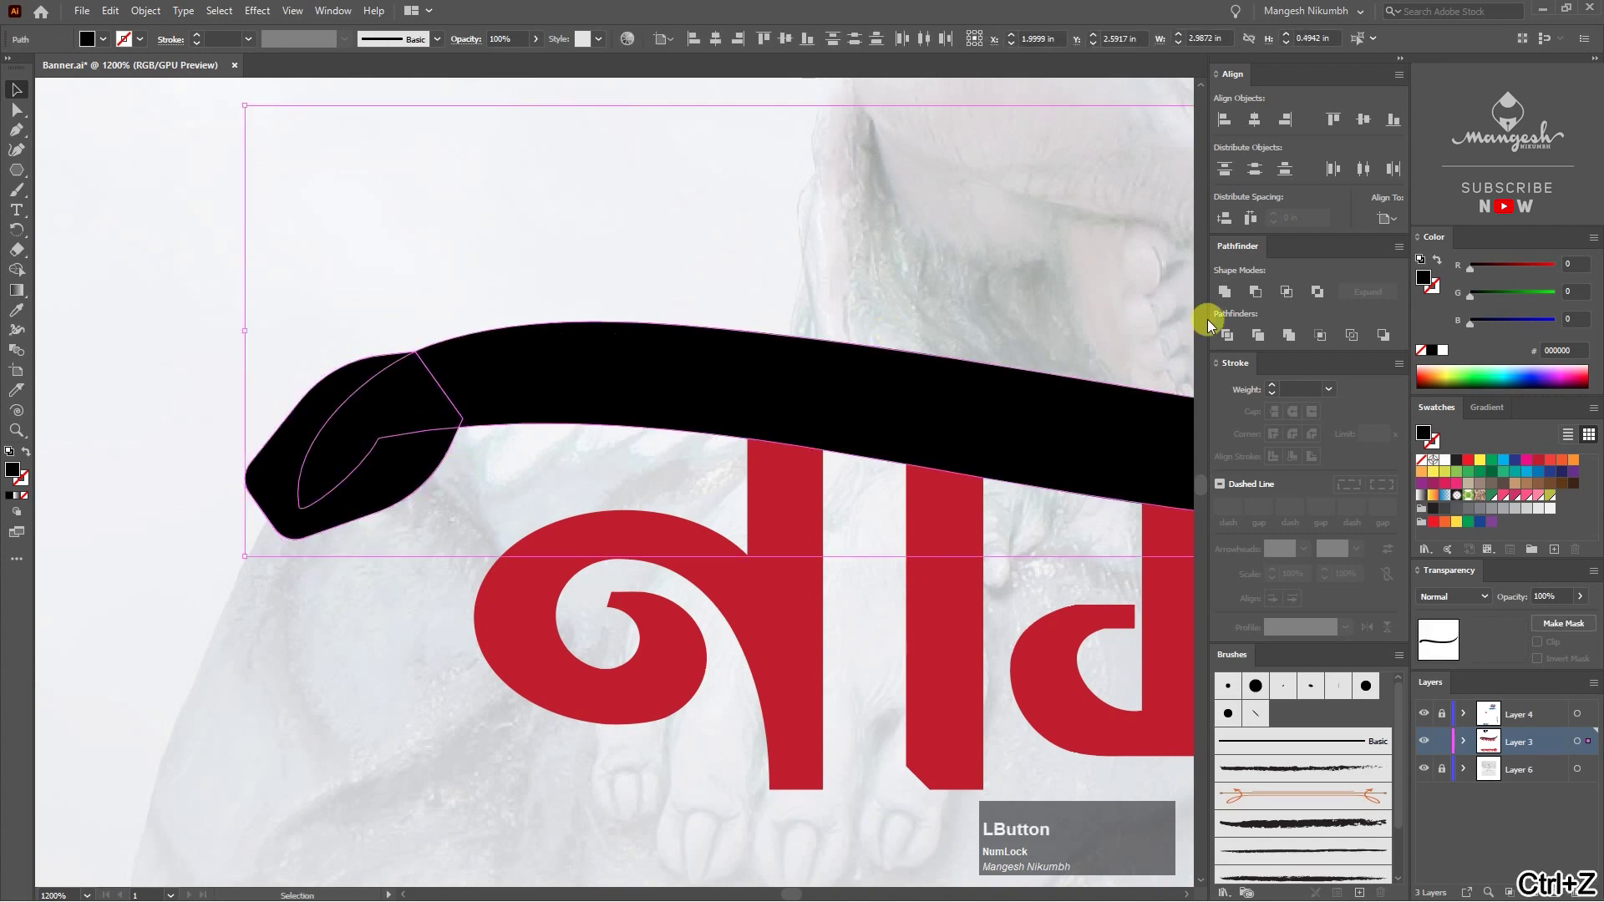
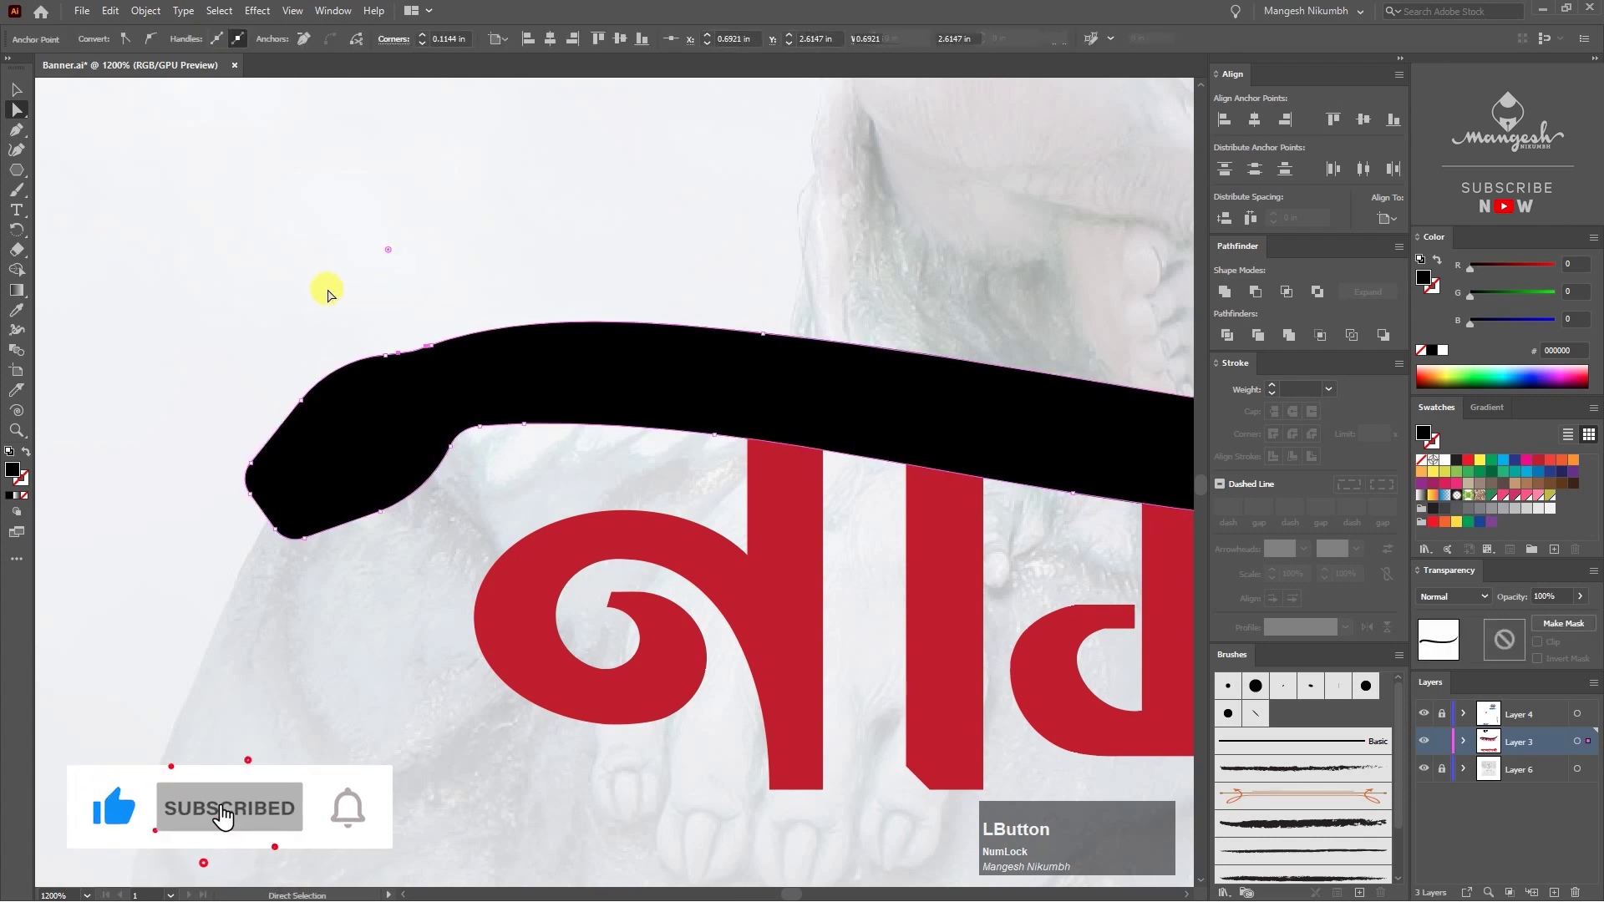
# Step: Draw a small pointed black tongue sliver at the head's tip with the Pen tool
pyautogui.press('p')
pyautogui.press('ctrl+=')
pyautogui.click(481, 425)
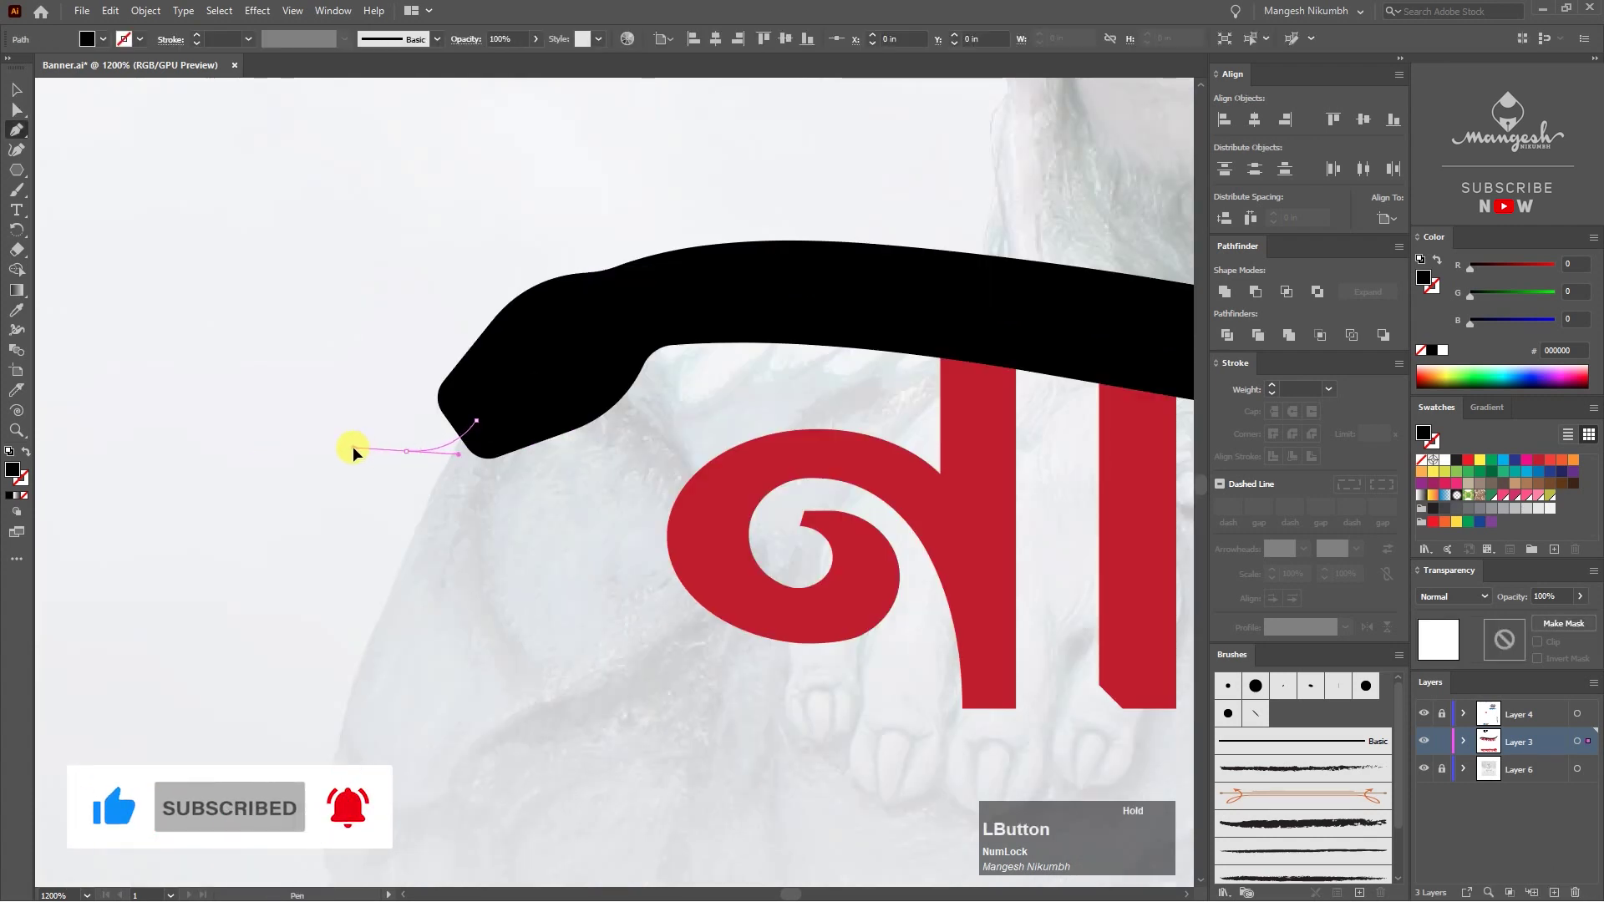
pyautogui.press('v')
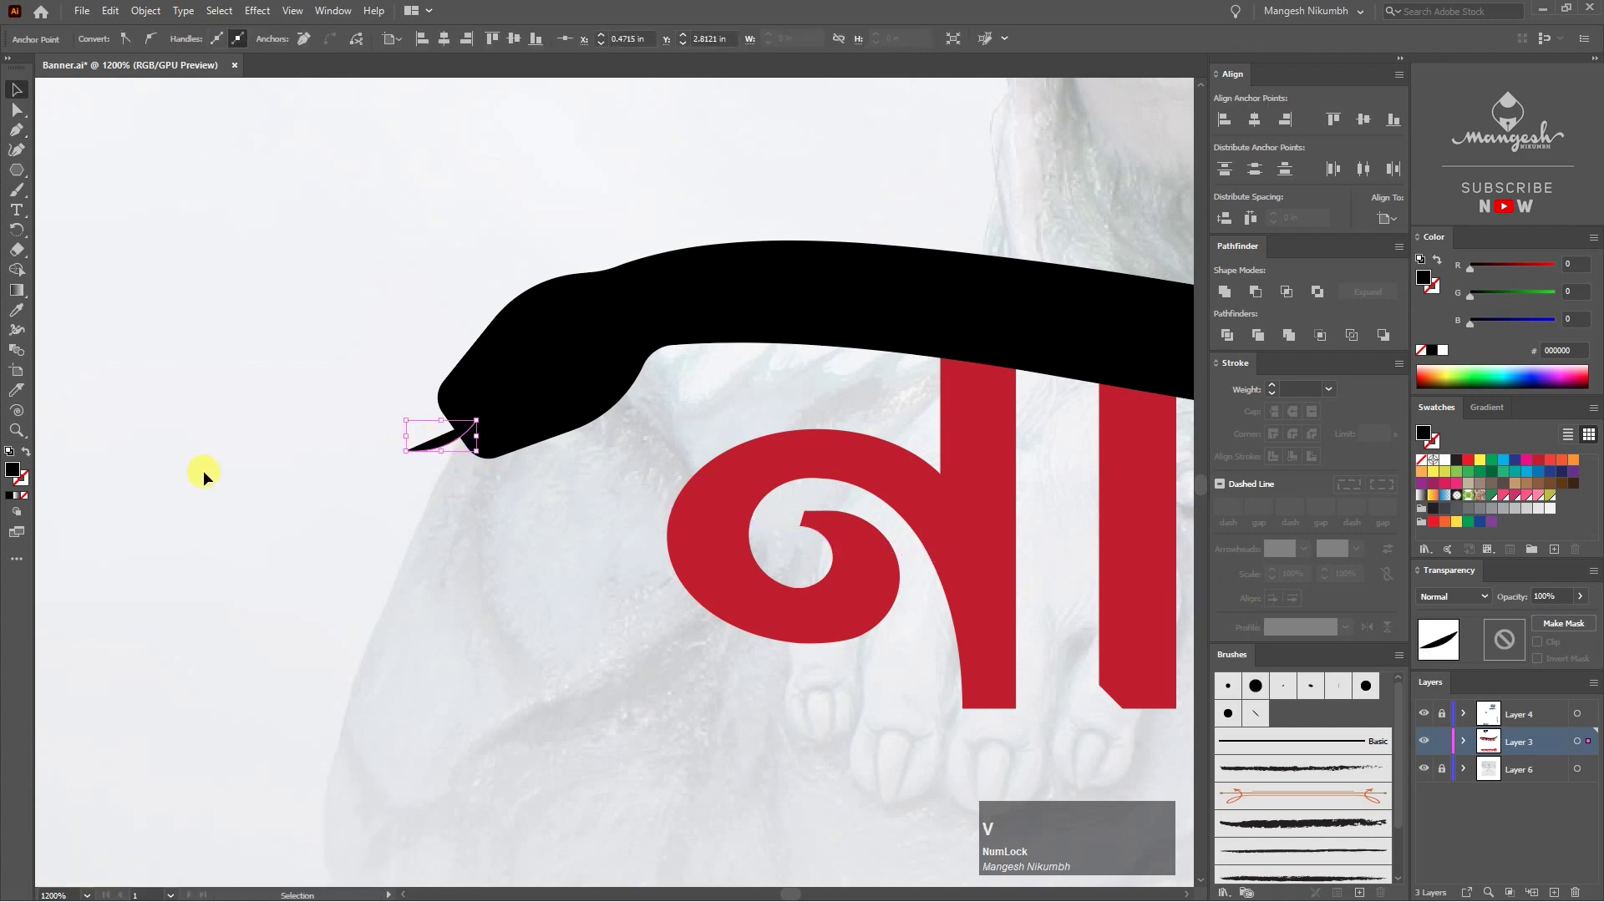
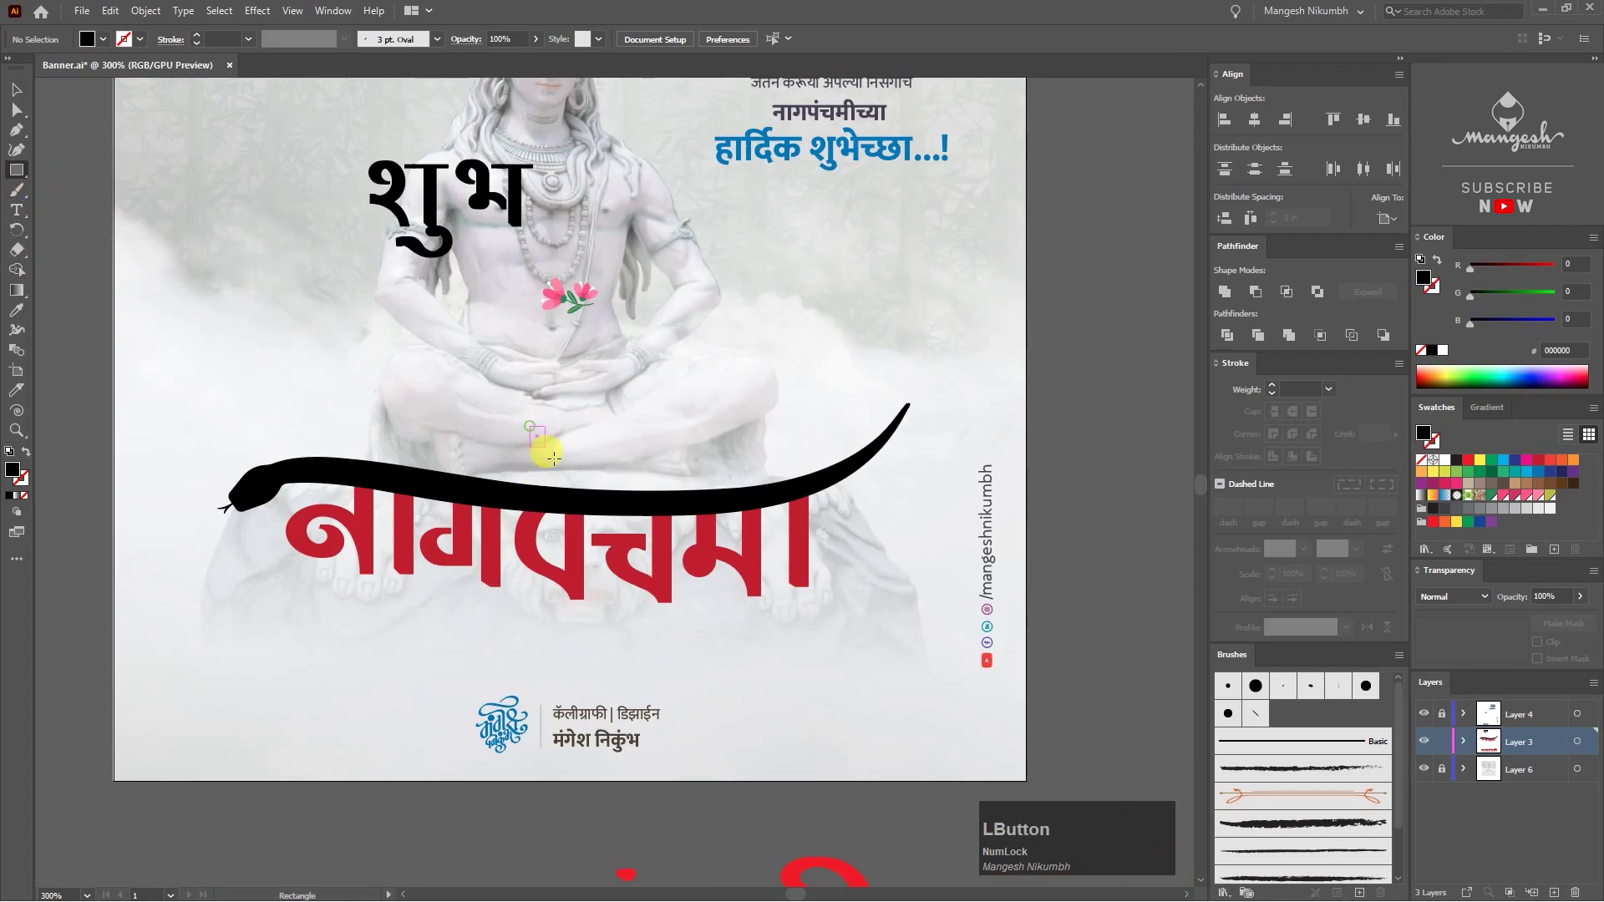
# Step: Draw a black rectangle above the swash, round its top corners, and Alt-drag a copy of the swash upward
pyautogui.write('==')
pyautogui.press('space')
pyautogui.click(21, 99)
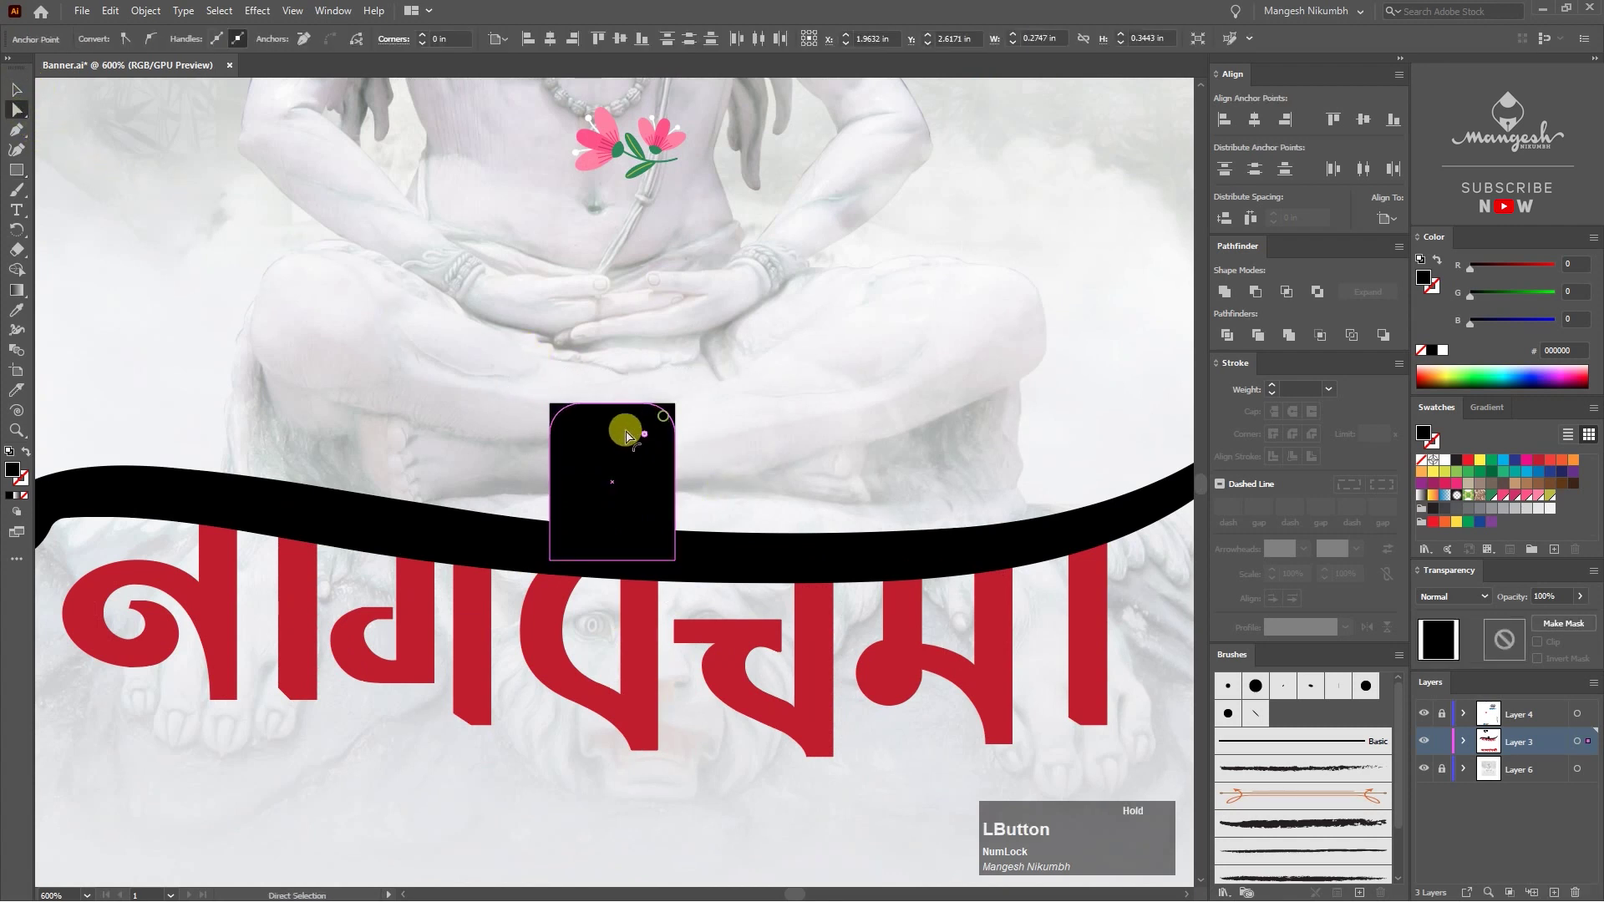
pyautogui.click(650, 465)
pyautogui.press('v')
pyautogui.click(667, 548)
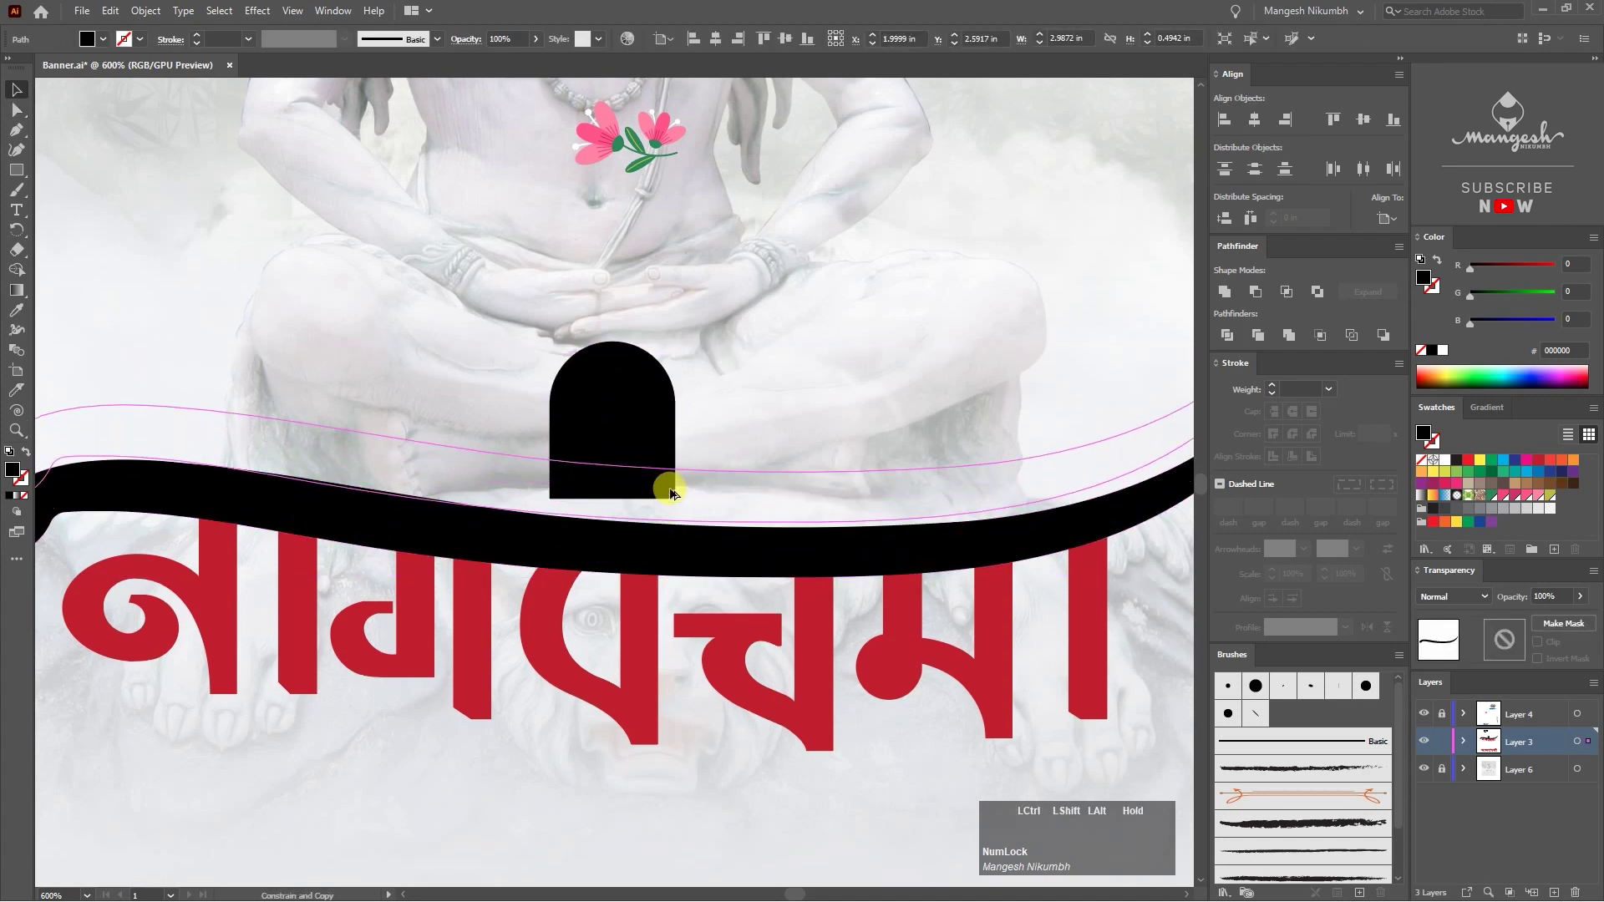
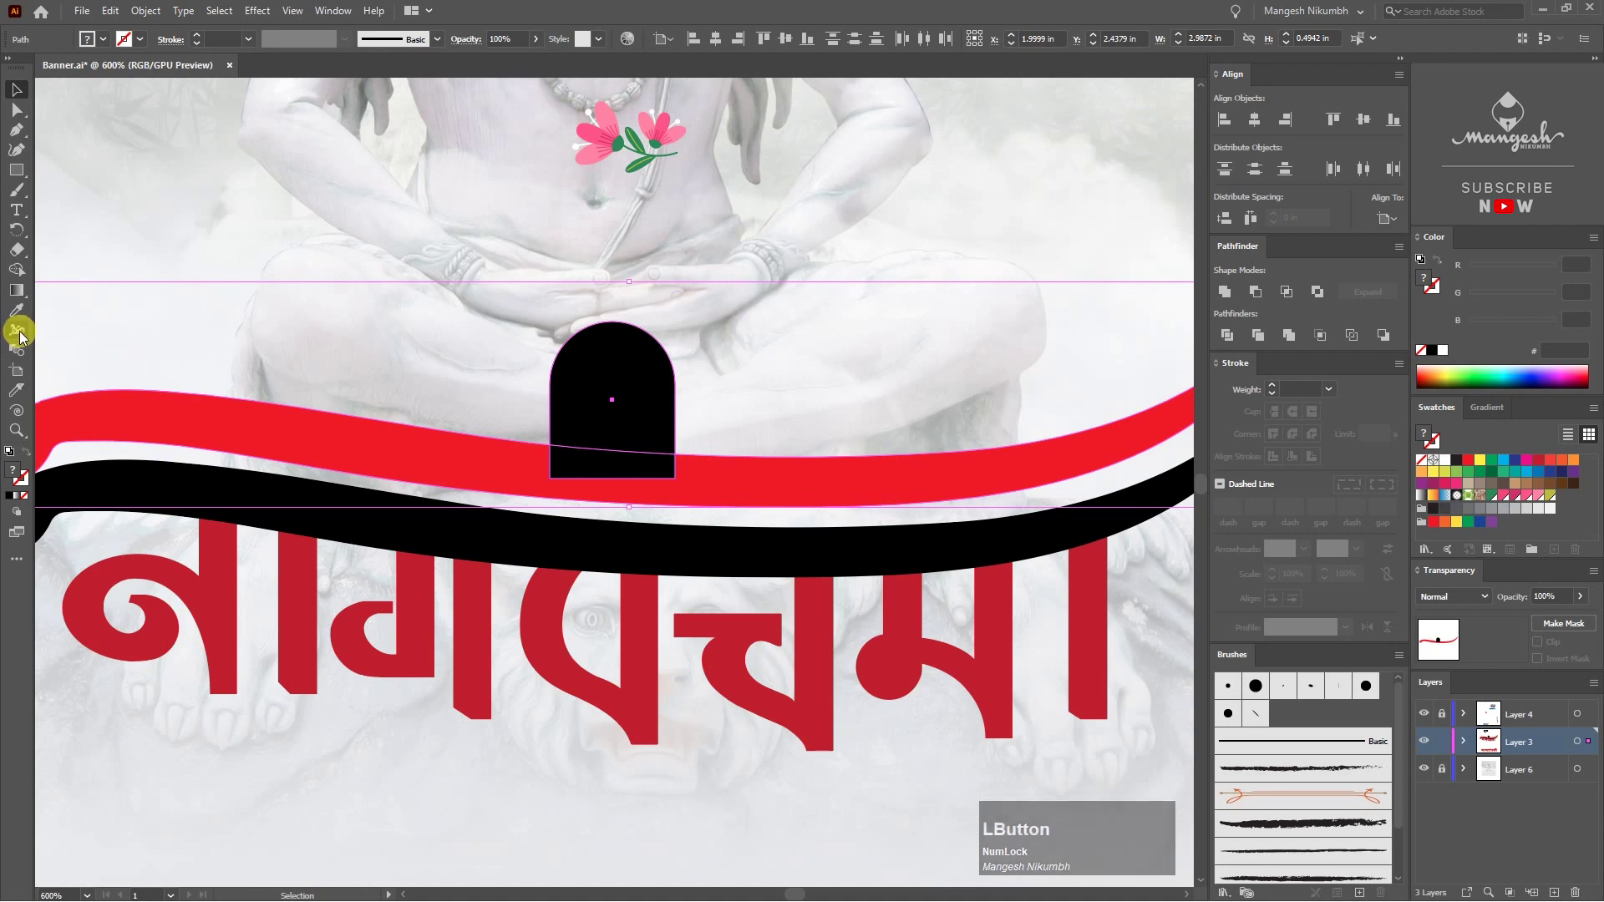
# Step: Trim the arch's base along the copied band with Shape Builder and delete the leftover red band
pyautogui.press('shift+m')
pyautogui.click(21, 278)
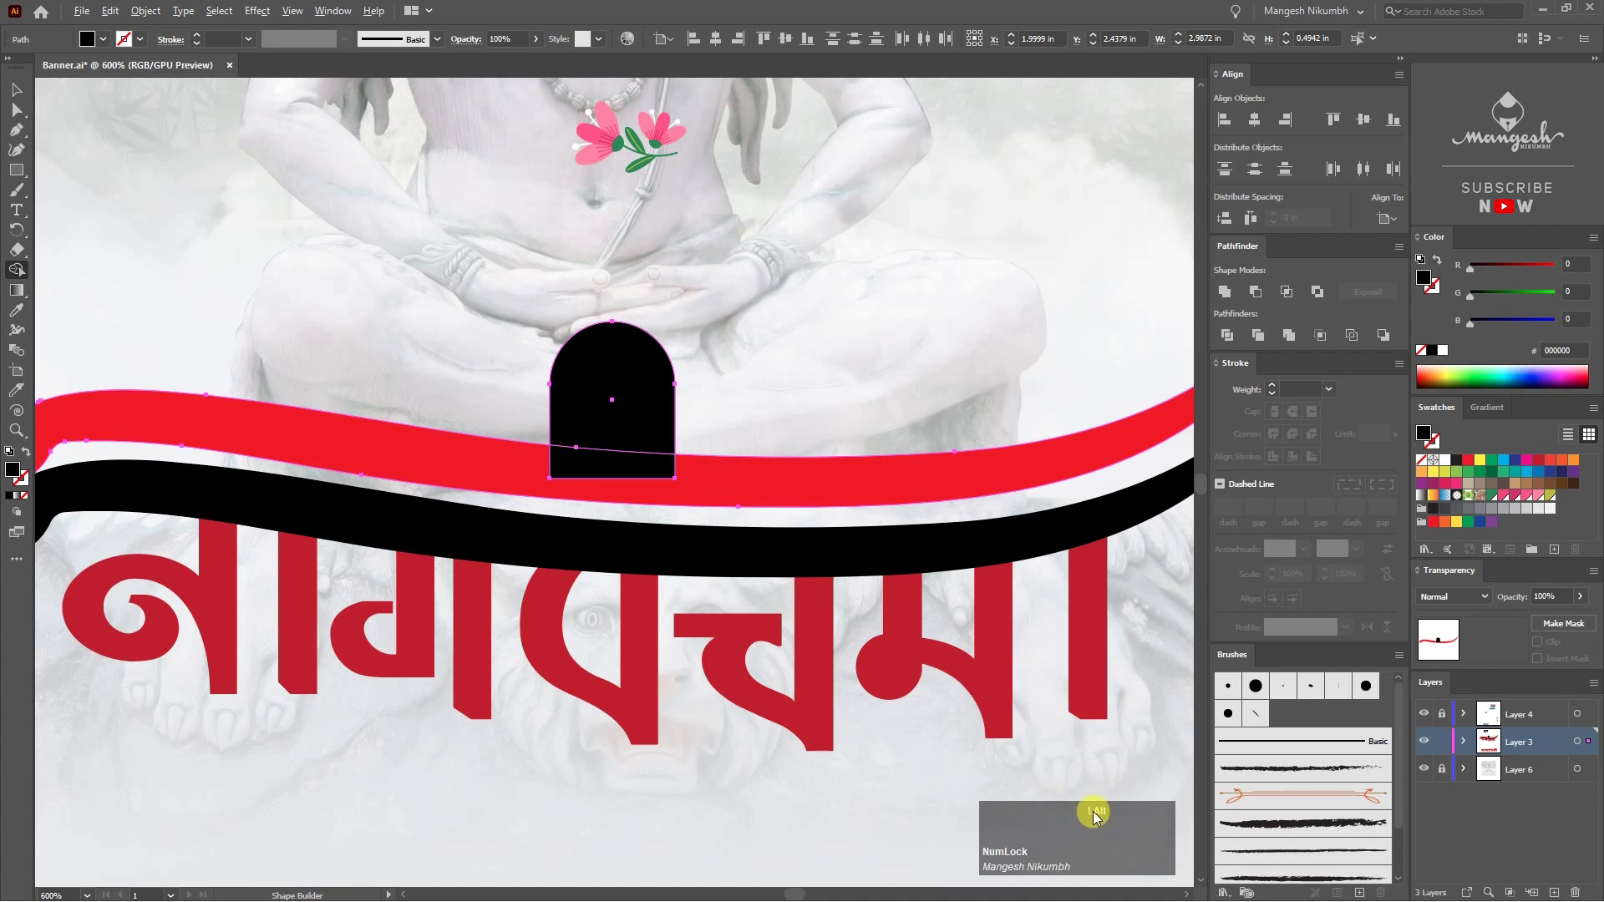
pyautogui.click(619, 474)
pyautogui.press('v')
pyautogui.click(733, 423)
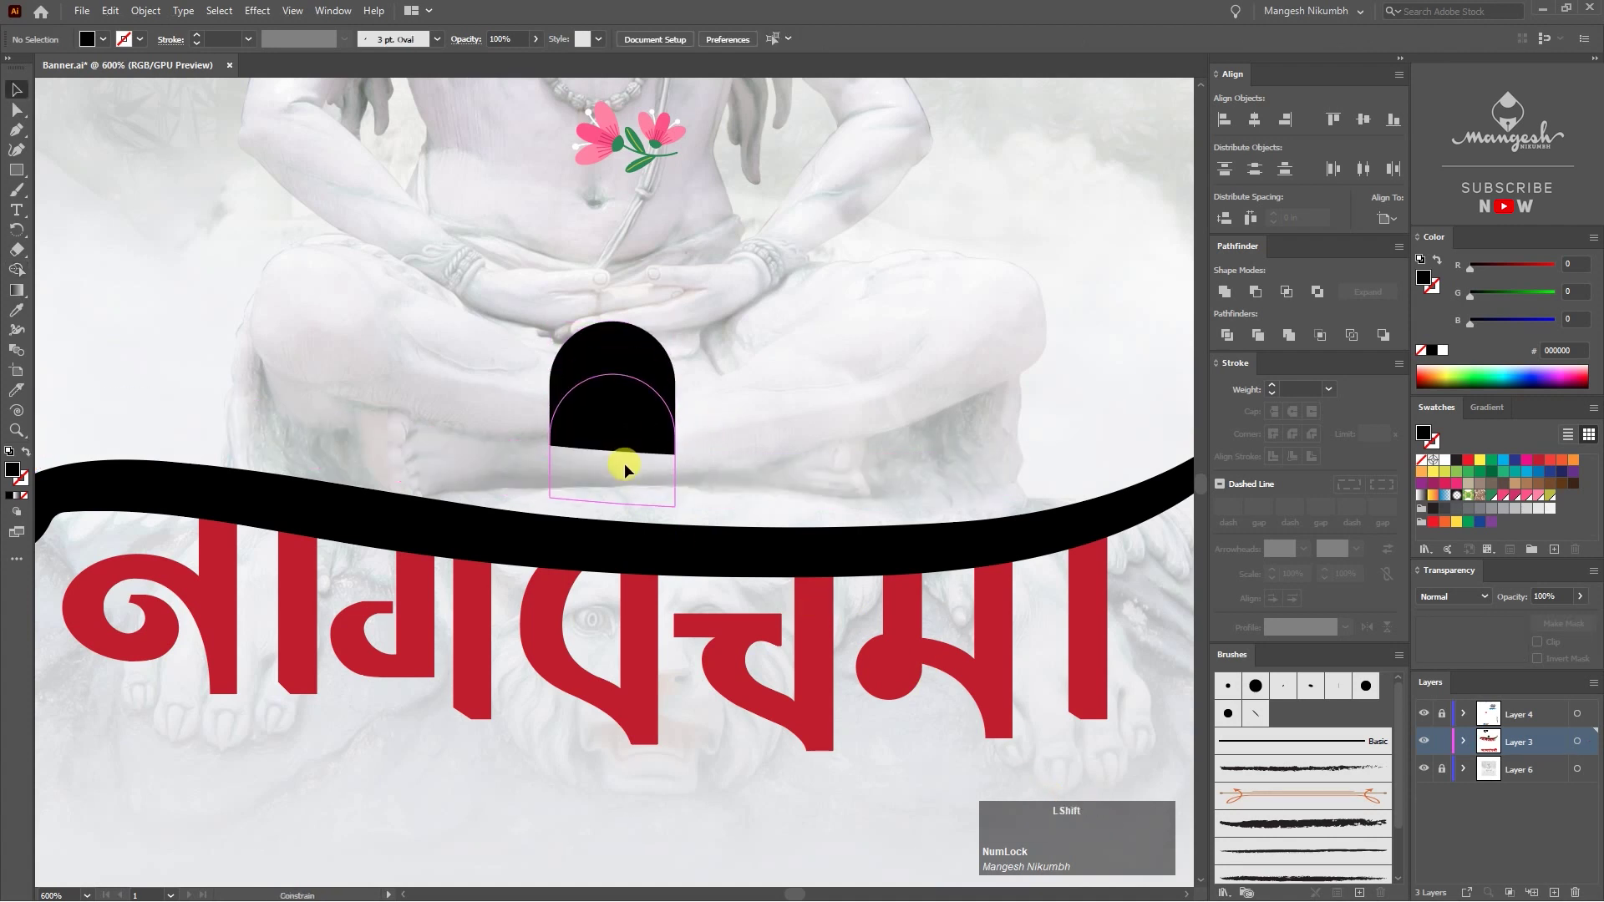
# Step: Draw the first rounded stripe rectangle on the shivling, zooming to fit
pyautogui.click(684, 459)
pyautogui.press('ctrl+=')
pyautogui.click(634, 453)
pyautogui.click(729, 435)
pyautogui.write('--==')
# Step: Swap the stripe to a white outline with no fill, then select the green diamond to reshape into a leaf
pyautogui.click(613, 480)
pyautogui.click(733, 440)
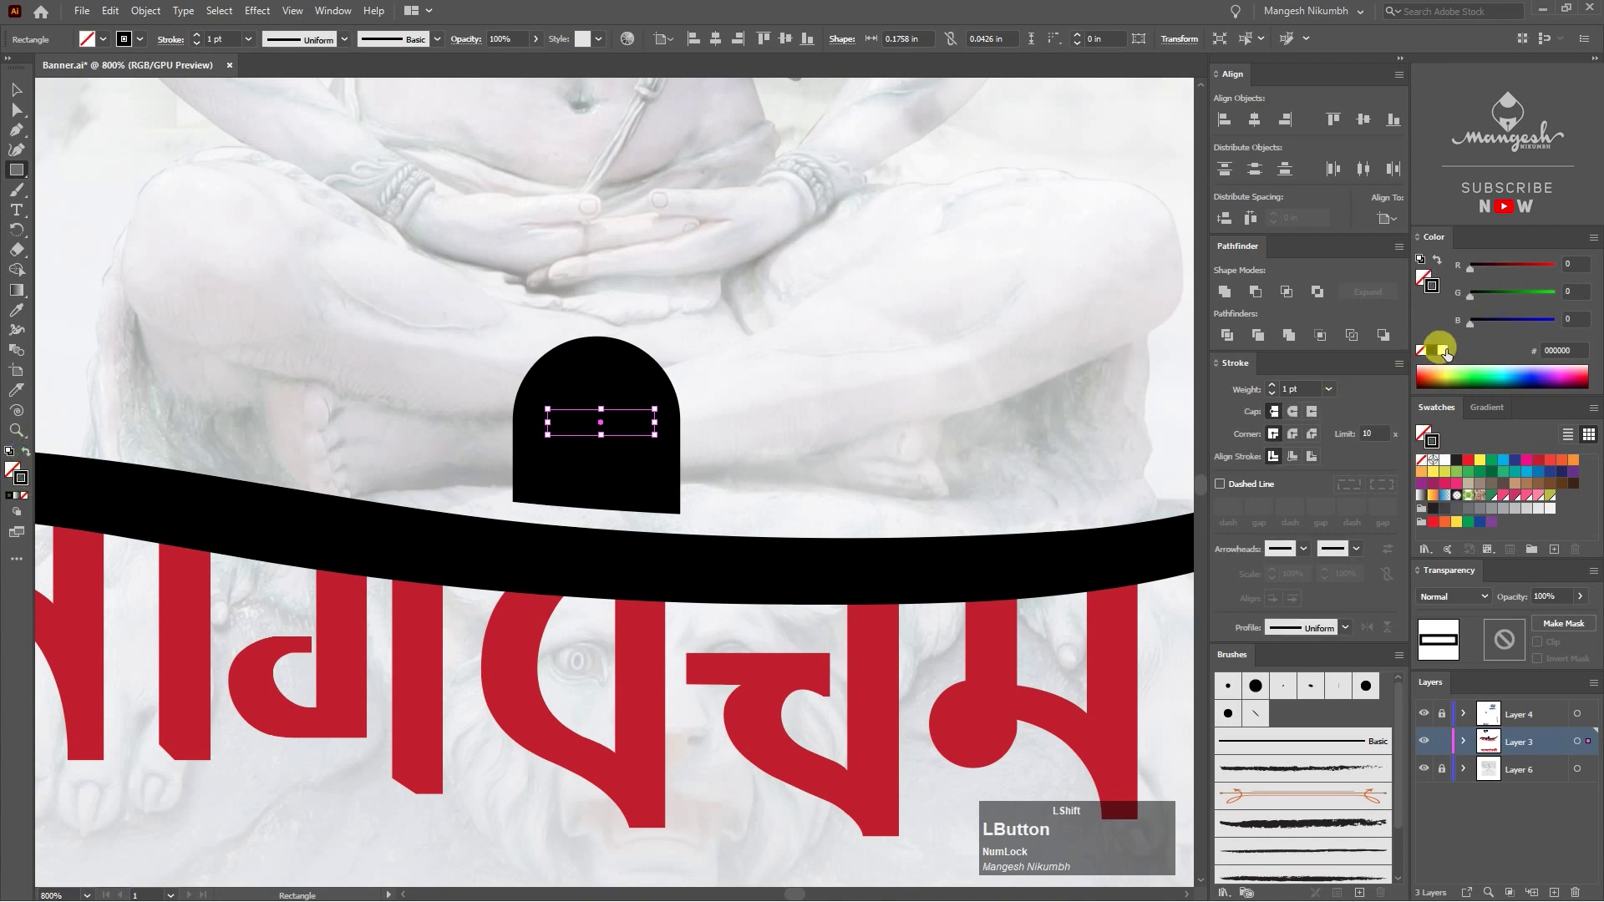
pyautogui.press('=')
pyautogui.click(721, 408)
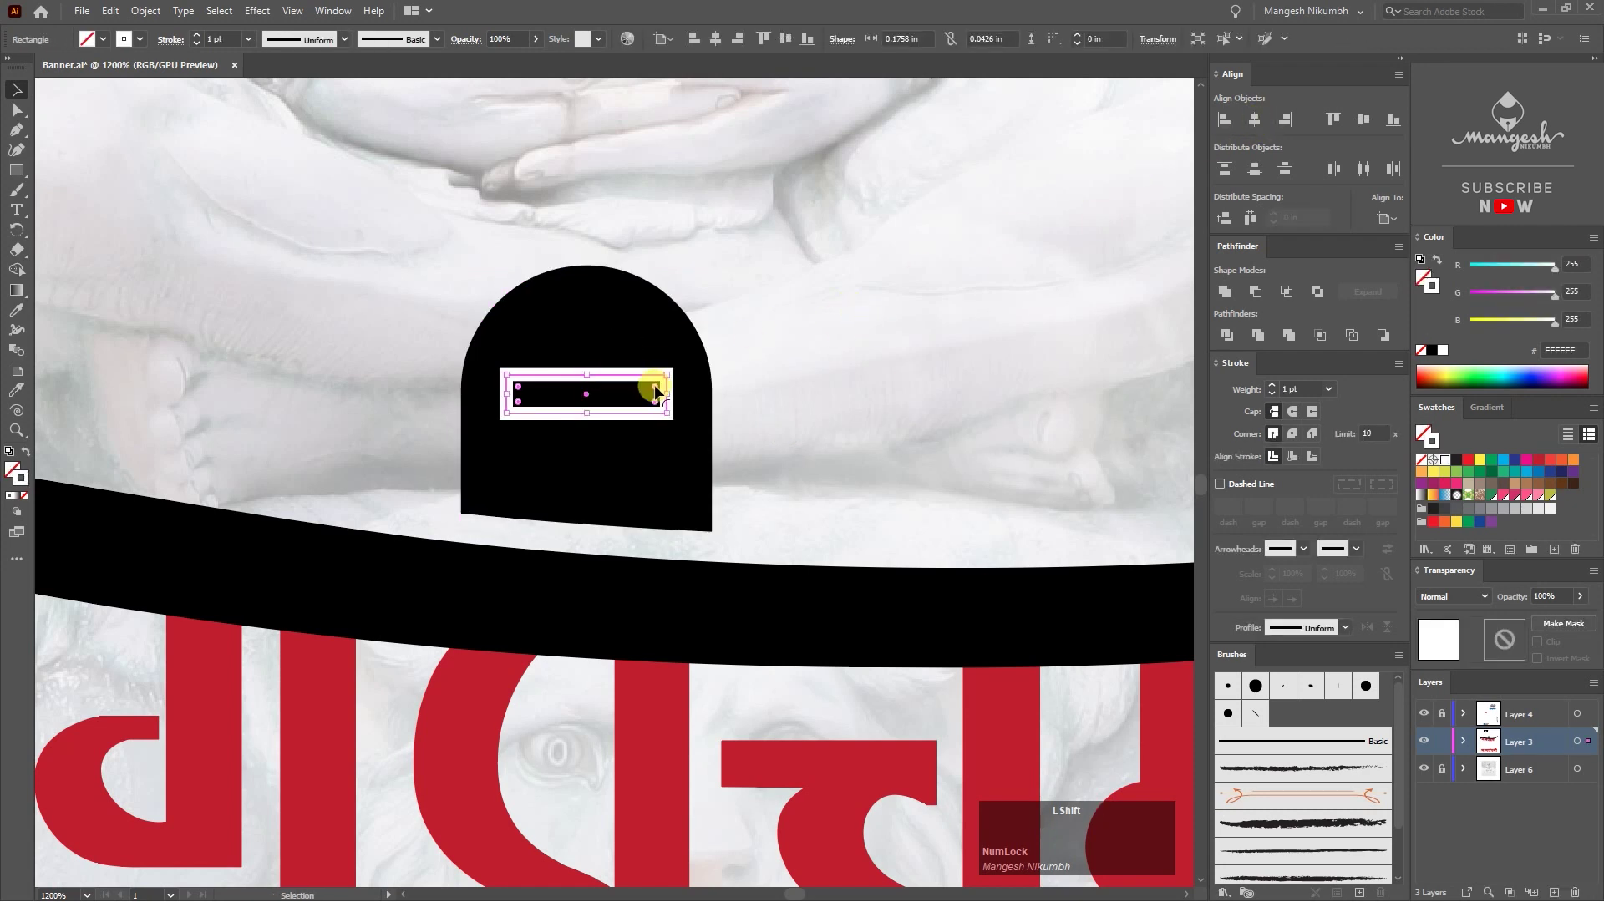
pyautogui.click(659, 394)
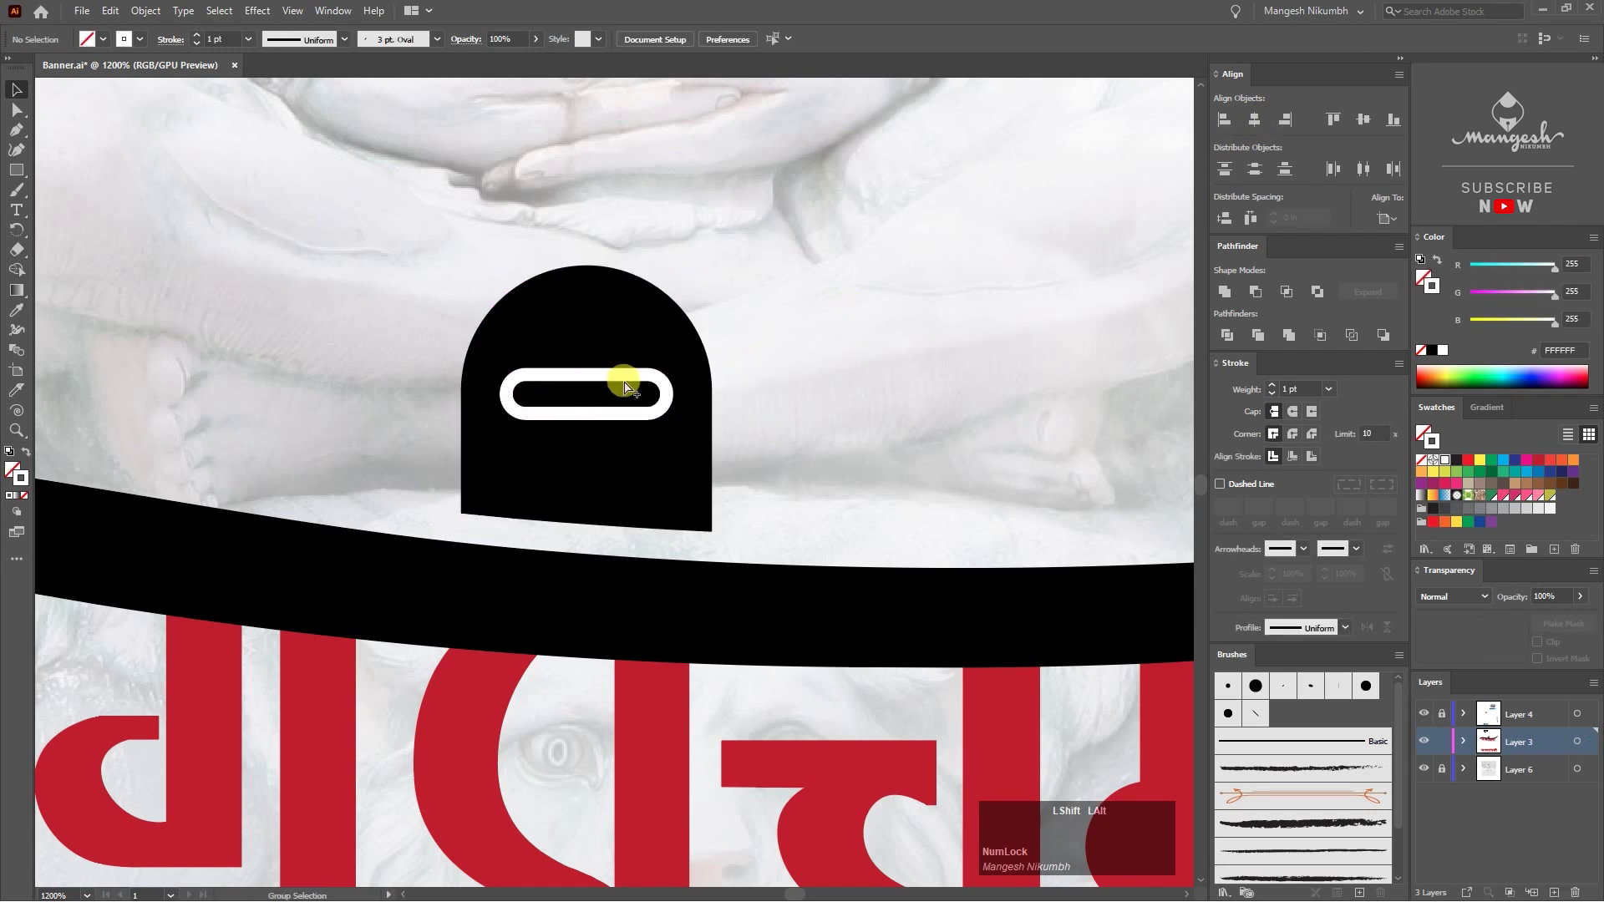
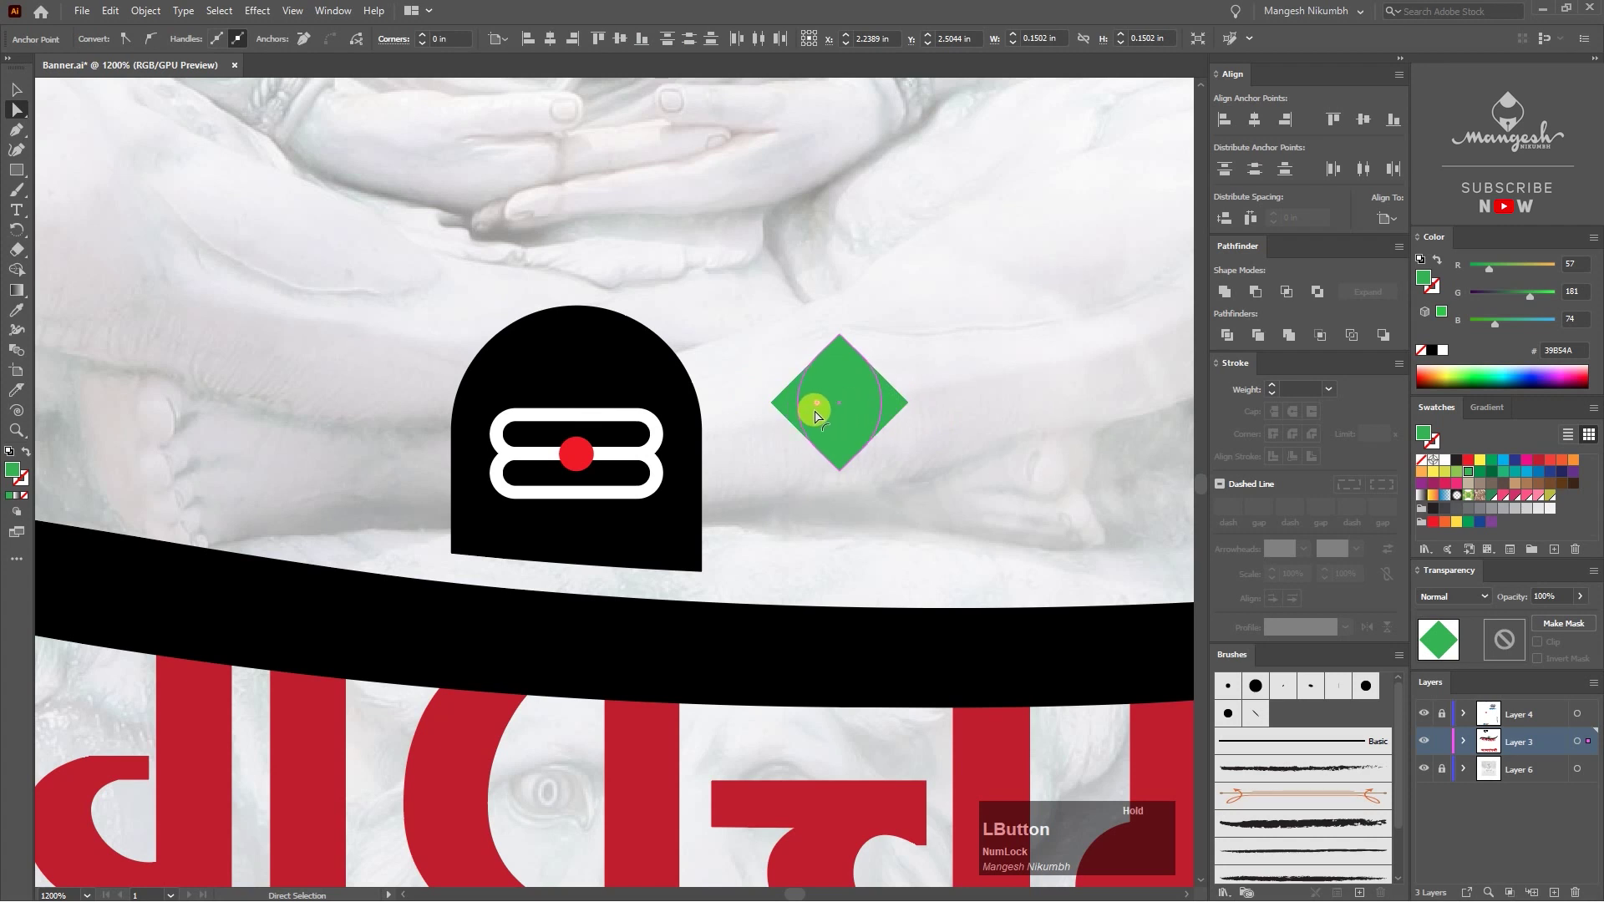
pyautogui.press('v')
pyautogui.click(916, 358)
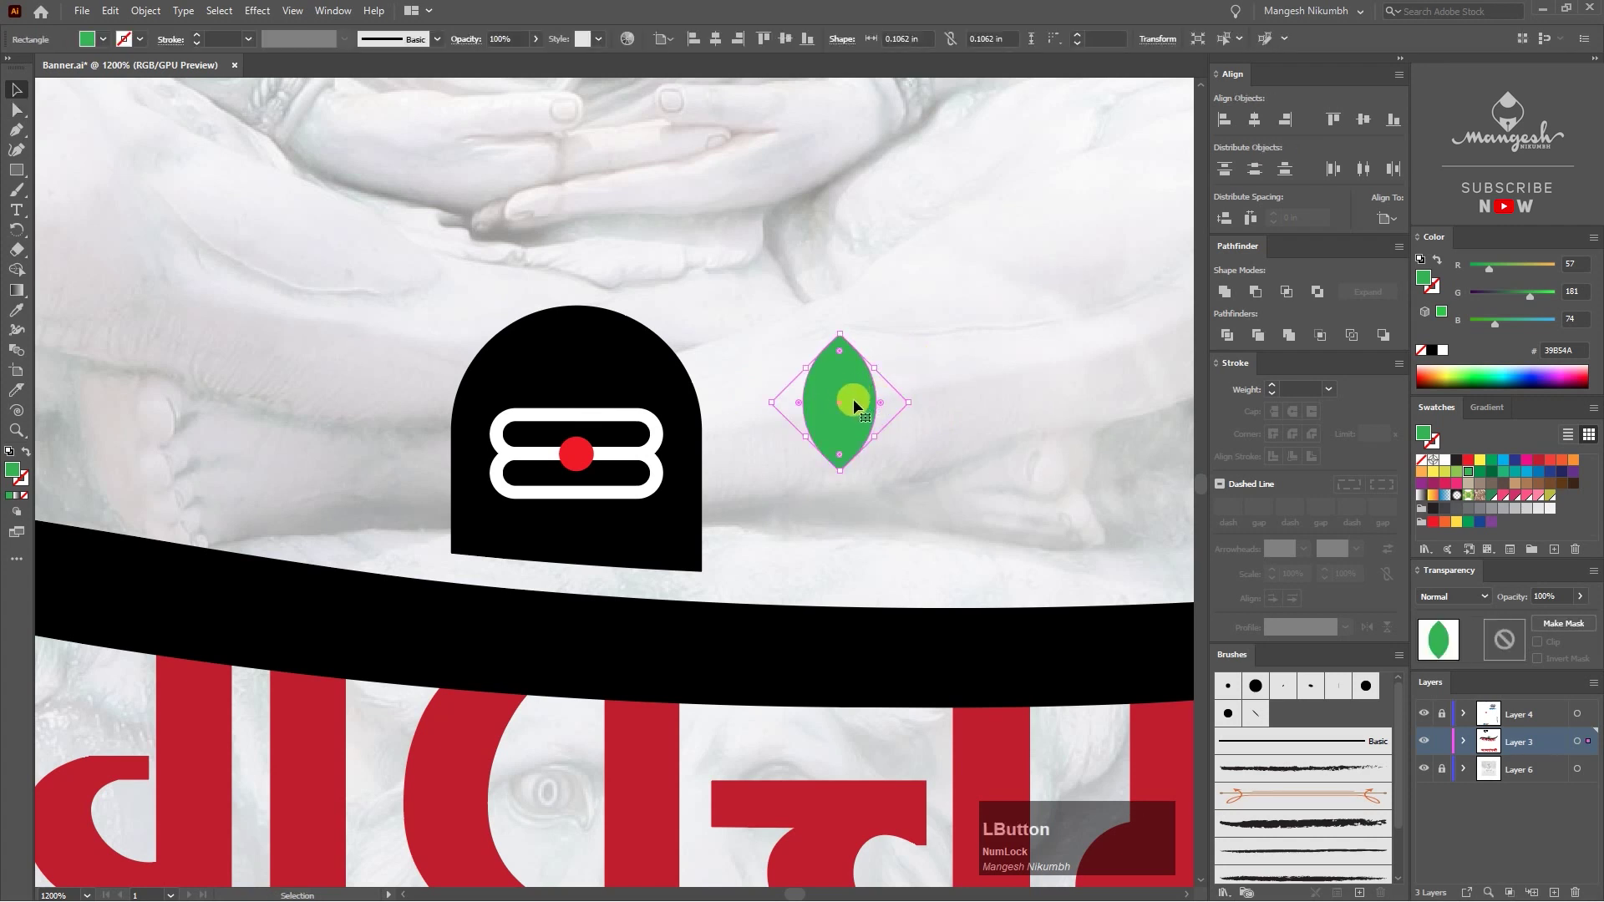
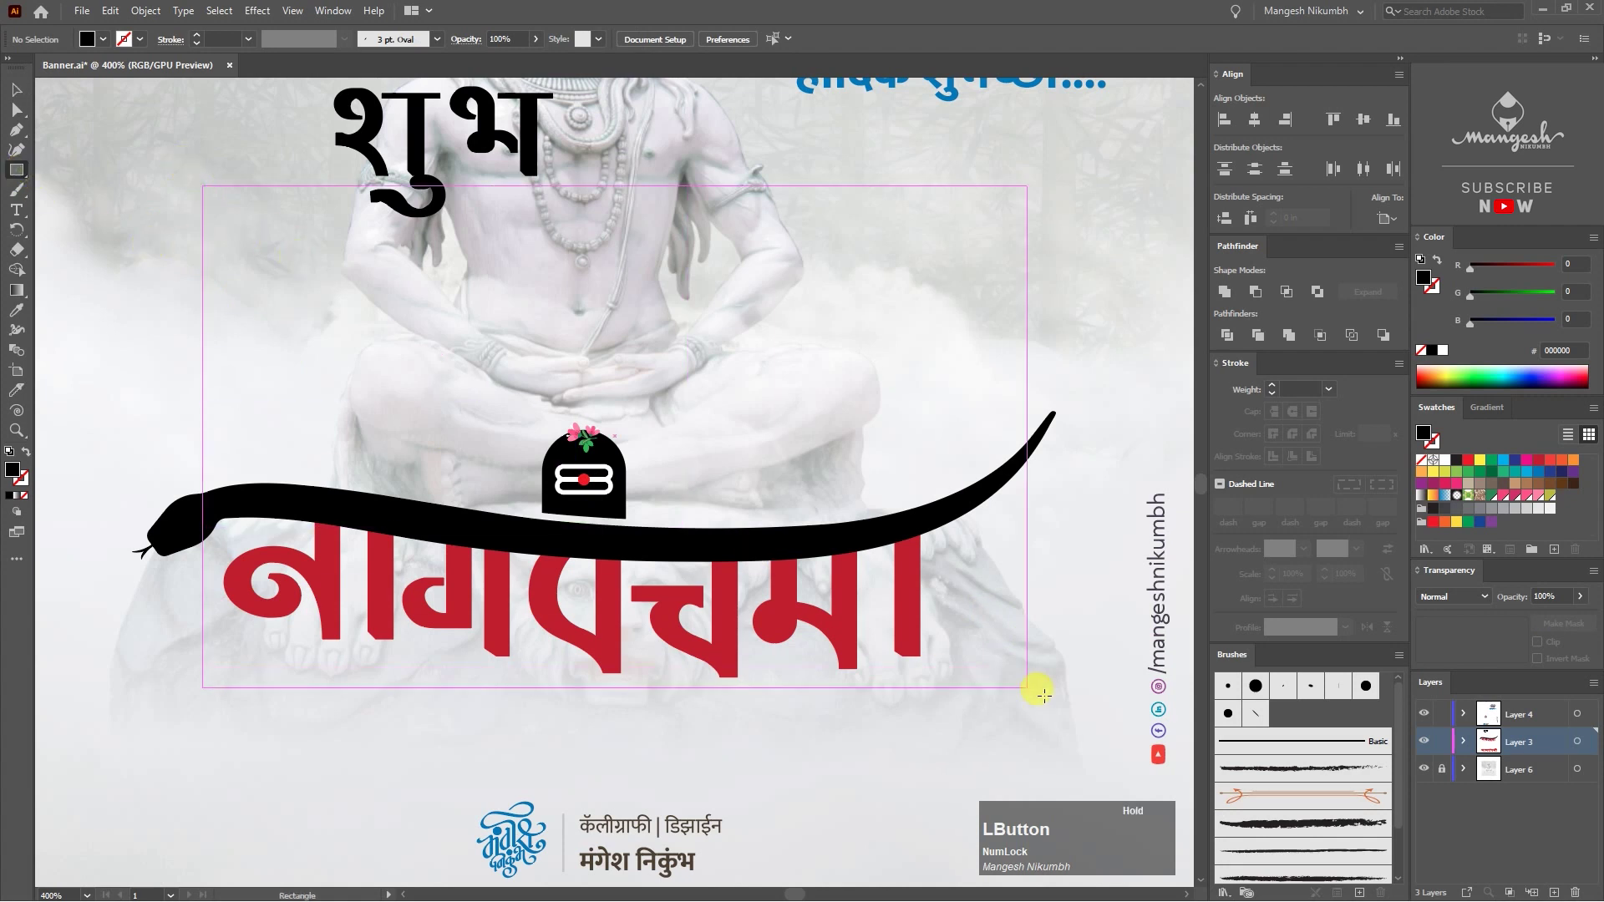
# Step: Browse Swatch Libraries > Patterns toward Nature > Animal Skins for the leopard pattern
pyautogui.press('v')
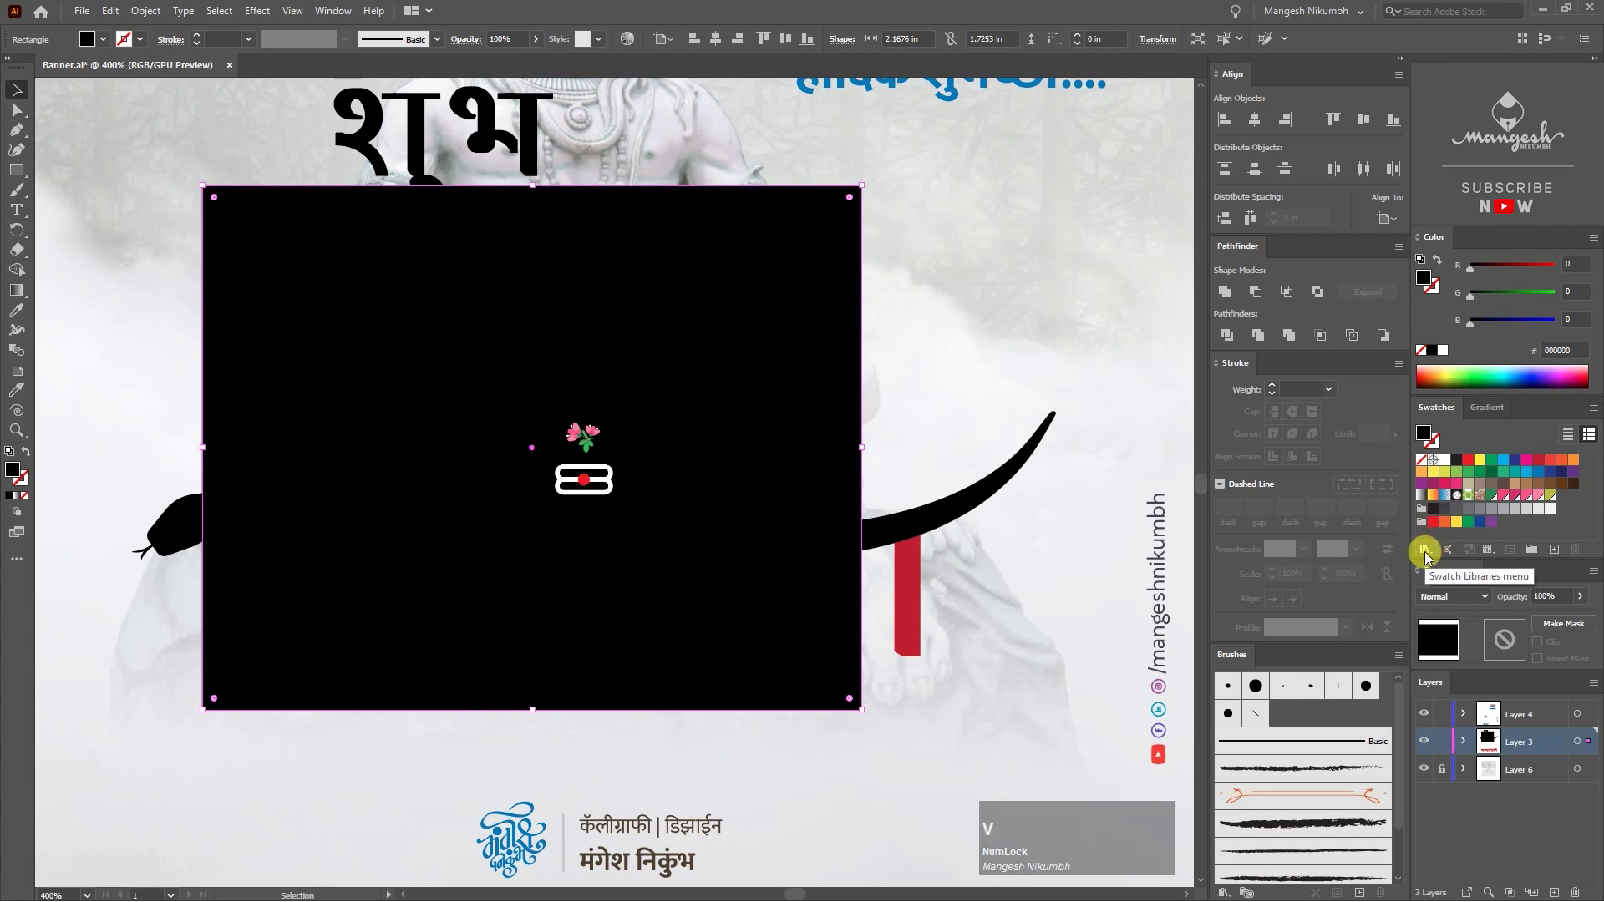
pyautogui.click(1431, 560)
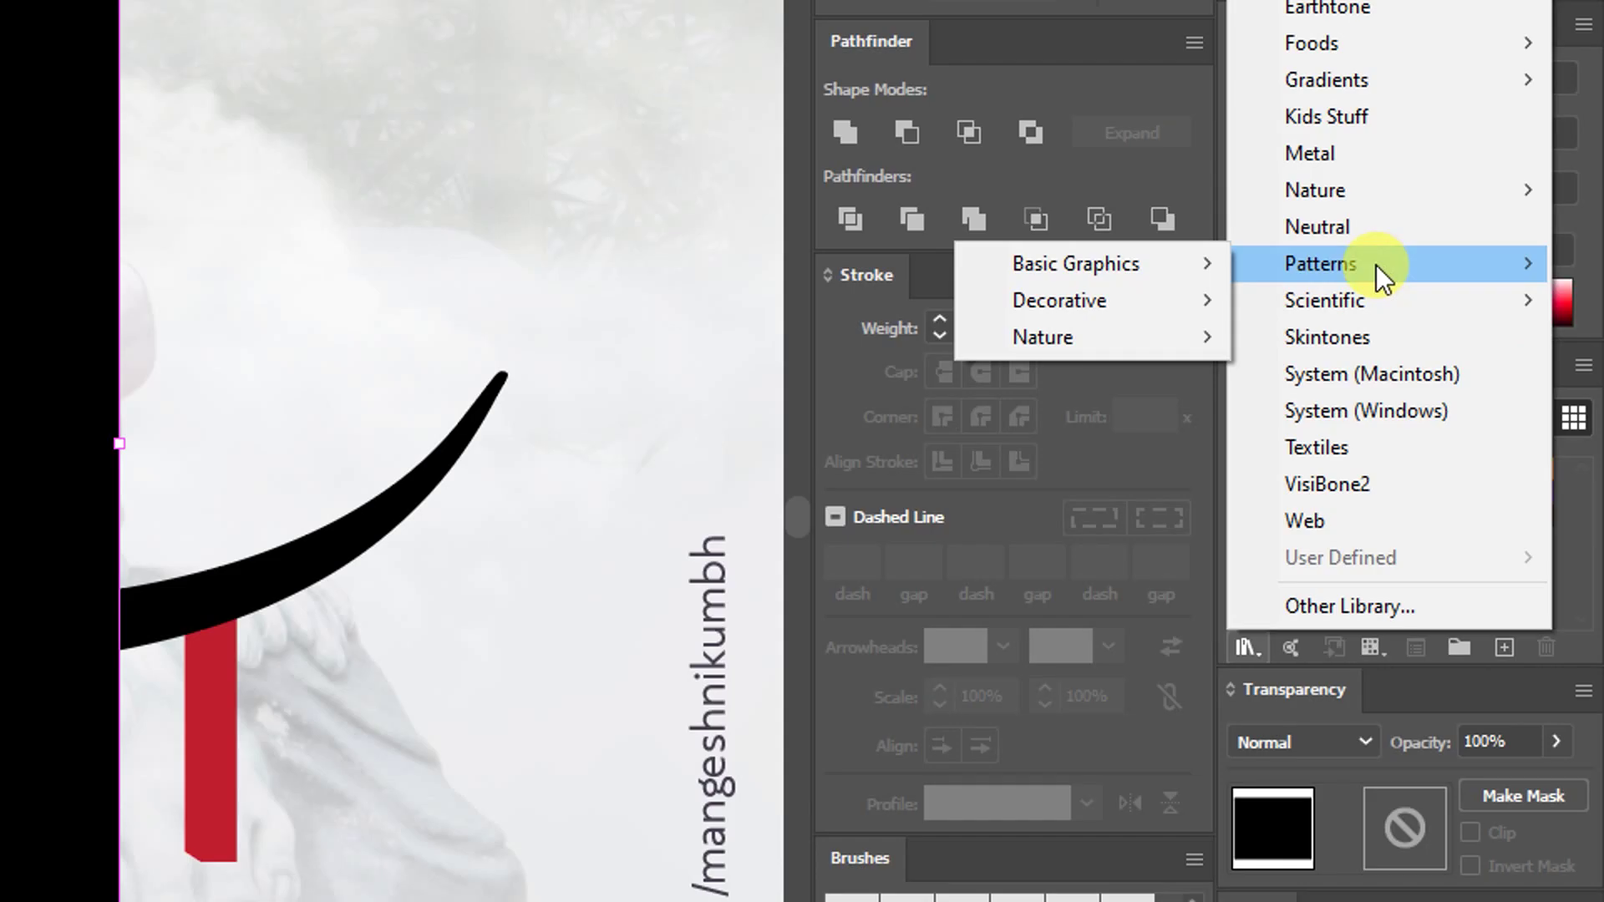
pyautogui.press('F8')
pyautogui.click(1472, 365)
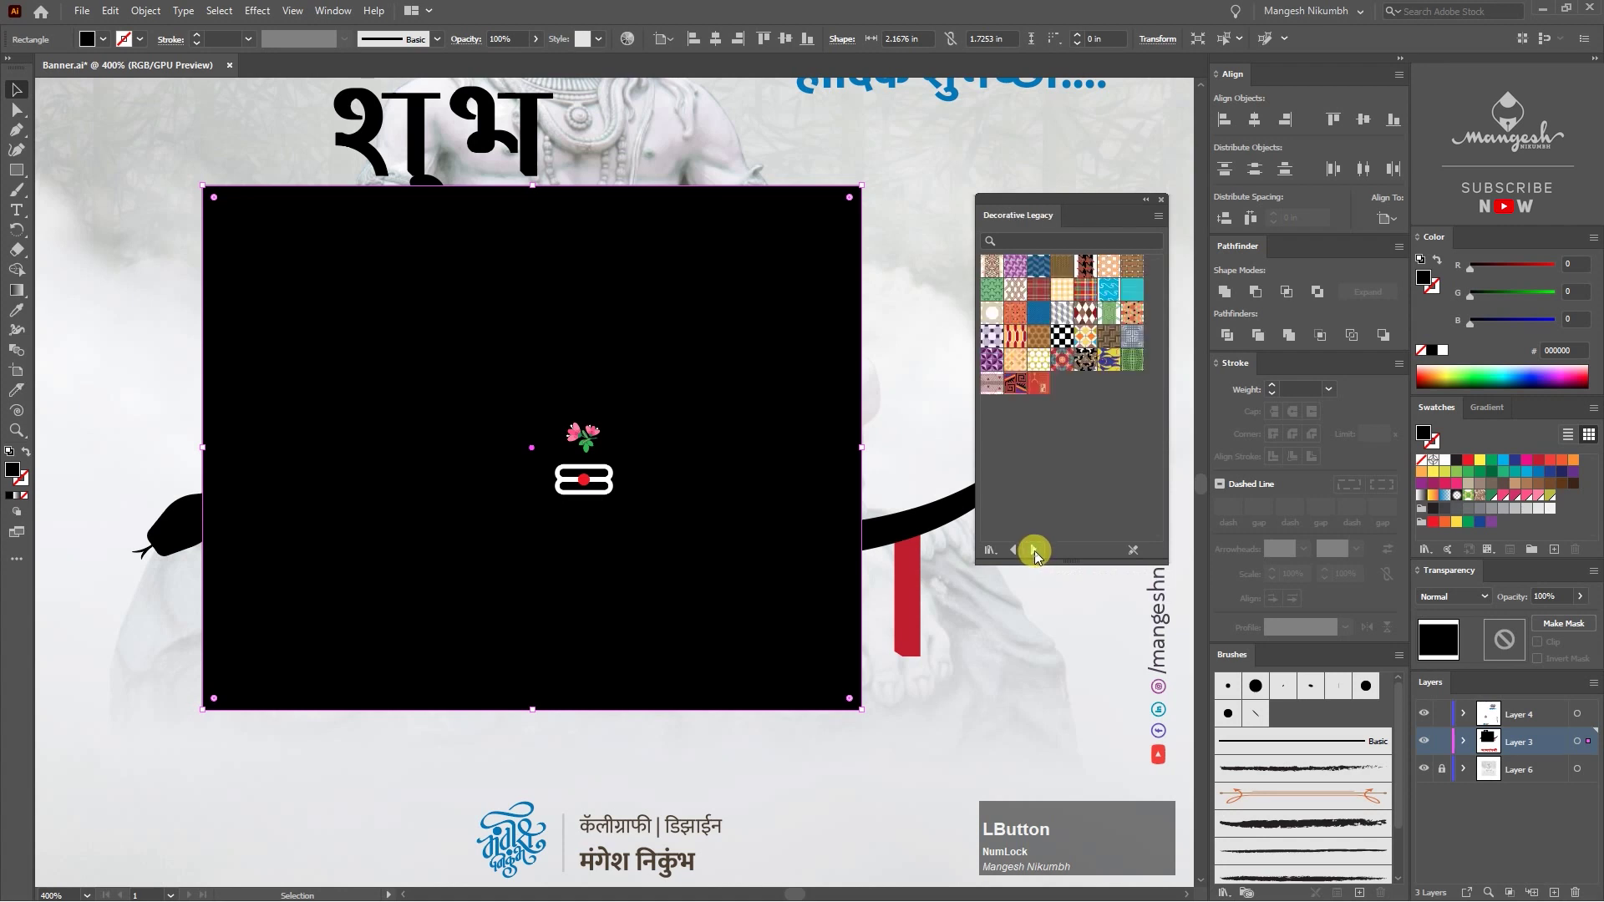
pyautogui.click(1039, 555)
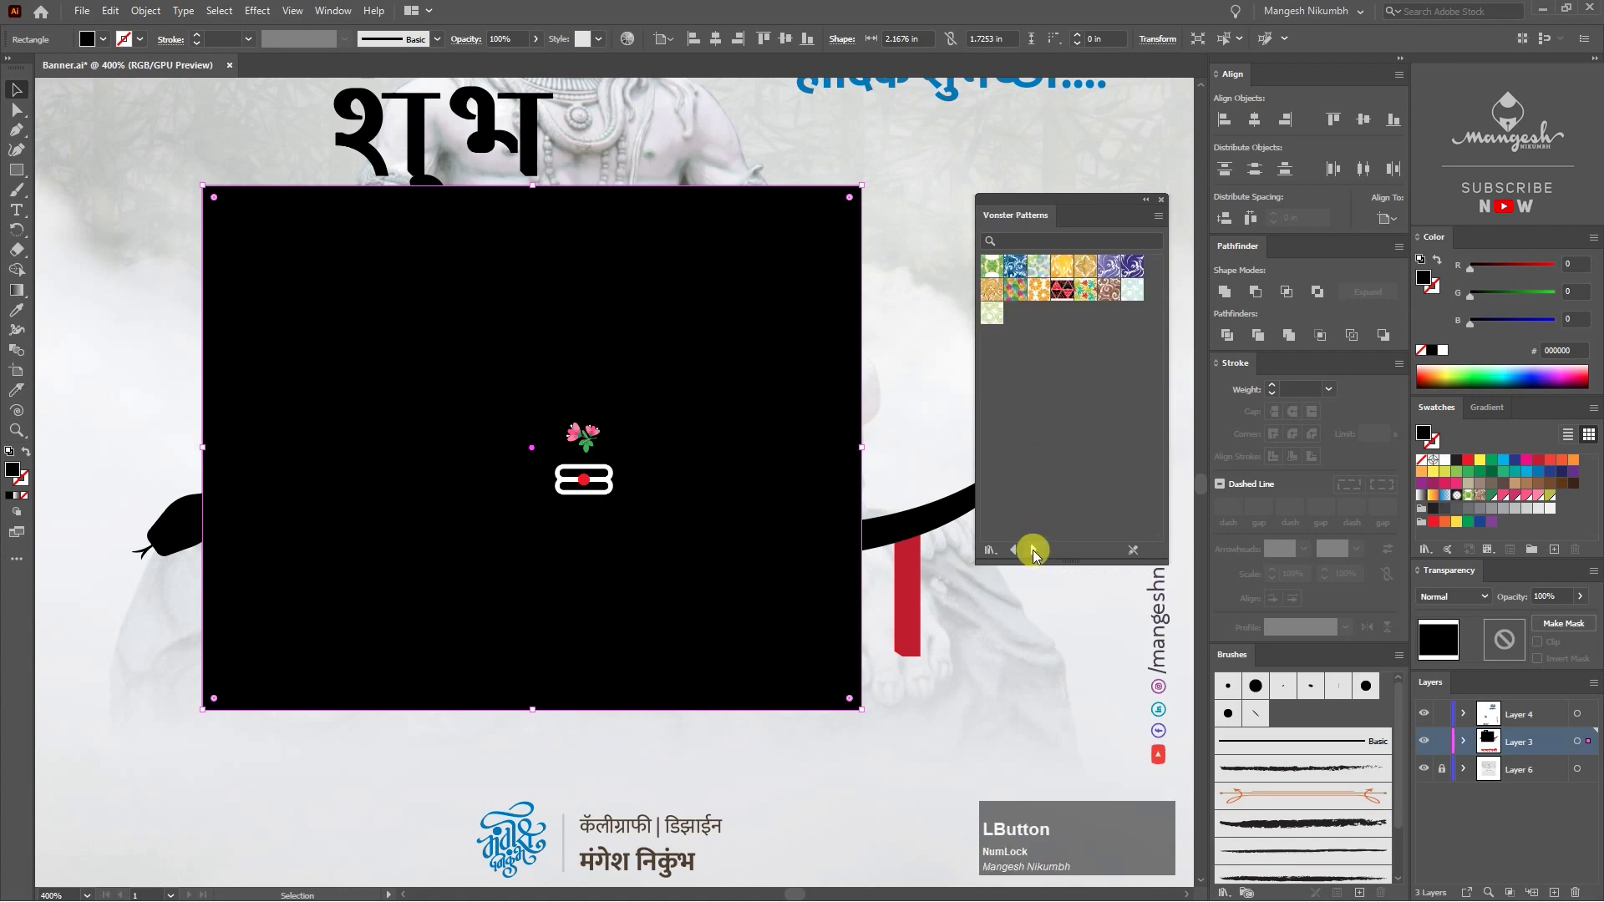
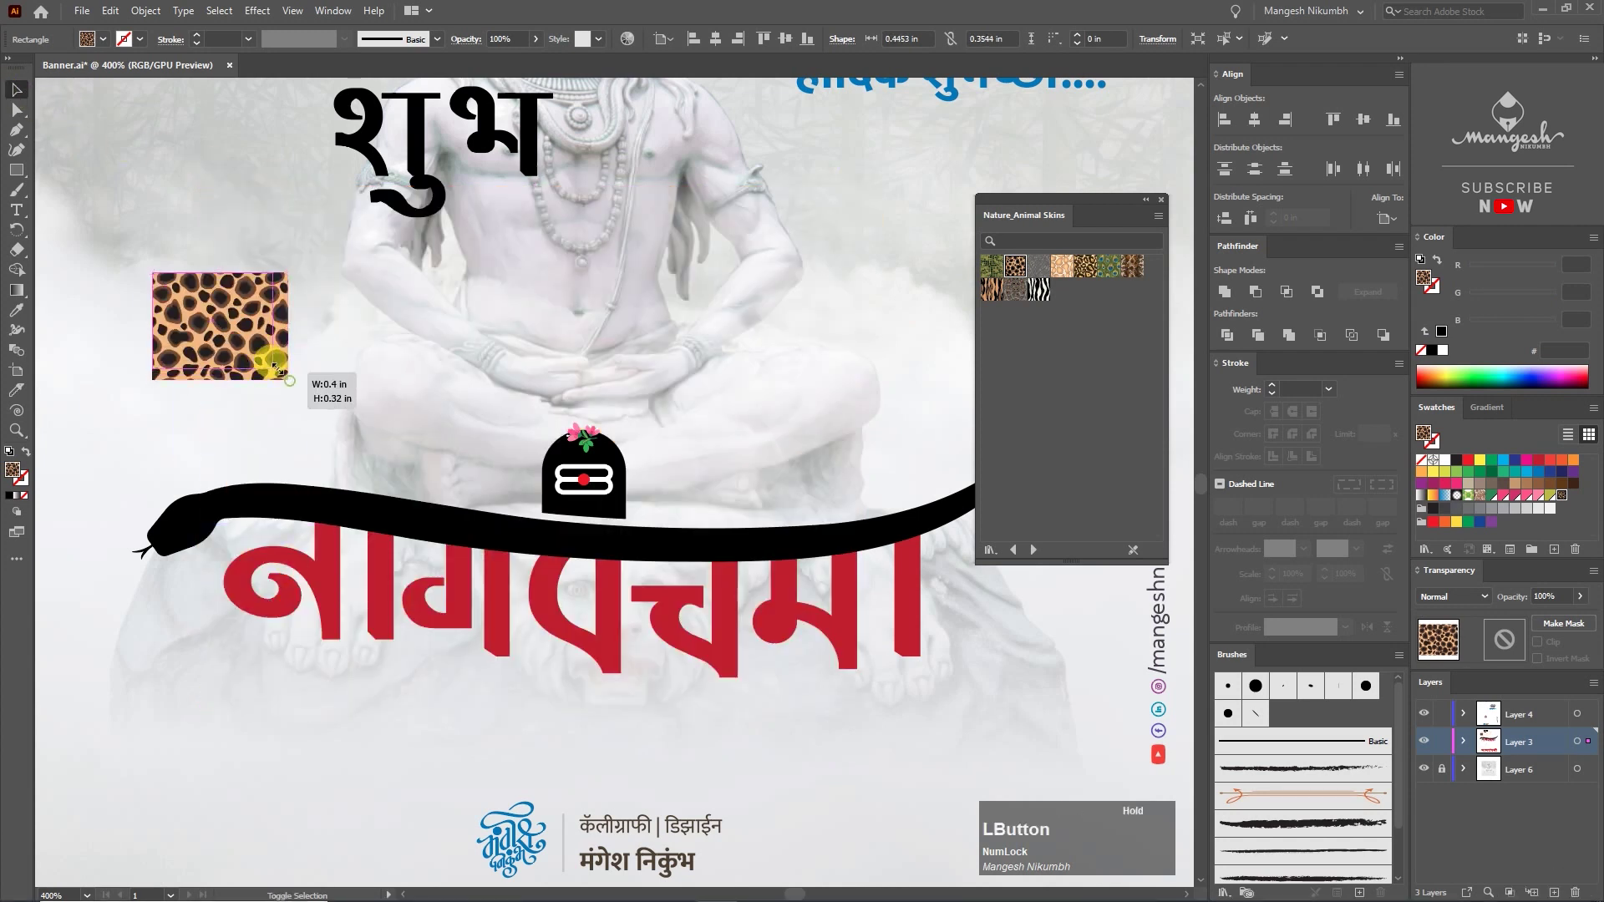
# Step: Select the snake swash, undo the pattern rectangle's accidental enlargement, and switch to Draw Inside mode
pyautogui.click(326, 371)
pyautogui.press('-')
pyautogui.click(365, 366)
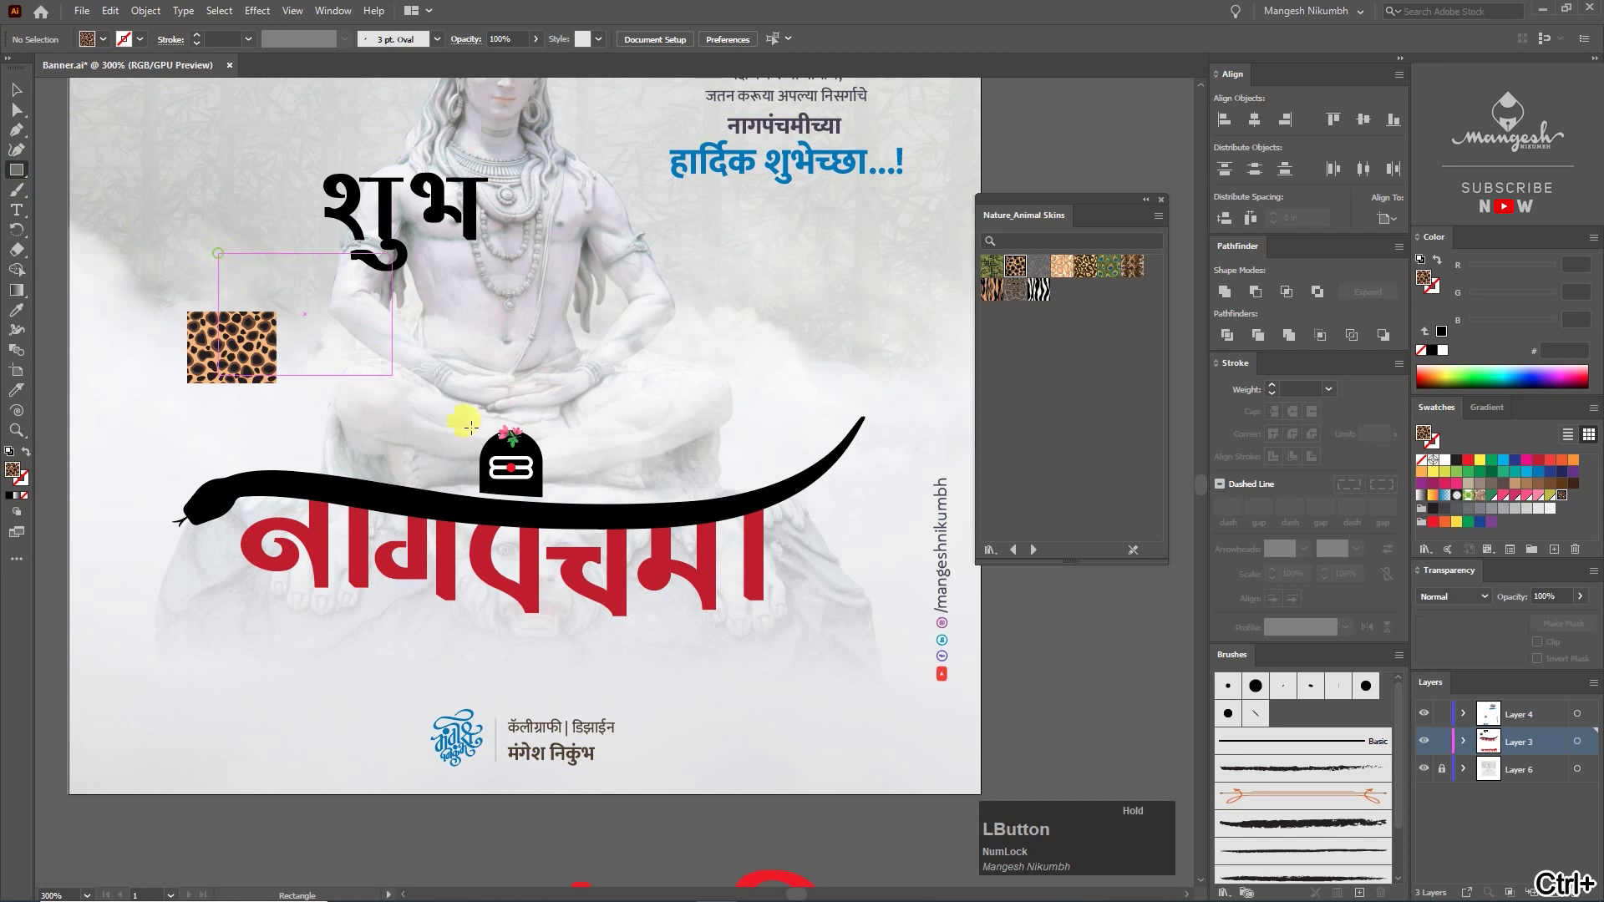
pyautogui.press('v')
pyautogui.click(706, 453)
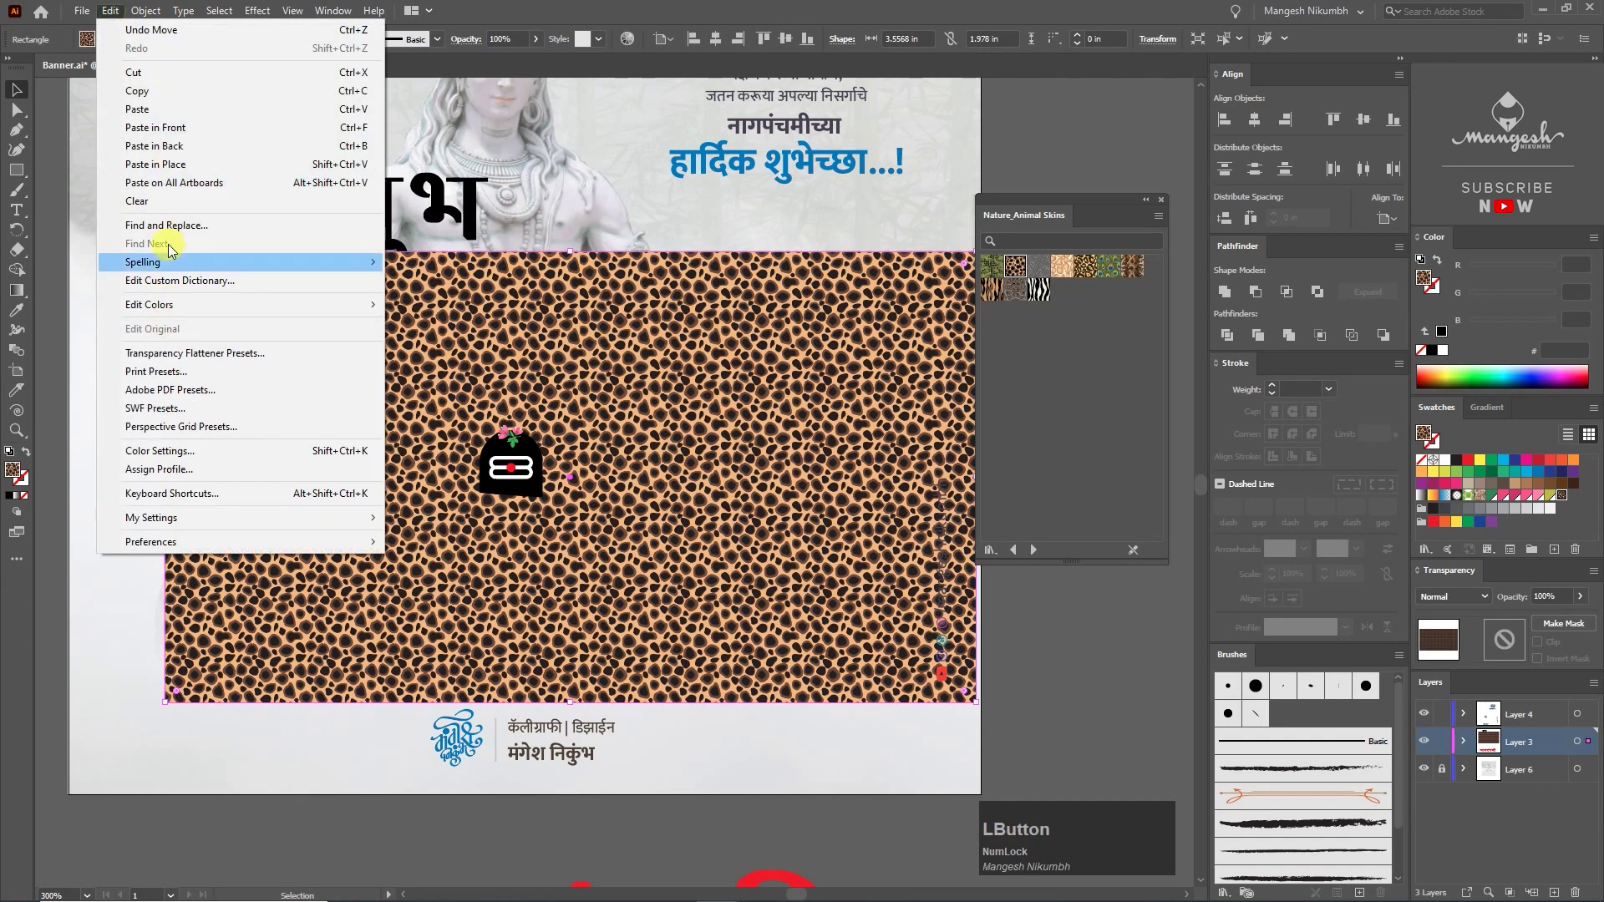
pyautogui.click(171, 81)
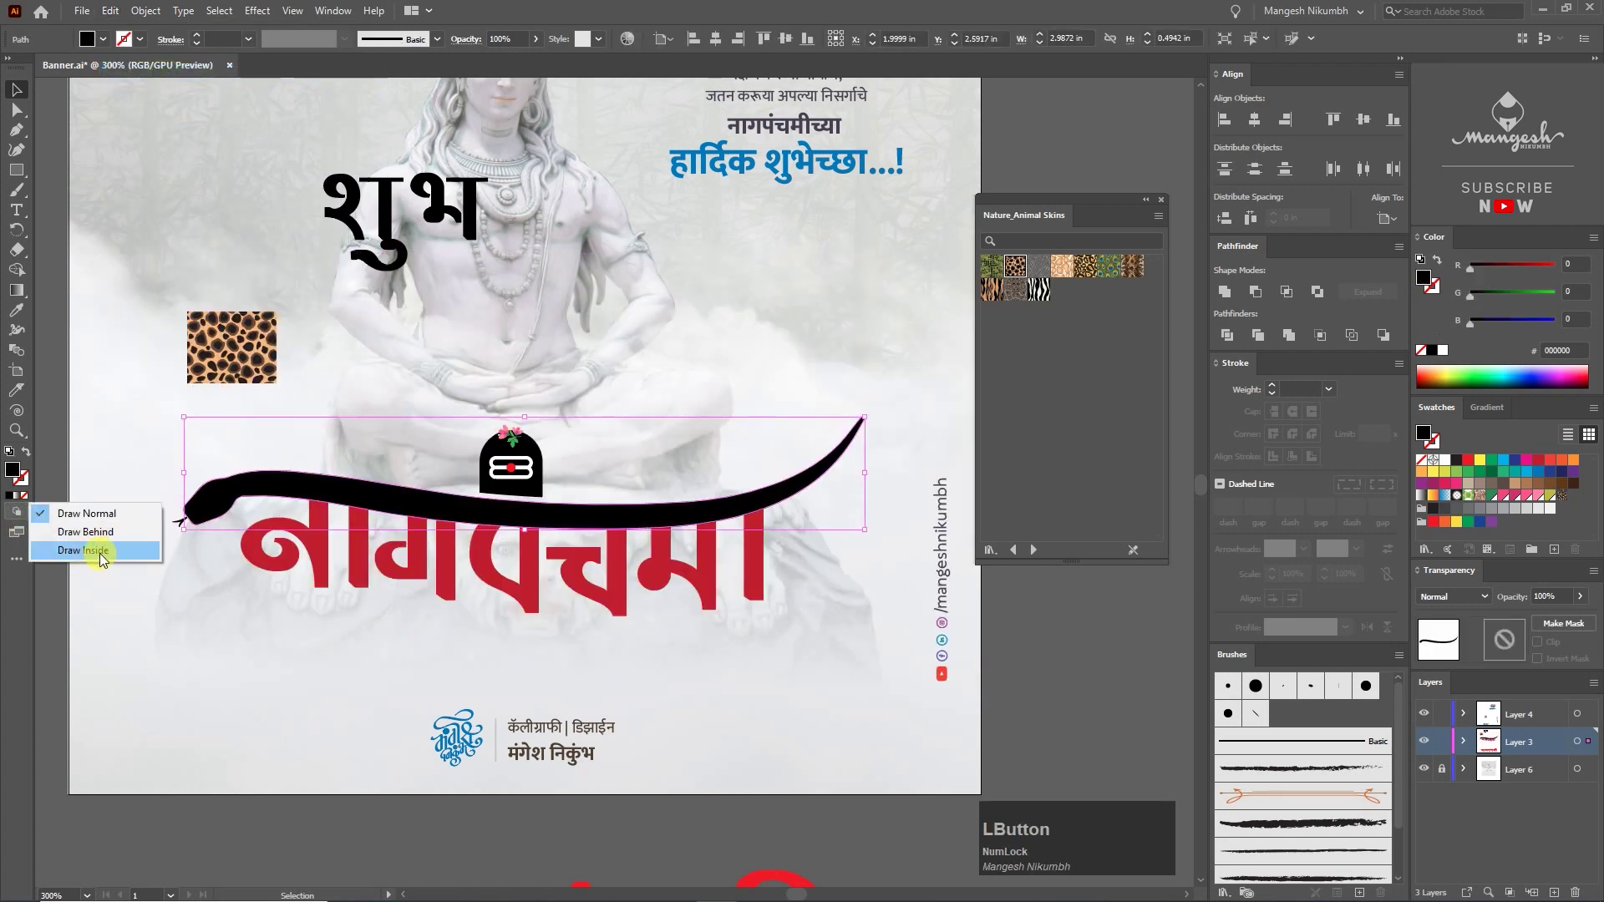
pyautogui.click(105, 560)
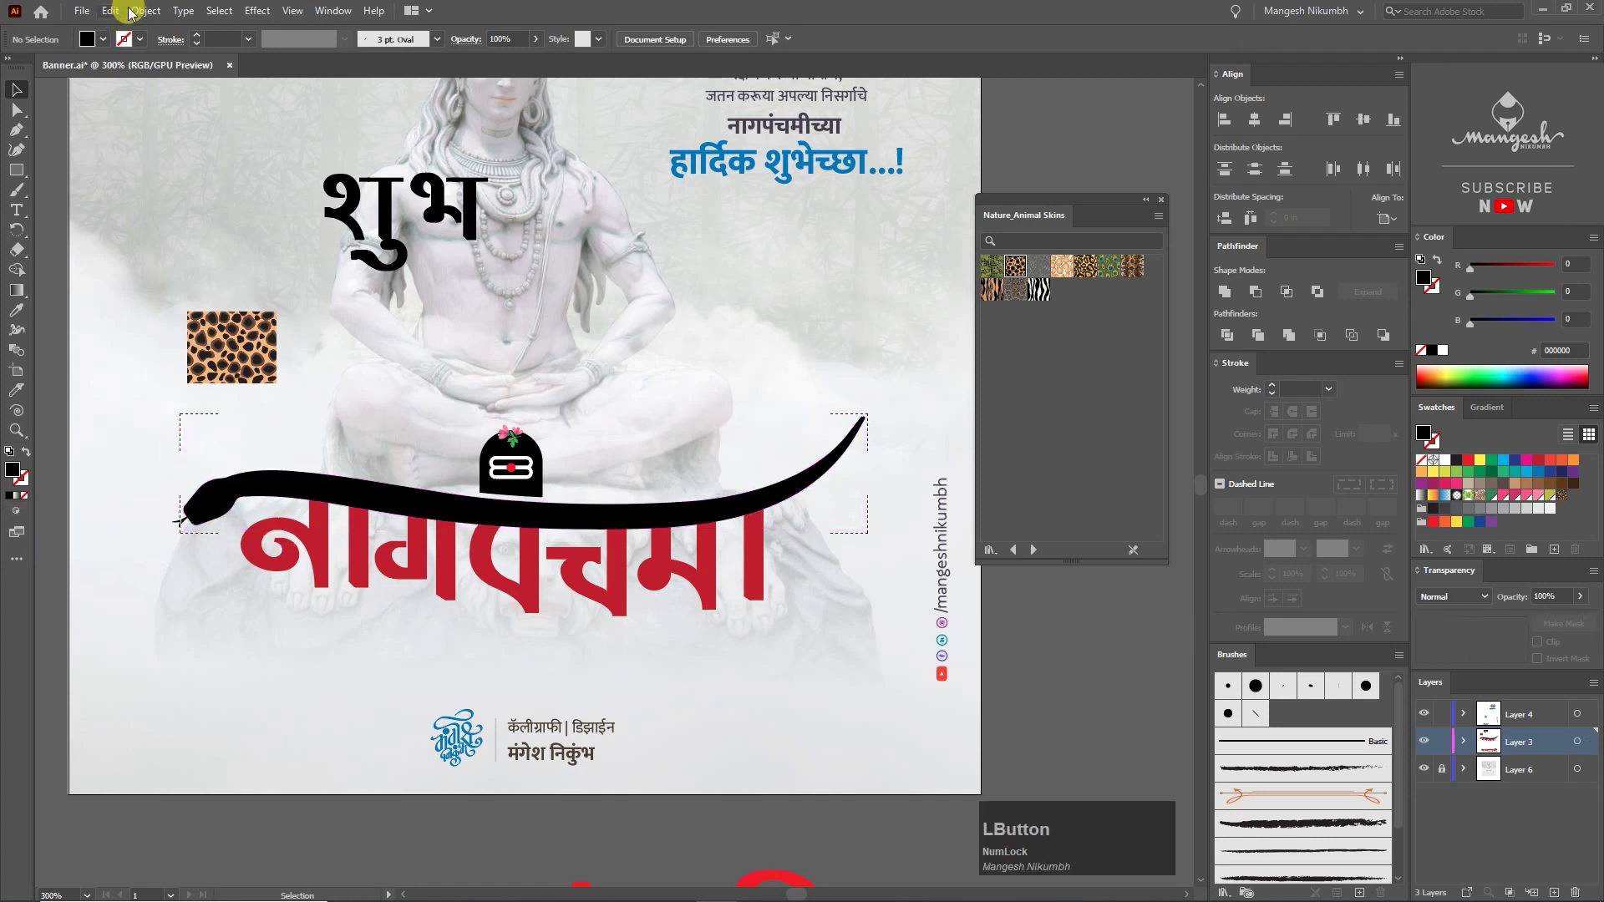
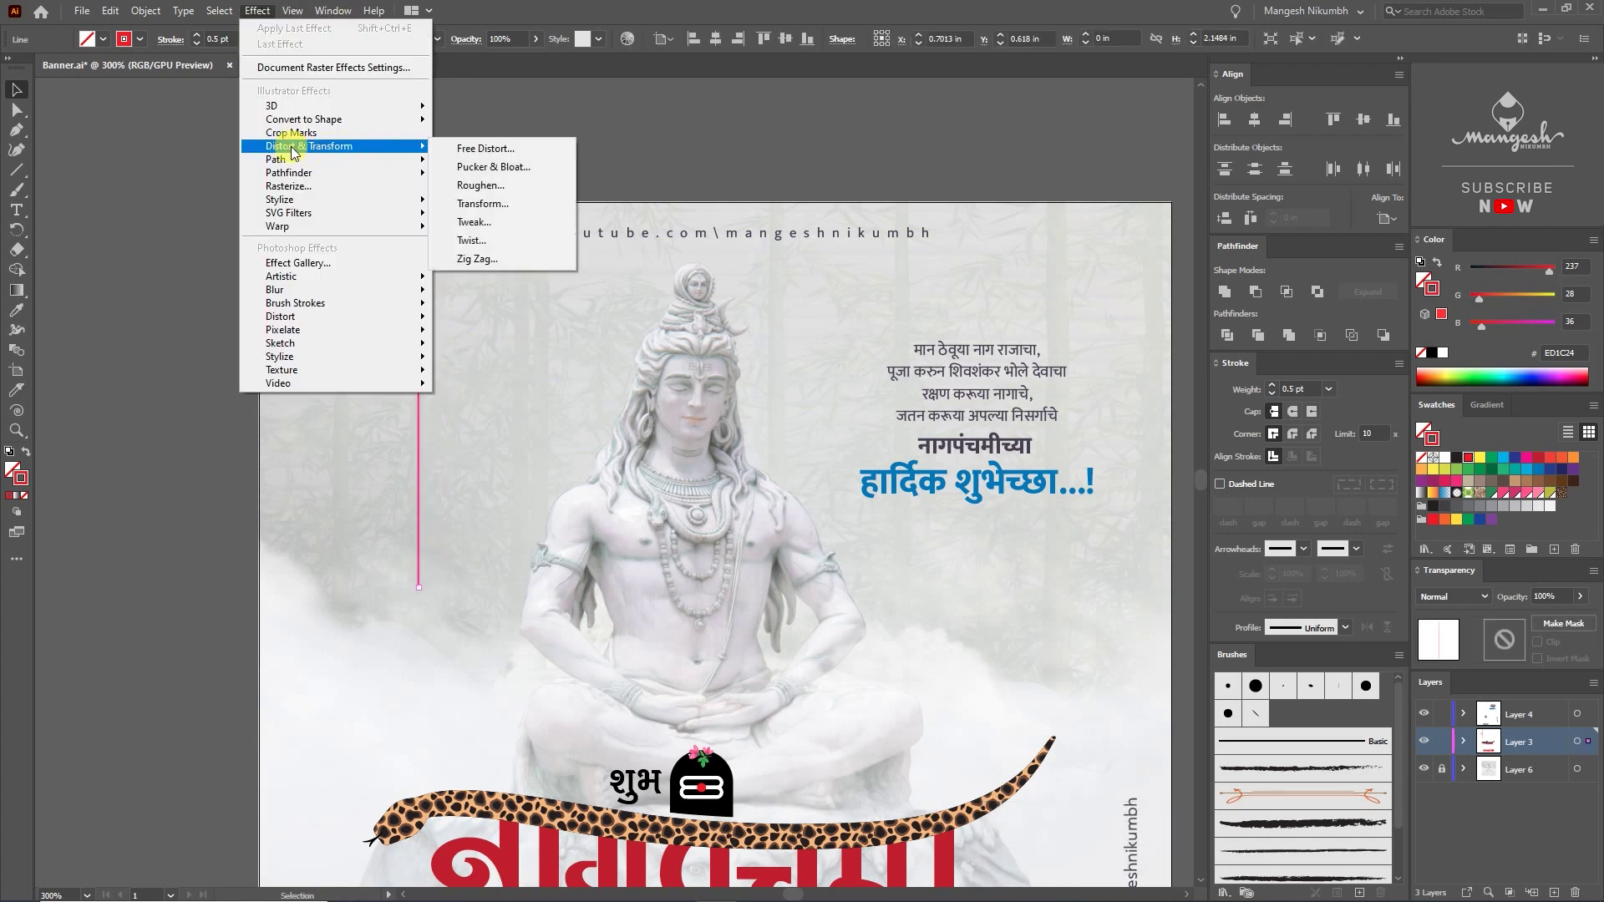
# Step: Apply a smooth-point Zig Zag to the red line and repeat the Alt-drag copy with Ctrl+D
pyautogui.click(492, 267)
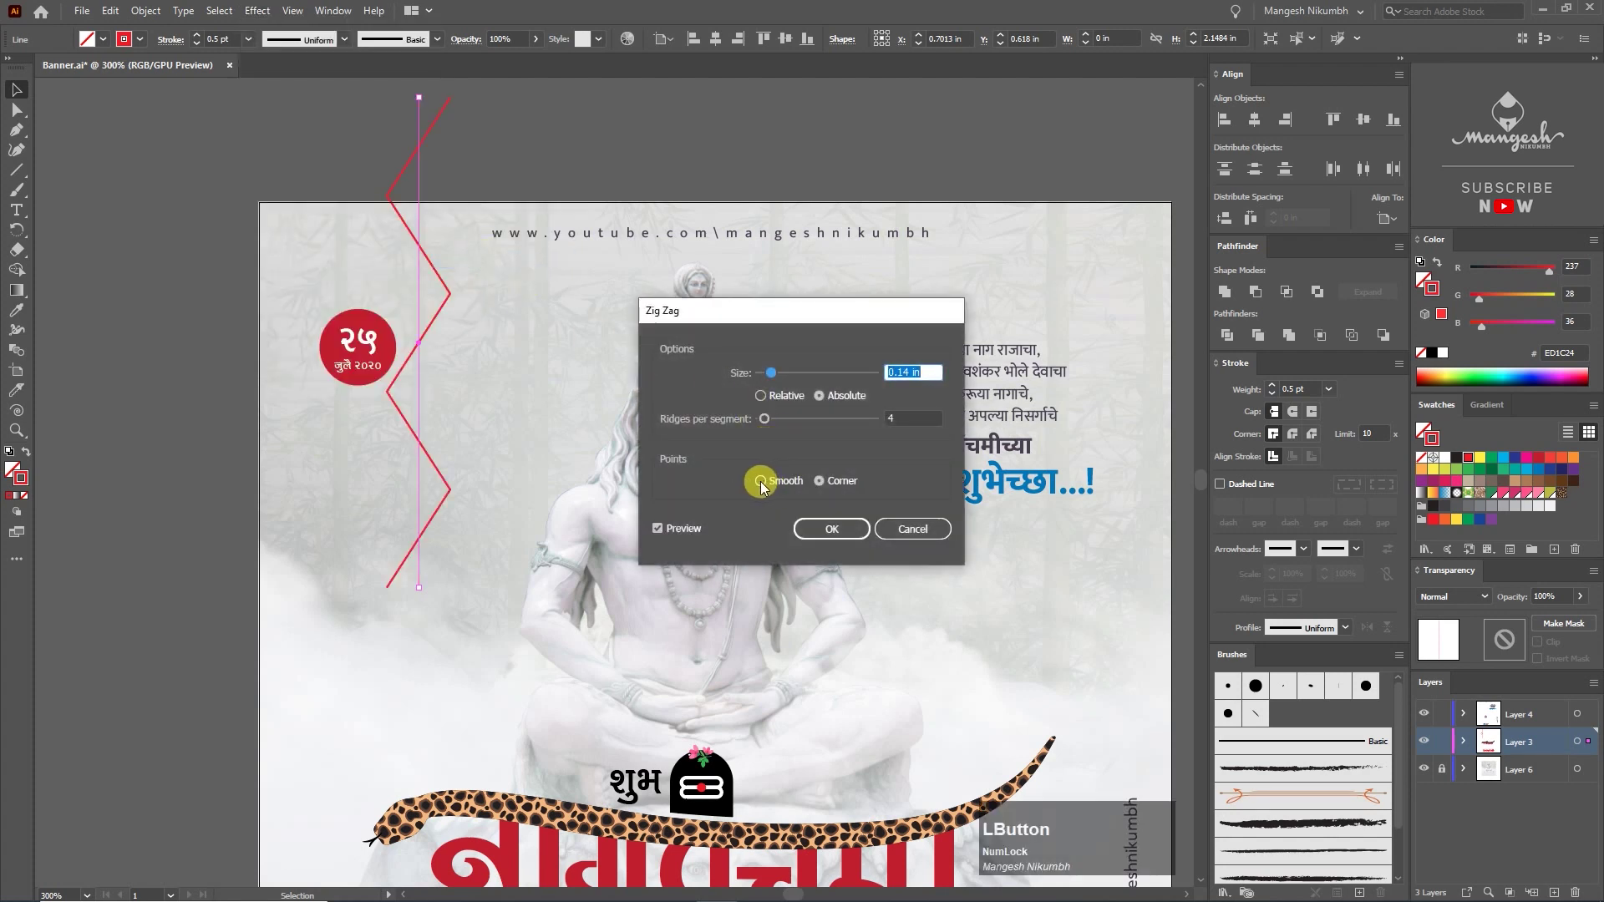
pyautogui.press('F8')
pyautogui.click(766, 488)
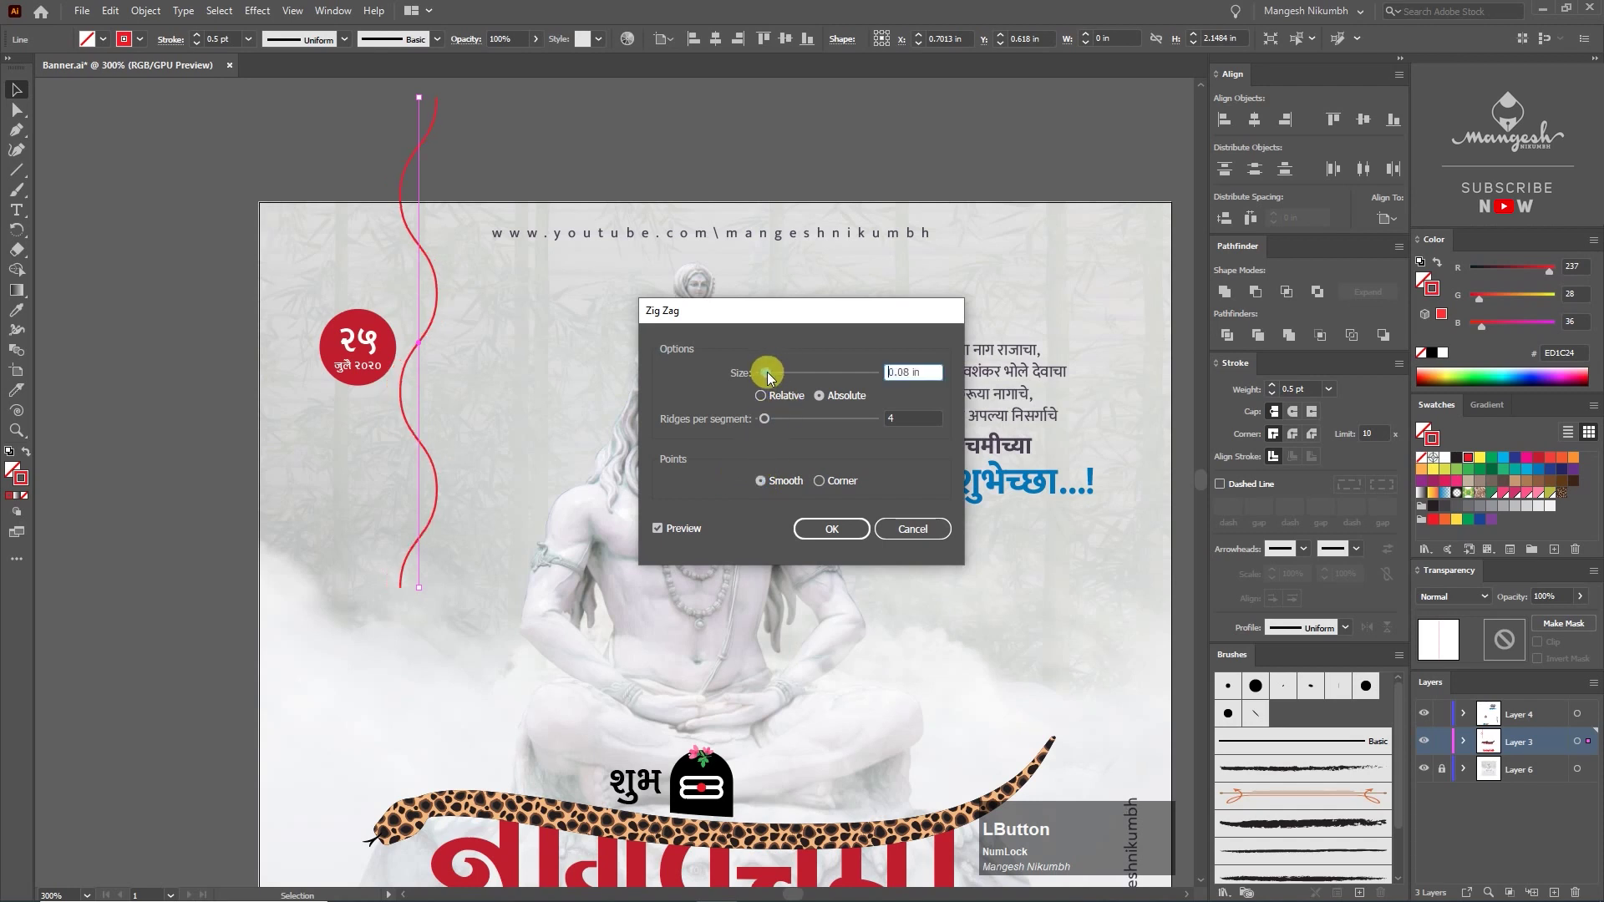
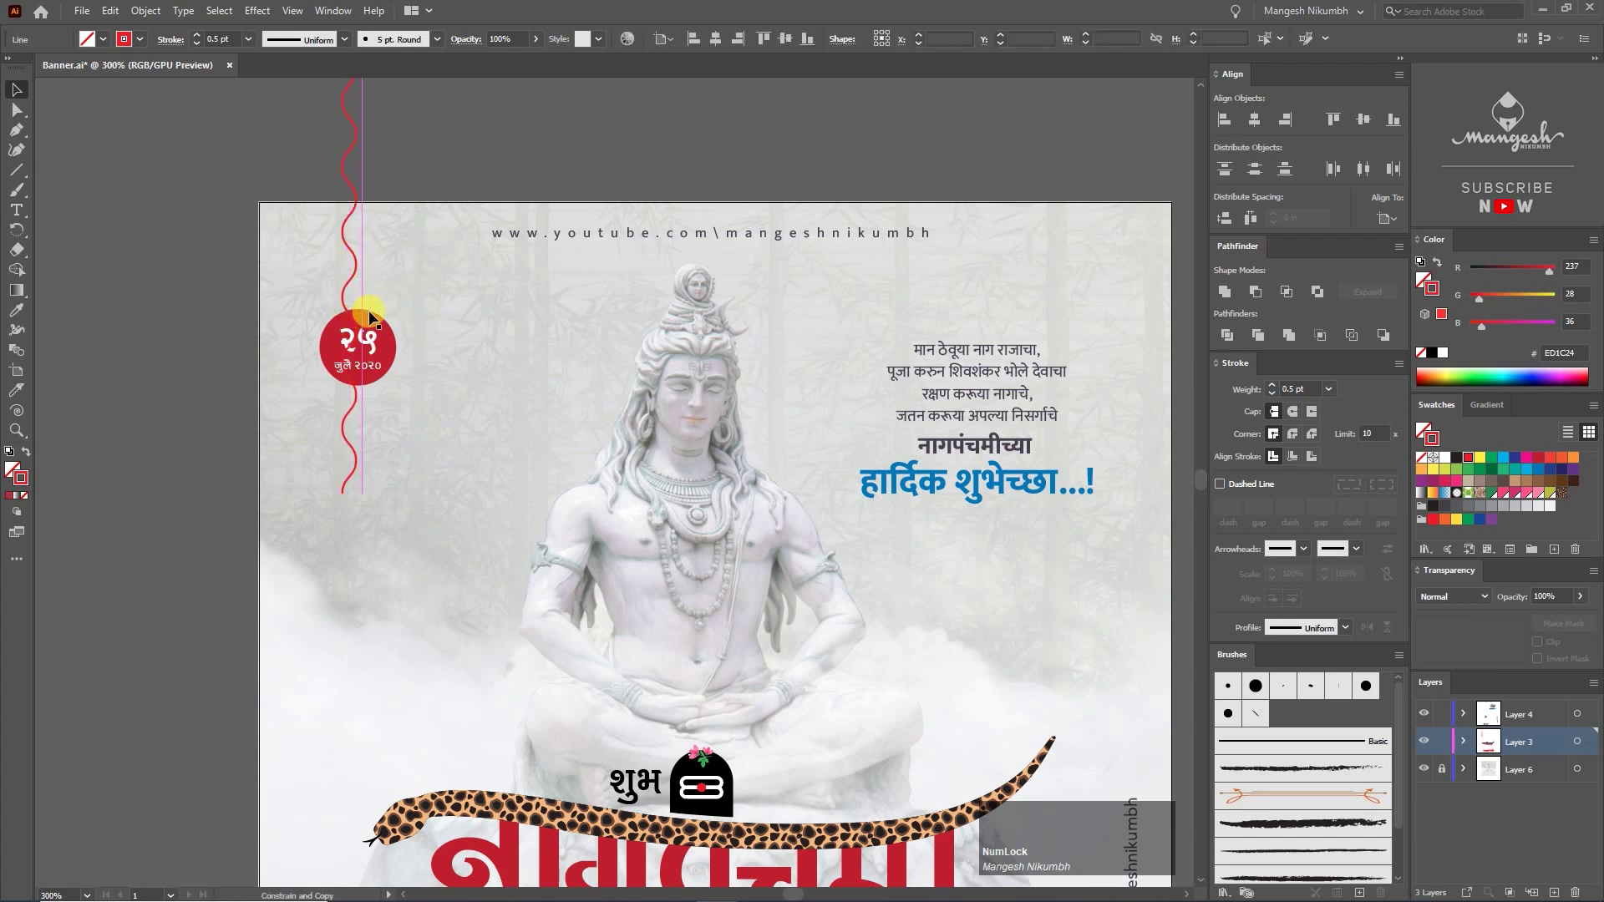
pyautogui.press('d')
pyautogui.click(490, 324)
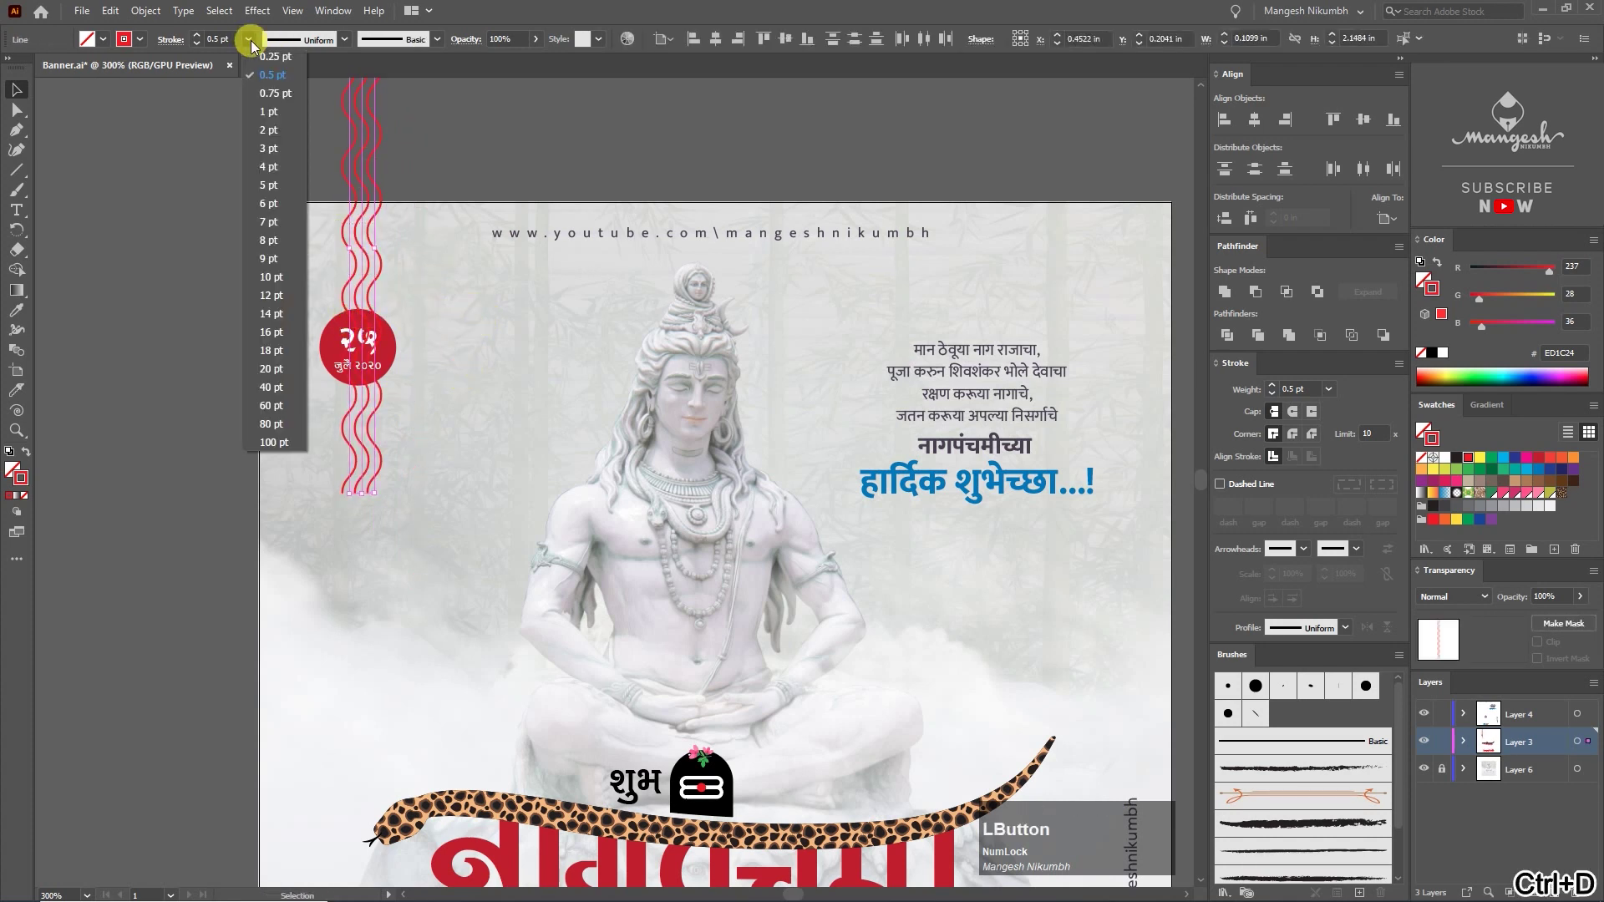
# Step: Group the wavy red lines via the context menu and copy the cluster
pyautogui.press('[')
pyautogui.rightClick(391, 347)
pyautogui.doubleClick(425, 393)
pyautogui.click(429, 432)
pyautogui.click(361, 284)
pyautogui.press('Right')
pyautogui.press('ctrl+=')
pyautogui.write('==')
pyautogui.press('space')
pyautogui.click(580, 483)
pyautogui.click(608, 549)
pyautogui.click(670, 550)
# Step: Position the first wavy-line cluster in the top-left corner near the date badge, nudging with arrow keys
pyautogui.rightClick(605, 565)
pyautogui.press('z')
pyautogui.rightClick(609, 574)
pyautogui.press('ctrl+z')
pyautogui.rightClick(597, 577)
pyautogui.click(661, 670)
pyautogui.rightClick(602, 490)
pyautogui.click(662, 616)
pyautogui.write('-')
pyautogui.press('ctrl+-')
pyautogui.write('--')
pyautogui.click(702, 559)
pyautogui.press('Up')
pyautogui.press('Down')
# Step: Move the copied cluster across the artboard toward the bottom-right corner
pyautogui.click(497, 447)
pyautogui.write('-')
pyautogui.click(466, 474)
pyautogui.press('space')
pyautogui.press('Right')
pyautogui.press('Down')
pyautogui.click(418, 372)
pyautogui.press('space')
pyautogui.click(866, 535)
pyautogui.press('space')
# Step: Nudge the second cluster into place by the channel handle in the bottom-right corner
pyautogui.click(799, 571)
pyautogui.press('=')
pyautogui.click(820, 669)
pyautogui.press('Right')
pyautogui.click(822, 625)
pyautogui.press('Left')
pyautogui.press('Right')
pyautogui.click(869, 645)
pyautogui.press('Left')
pyautogui.click(890, 663)
pyautogui.press('-')
pyautogui.click(869, 610)
# Step: Use a menu-bar command on the artwork, then zoom in and select the red heading
pyautogui.click(378, 195)
pyautogui.click(113, 11)
pyautogui.click(146, 80)
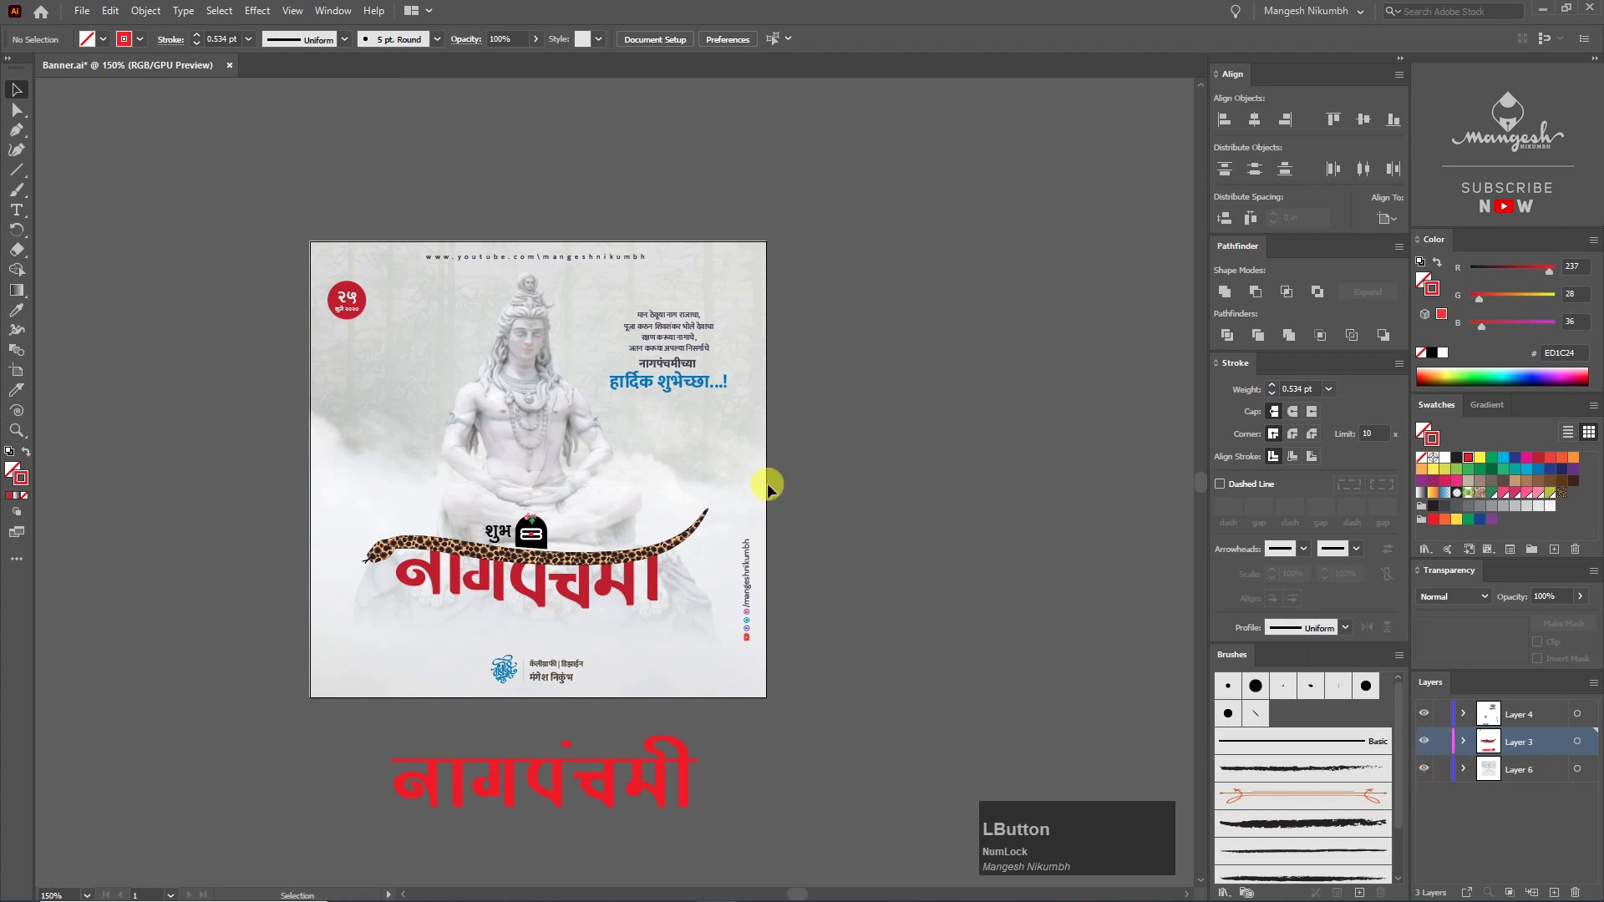
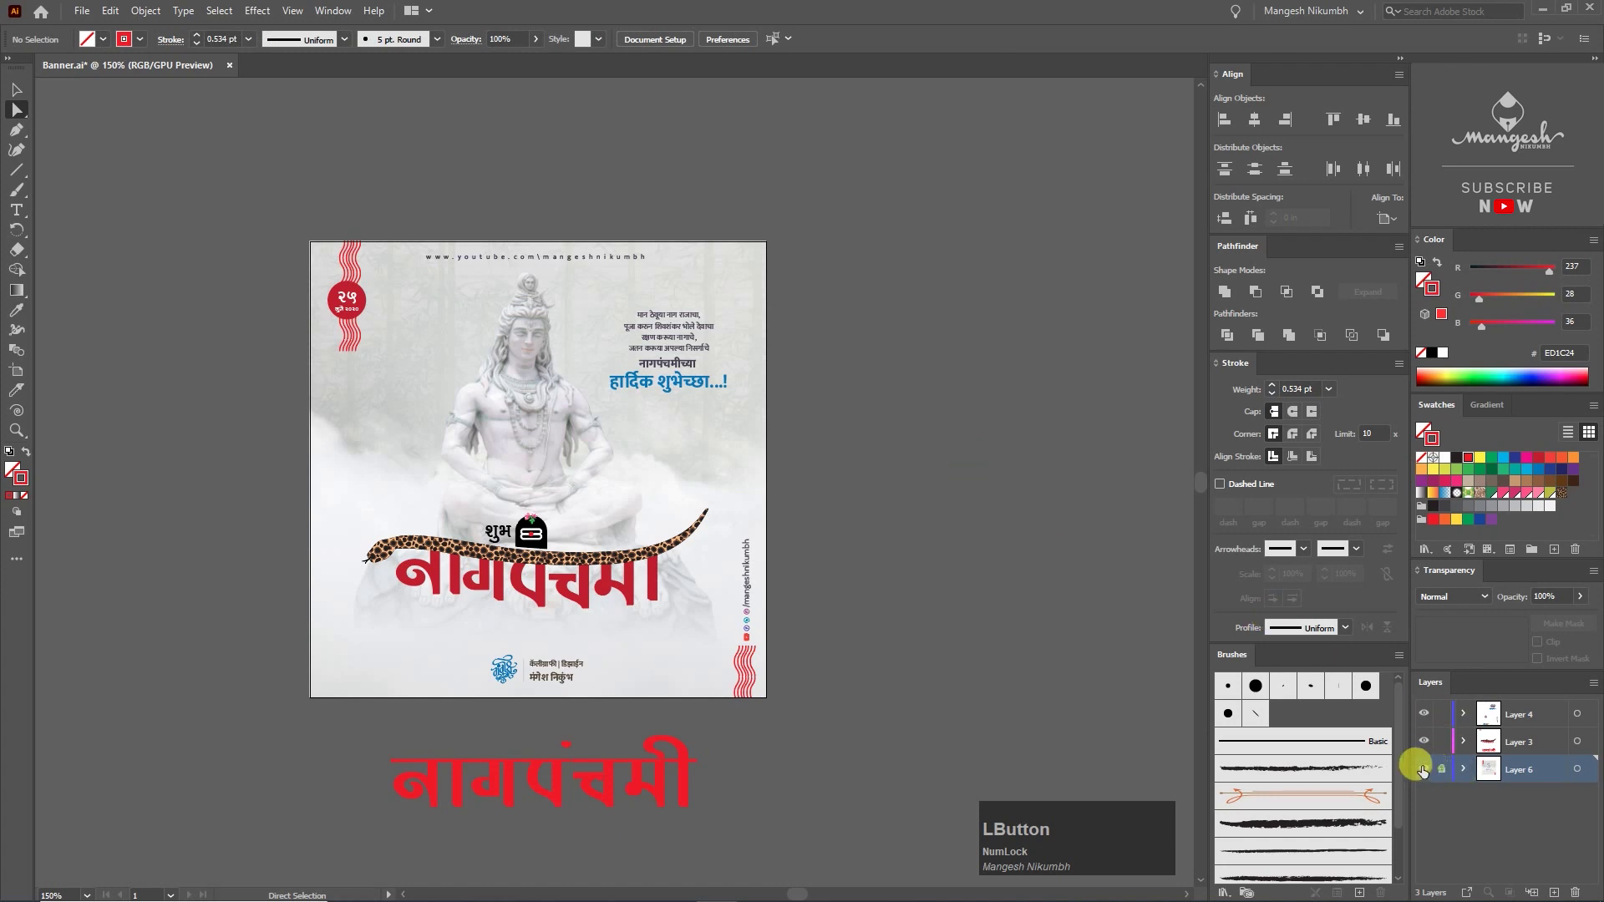
pyautogui.press('ctrl+=')
pyautogui.click(667, 690)
pyautogui.press('ctrl+=')
pyautogui.press('space')
pyautogui.press('=')
pyautogui.click(475, 627)
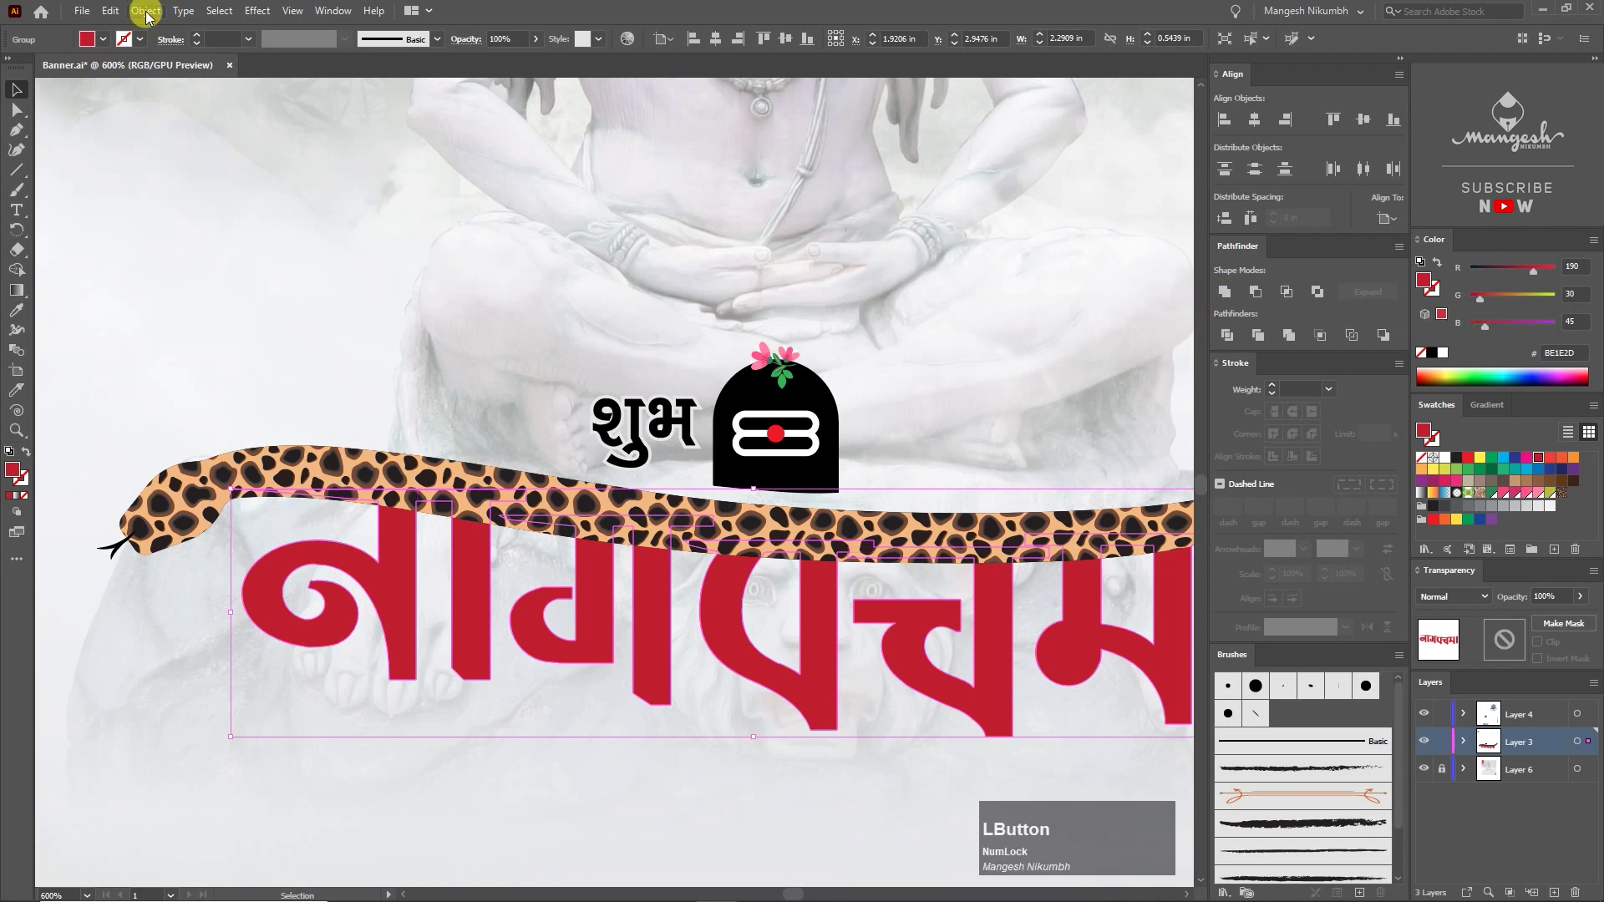
# Step: Open the Object menu to reach Clipping Mask > Release for the heading
pyautogui.click(144, 18)
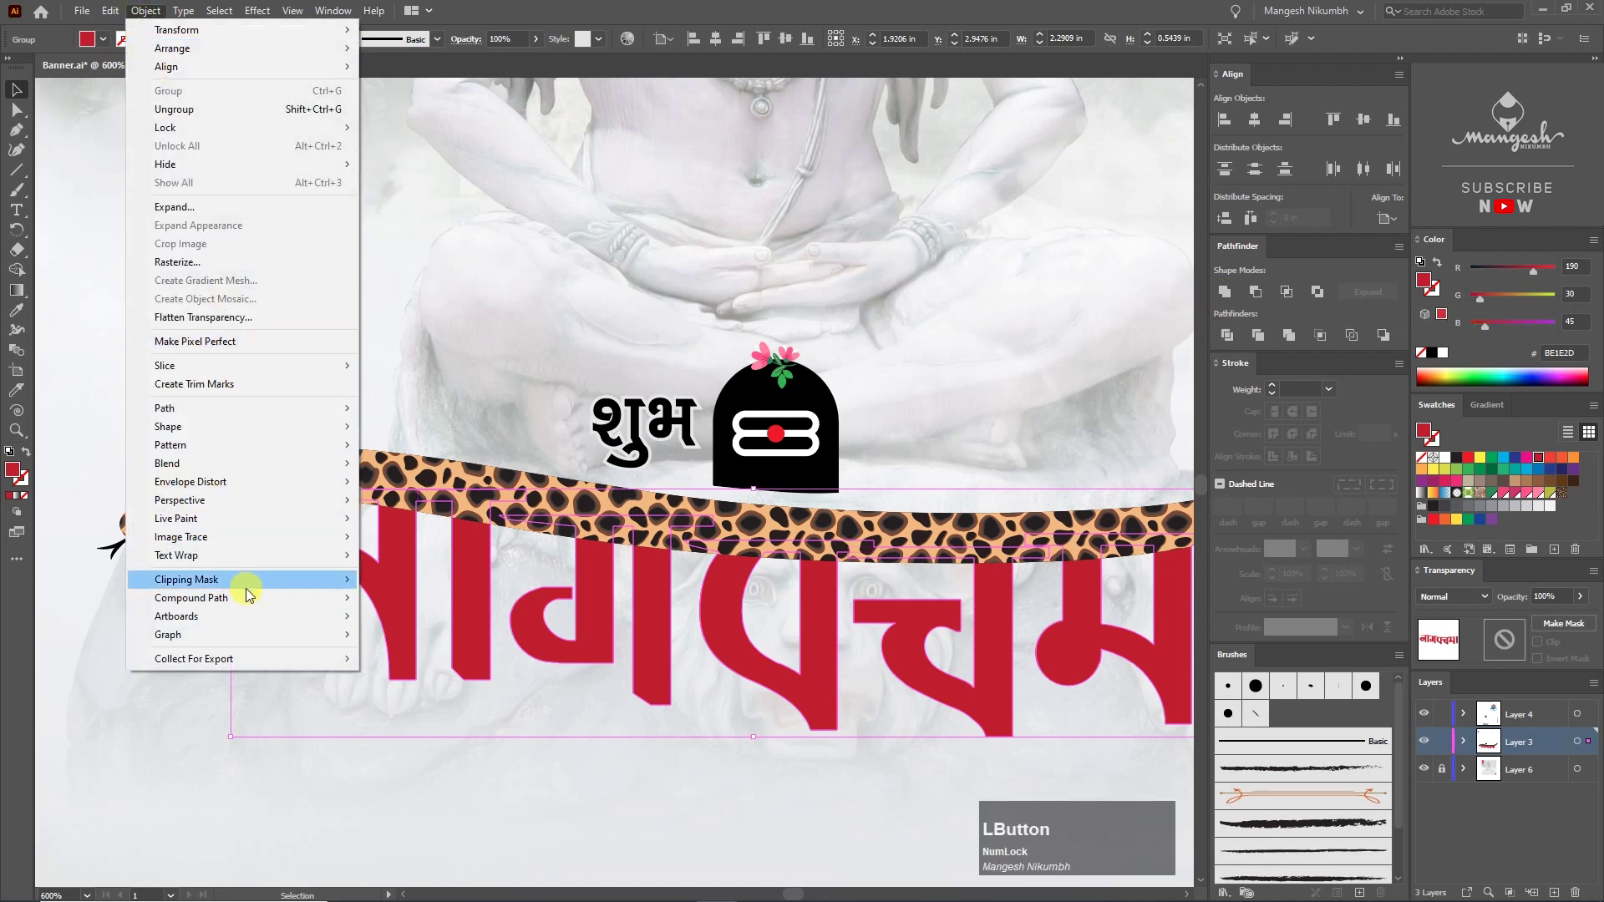
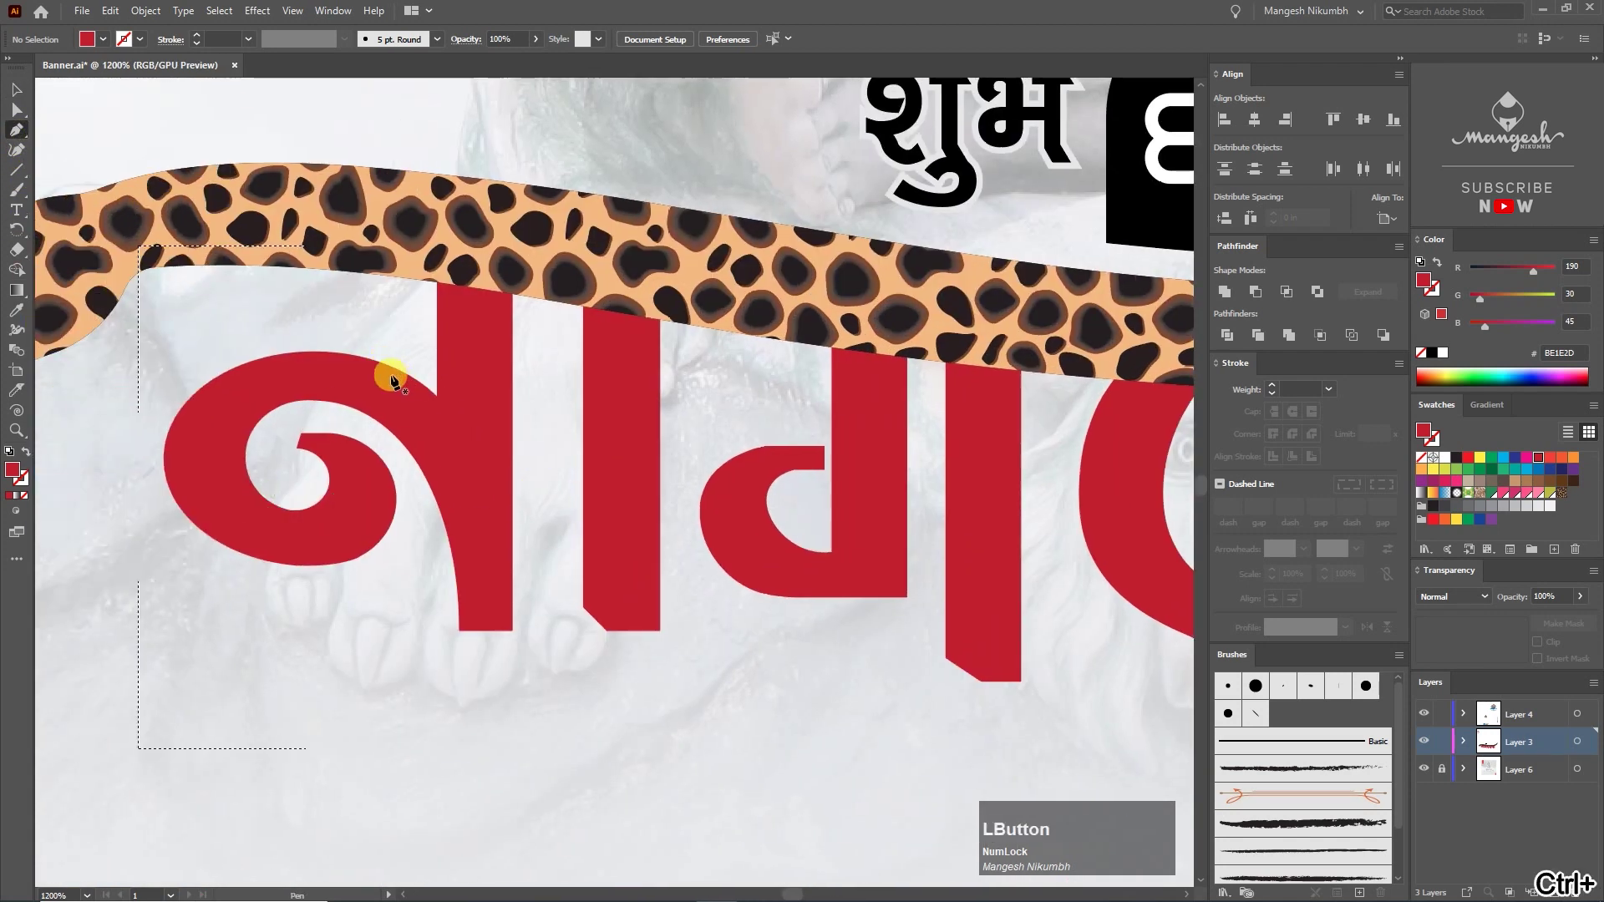
# Step: Start the Pen-tool swash path from the heading's first letter
pyautogui.click(413, 381)
pyautogui.press('space')
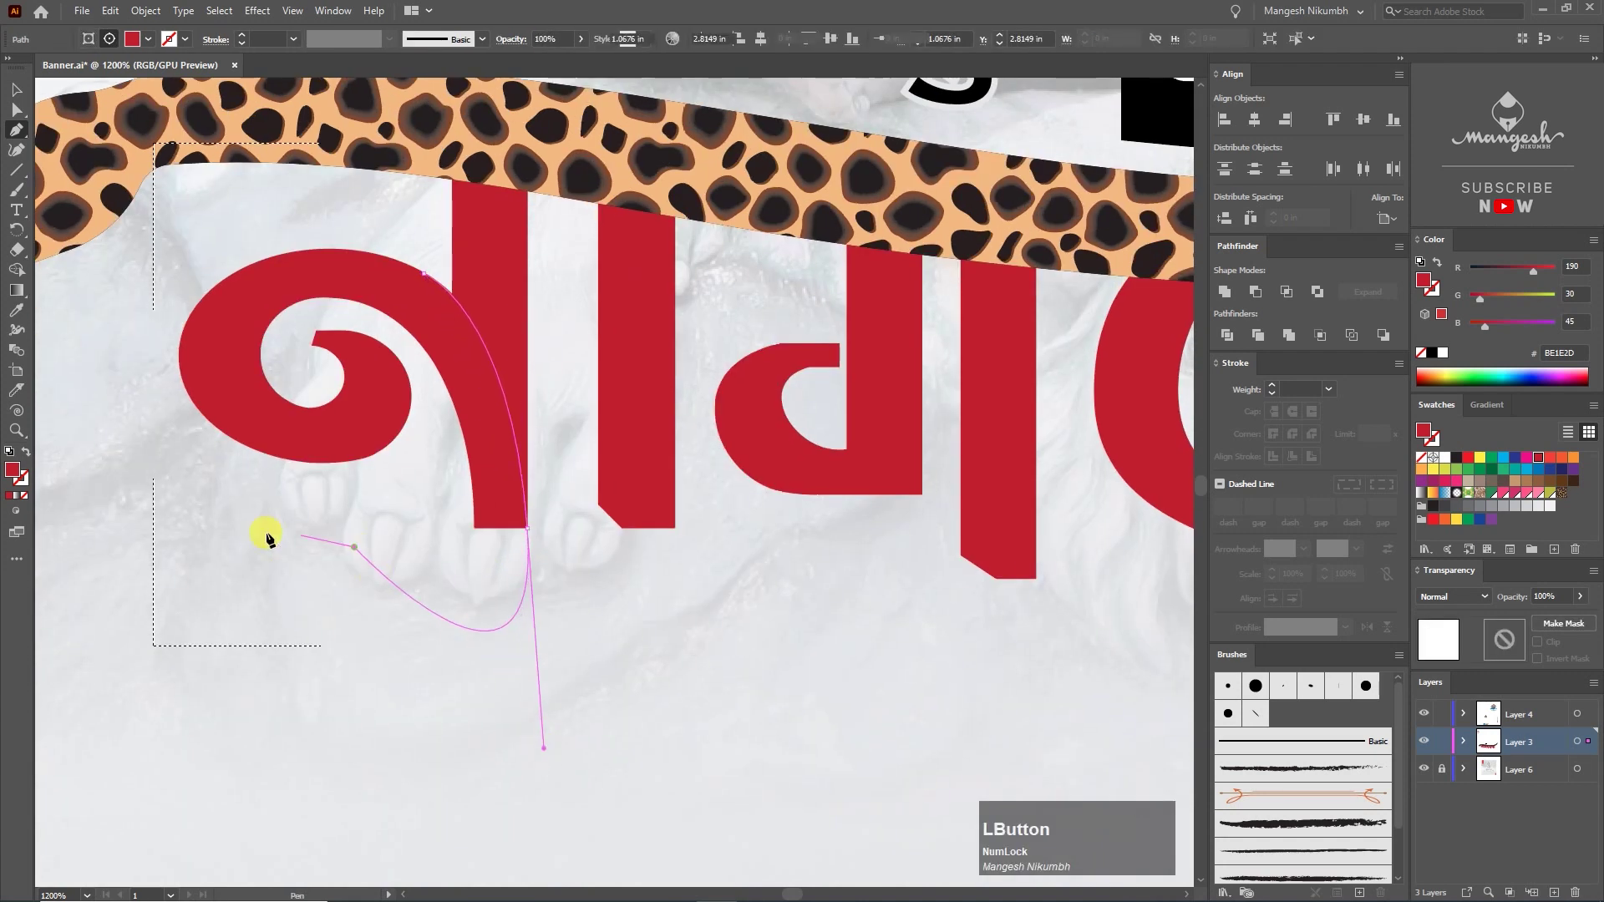
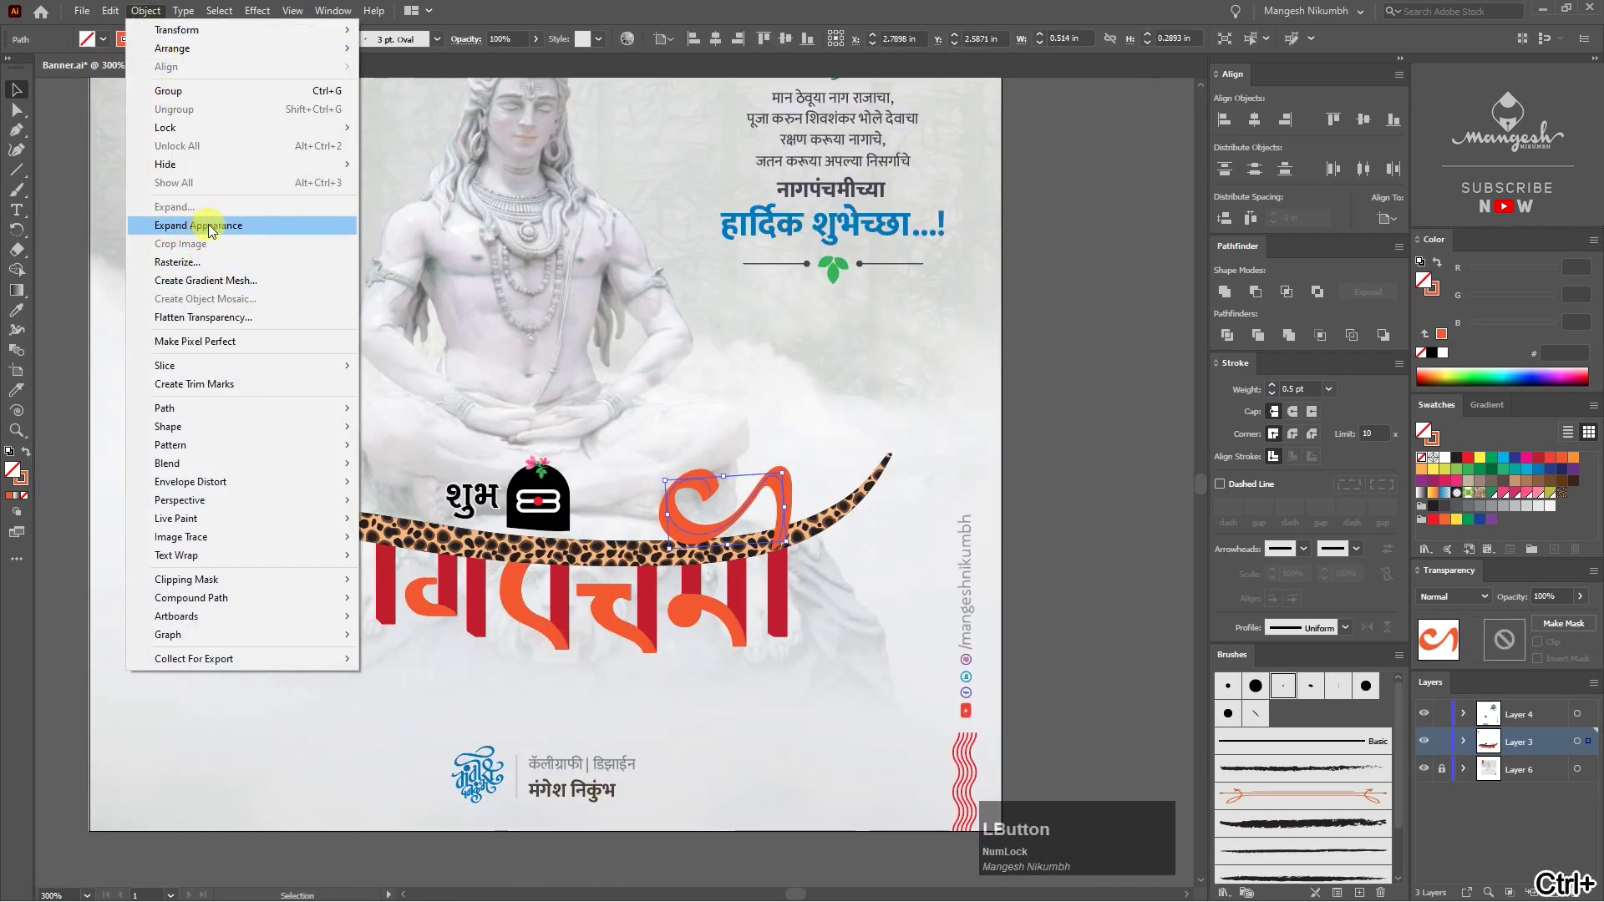
# Step: Expand the orange swash stroke into a filled shape and switch to Draw Inside mode
pyautogui.write('==')
pyautogui.click(894, 535)
pyautogui.press('space')
pyautogui.click(745, 470)
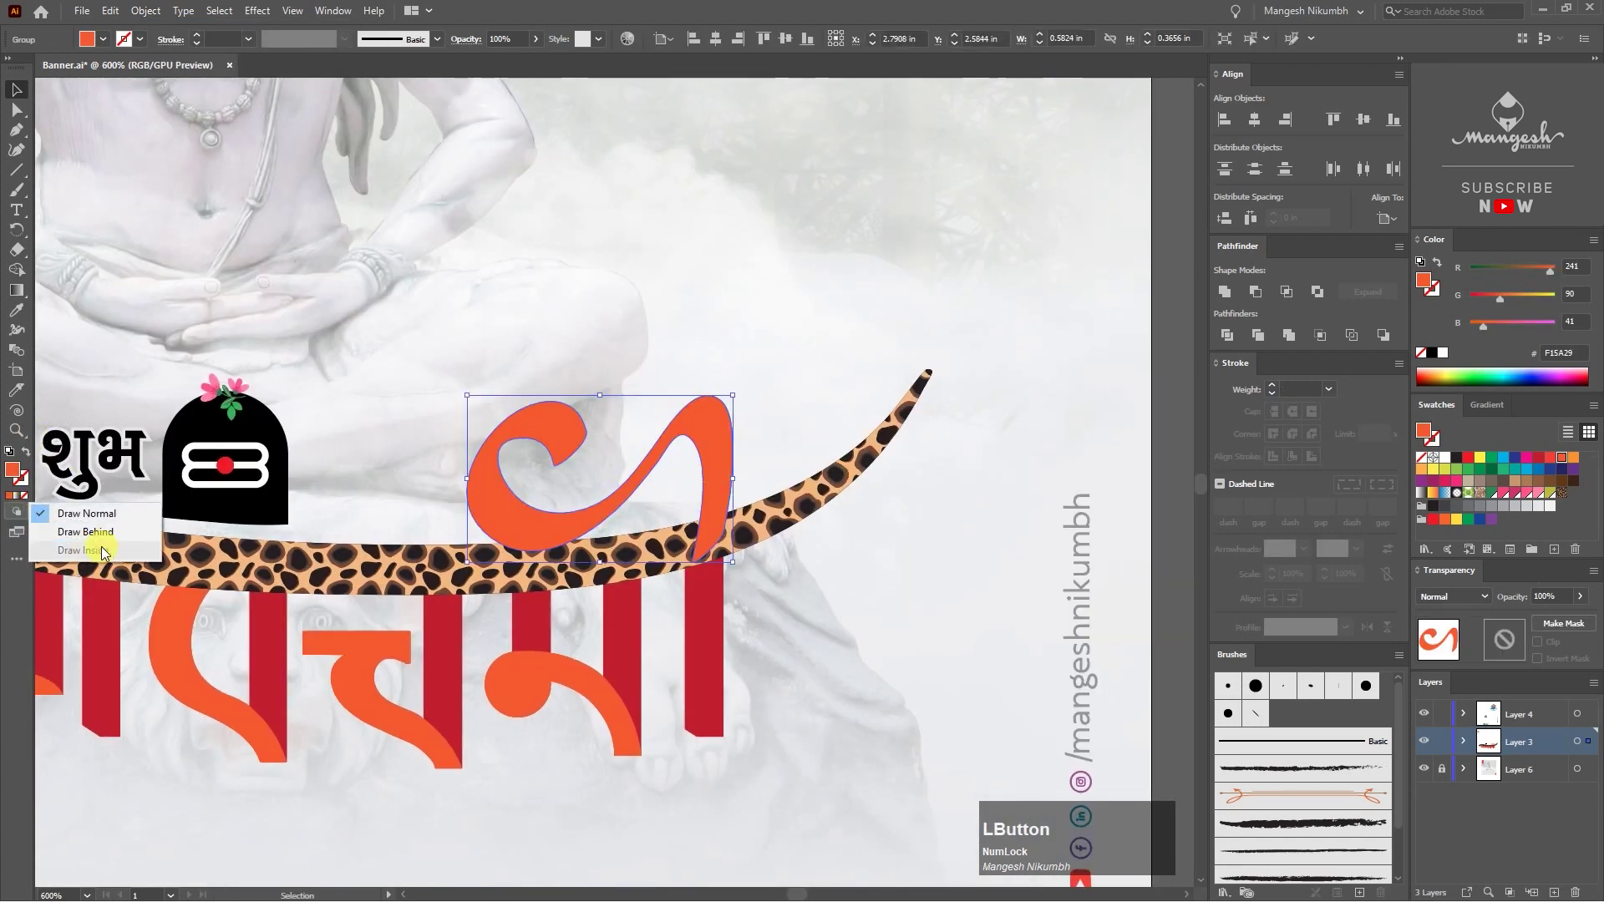
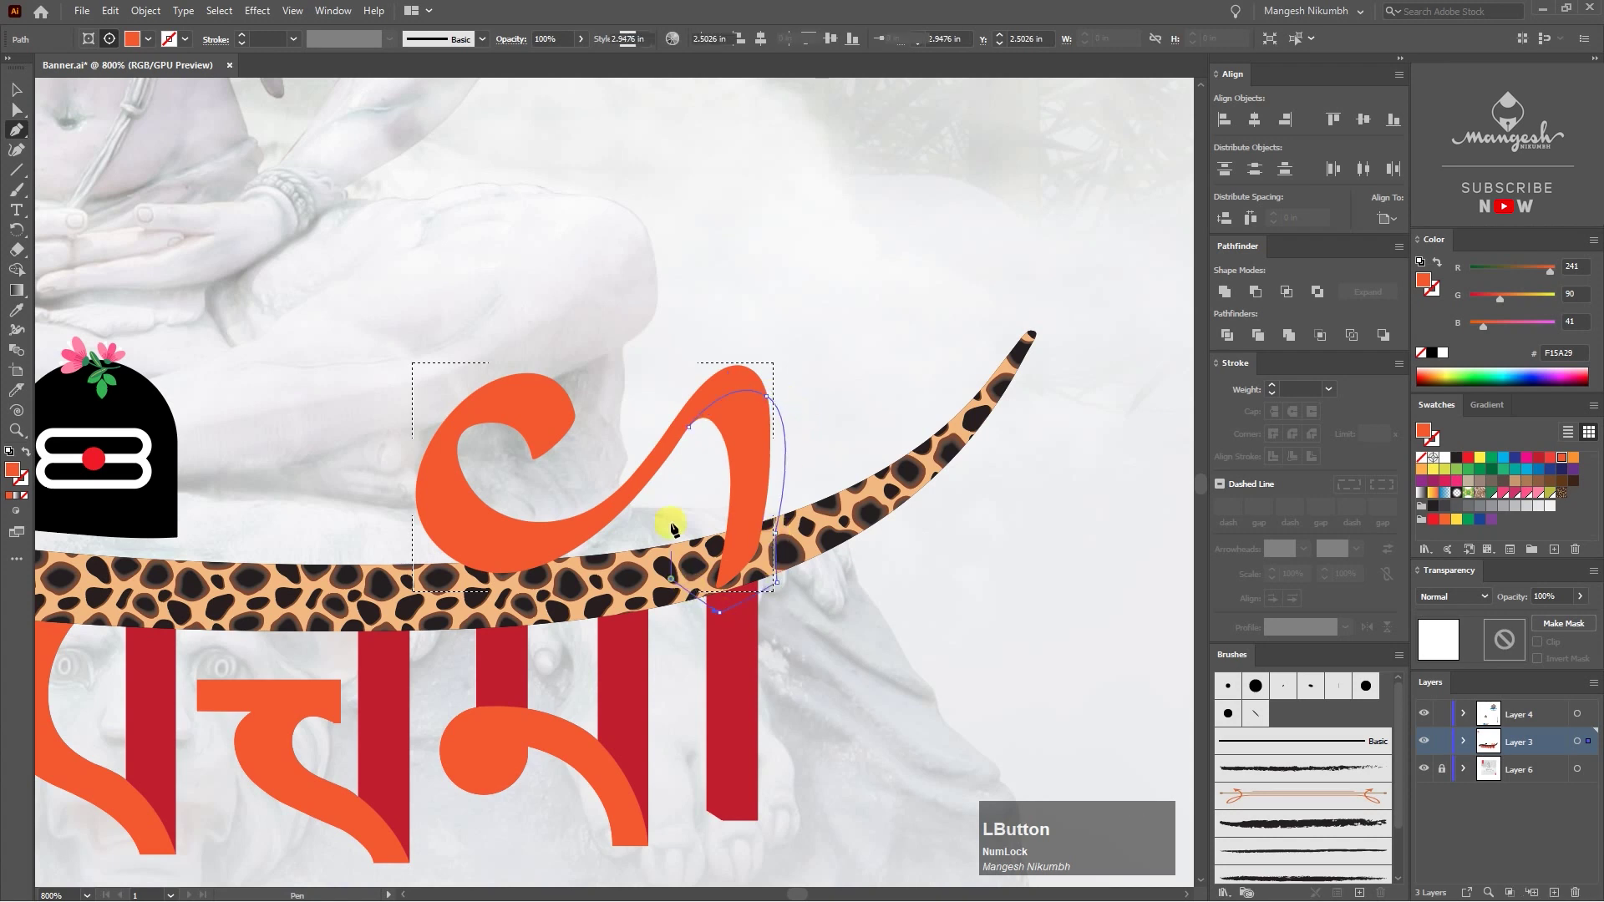
pyautogui.press('i')
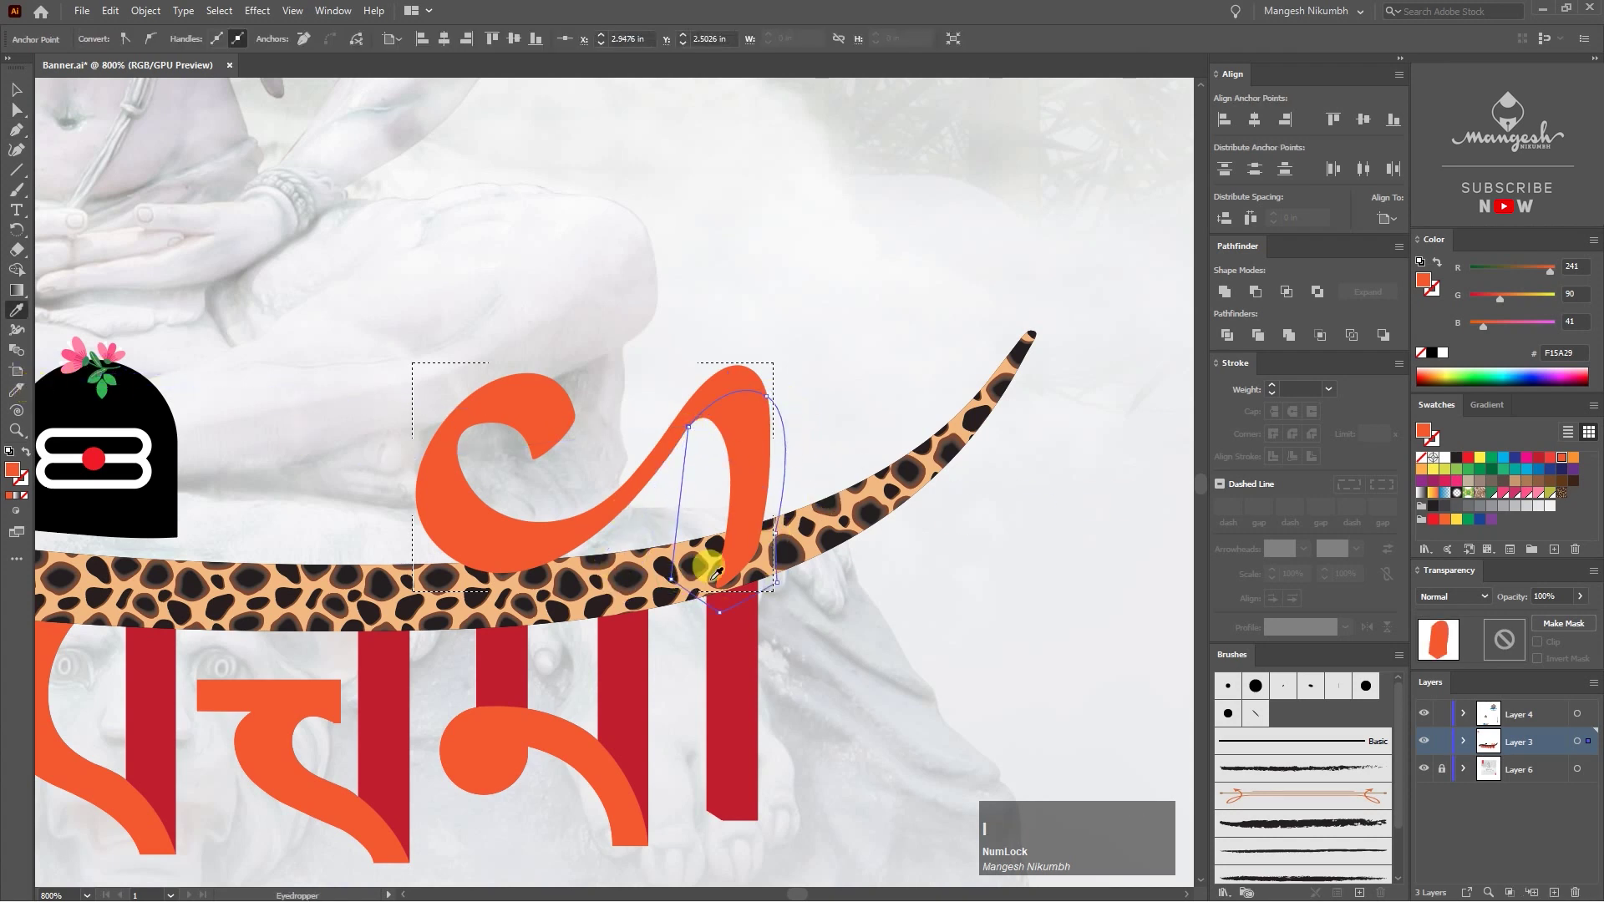
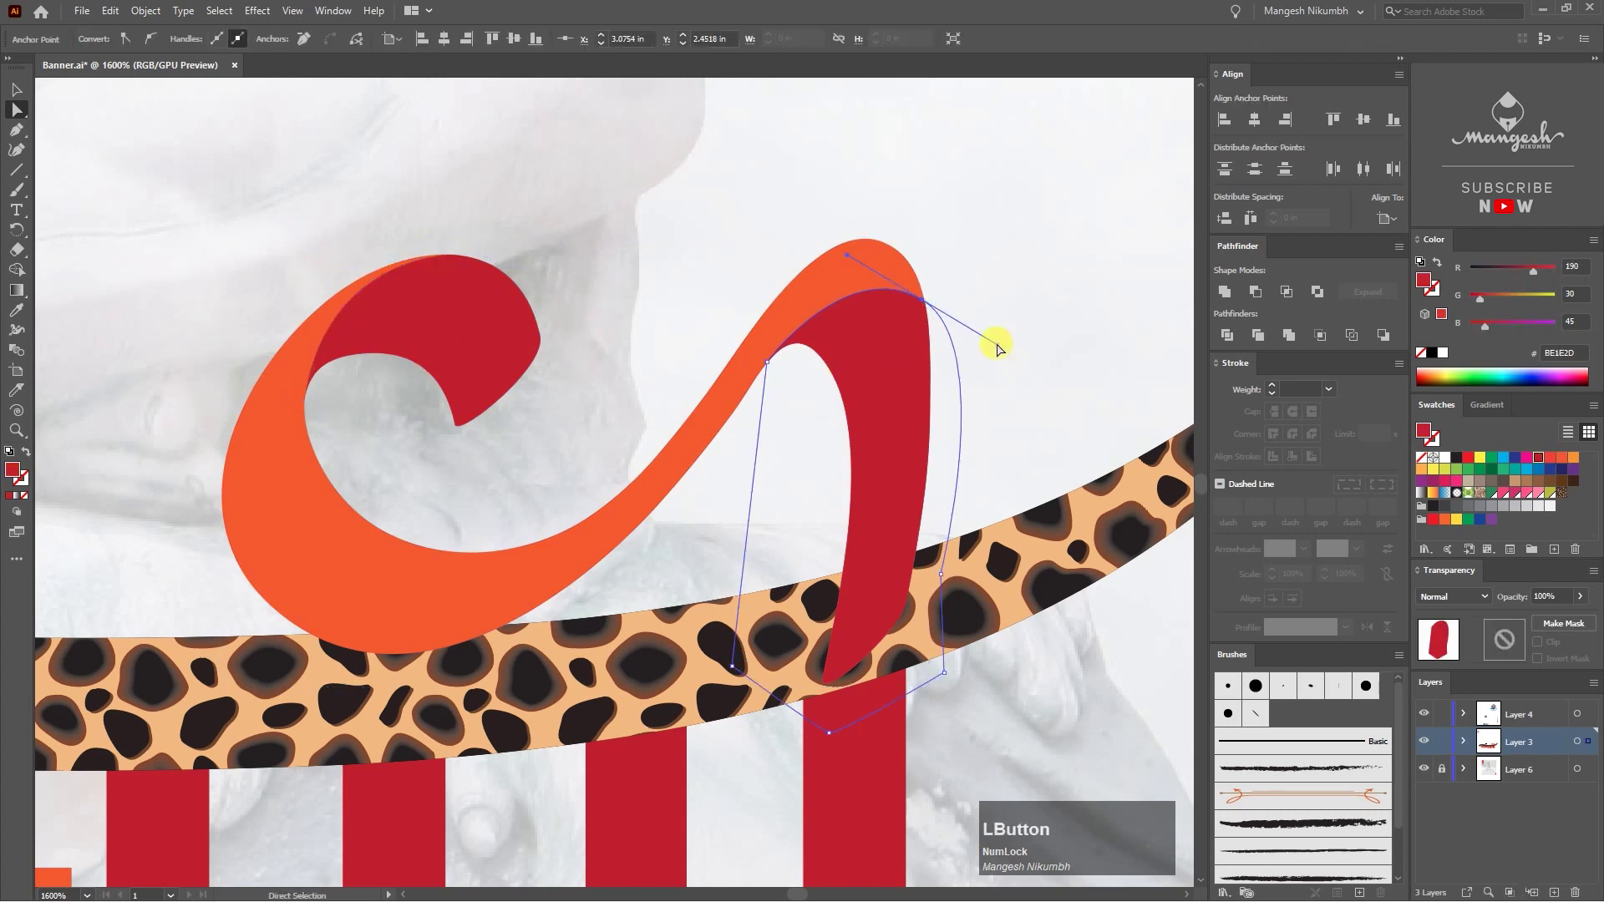
# Step: Draw a red inner shade shape within the swash and tweak its anchors with Direct Selection
pyautogui.write('---')
pyautogui.doubleClick(819, 400)
pyautogui.press('space')
pyautogui.write('--==')
pyautogui.click(763, 421)
pyautogui.press('v')
pyautogui.click(781, 435)
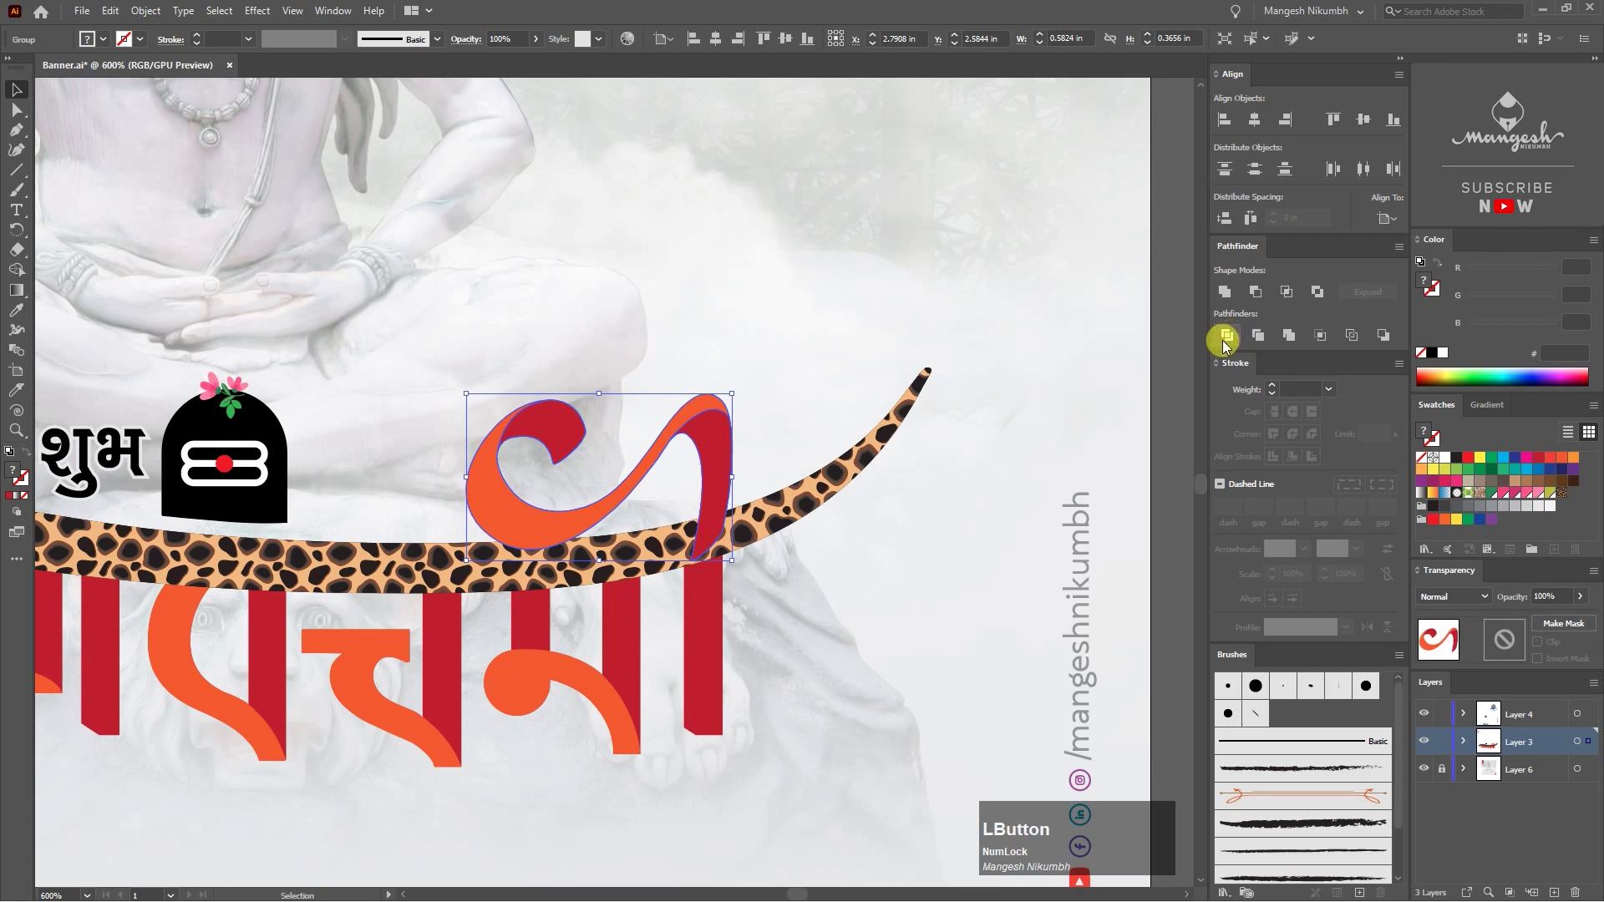
# Step: Split the swash group where its pieces overlap using a Pathfinder operation
pyautogui.press('z')
pyautogui.rightClick(722, 452)
pyautogui.click(785, 593)
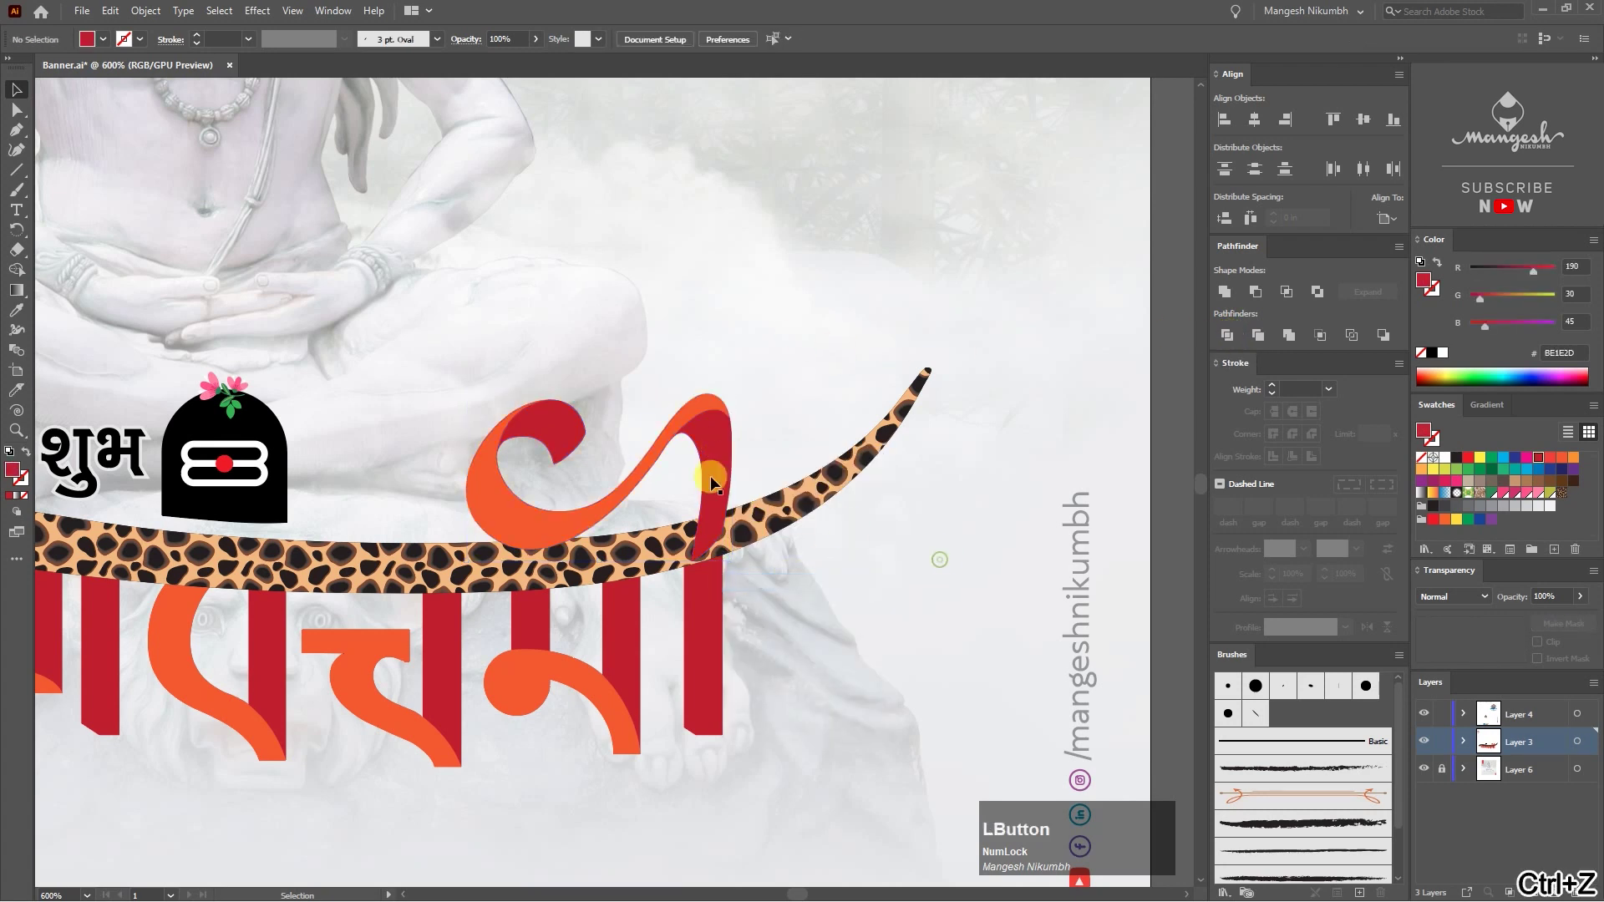
pyautogui.press('z')
# Step: Deselect and zoom out to review the completed Nag Panchami banner
pyautogui.press('[')
pyautogui.click(796, 372)
pyautogui.press('space')
pyautogui.click(1077, 549)
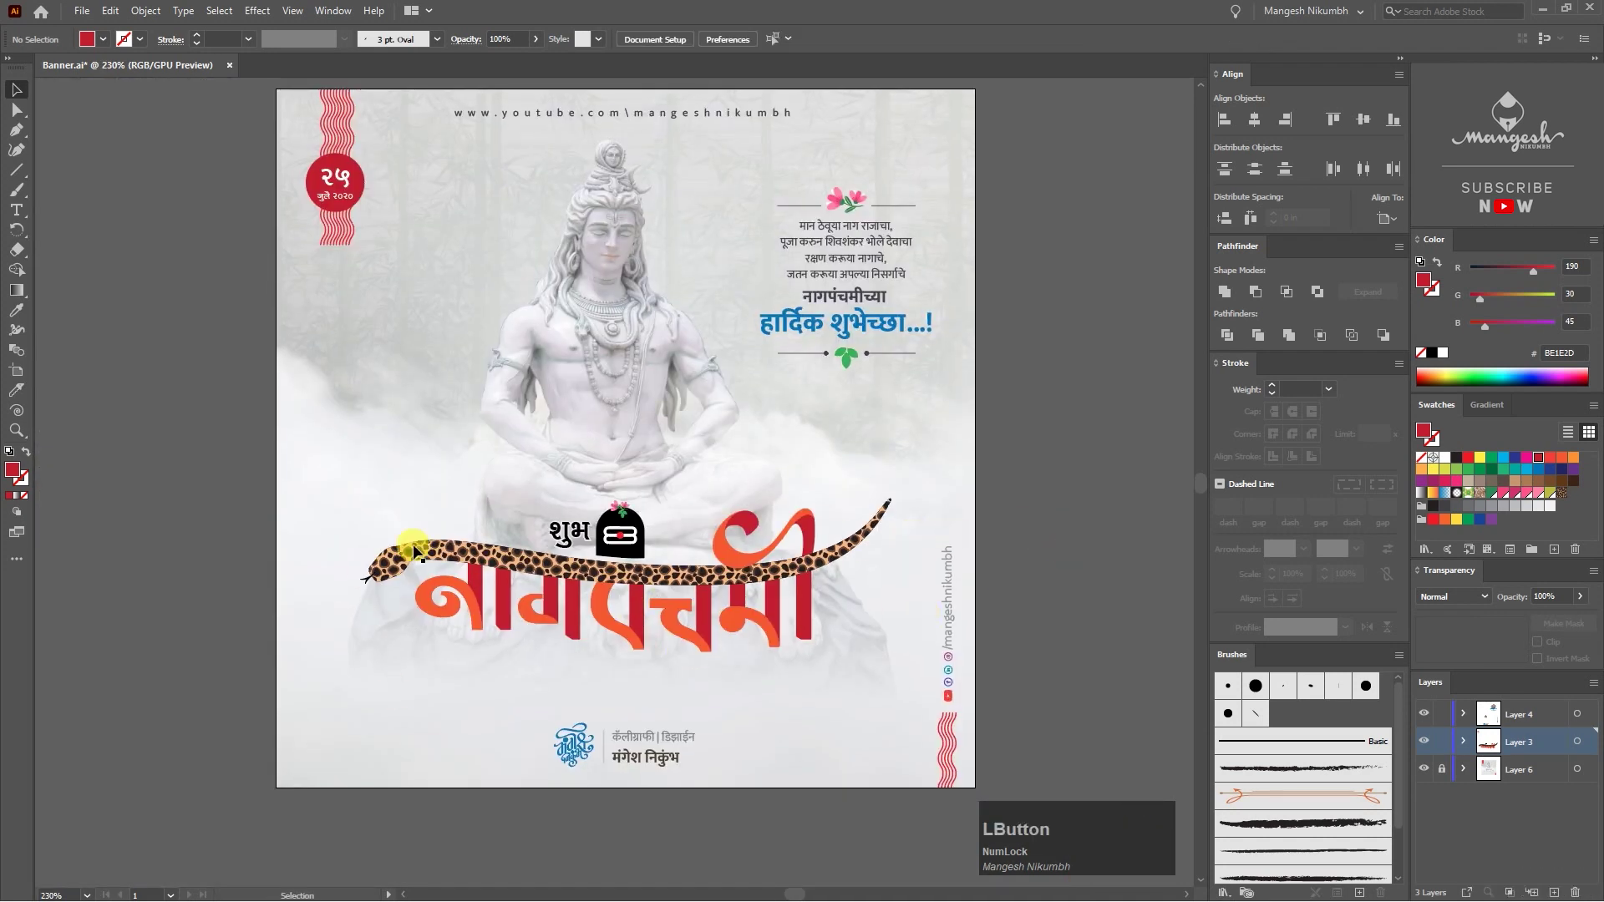